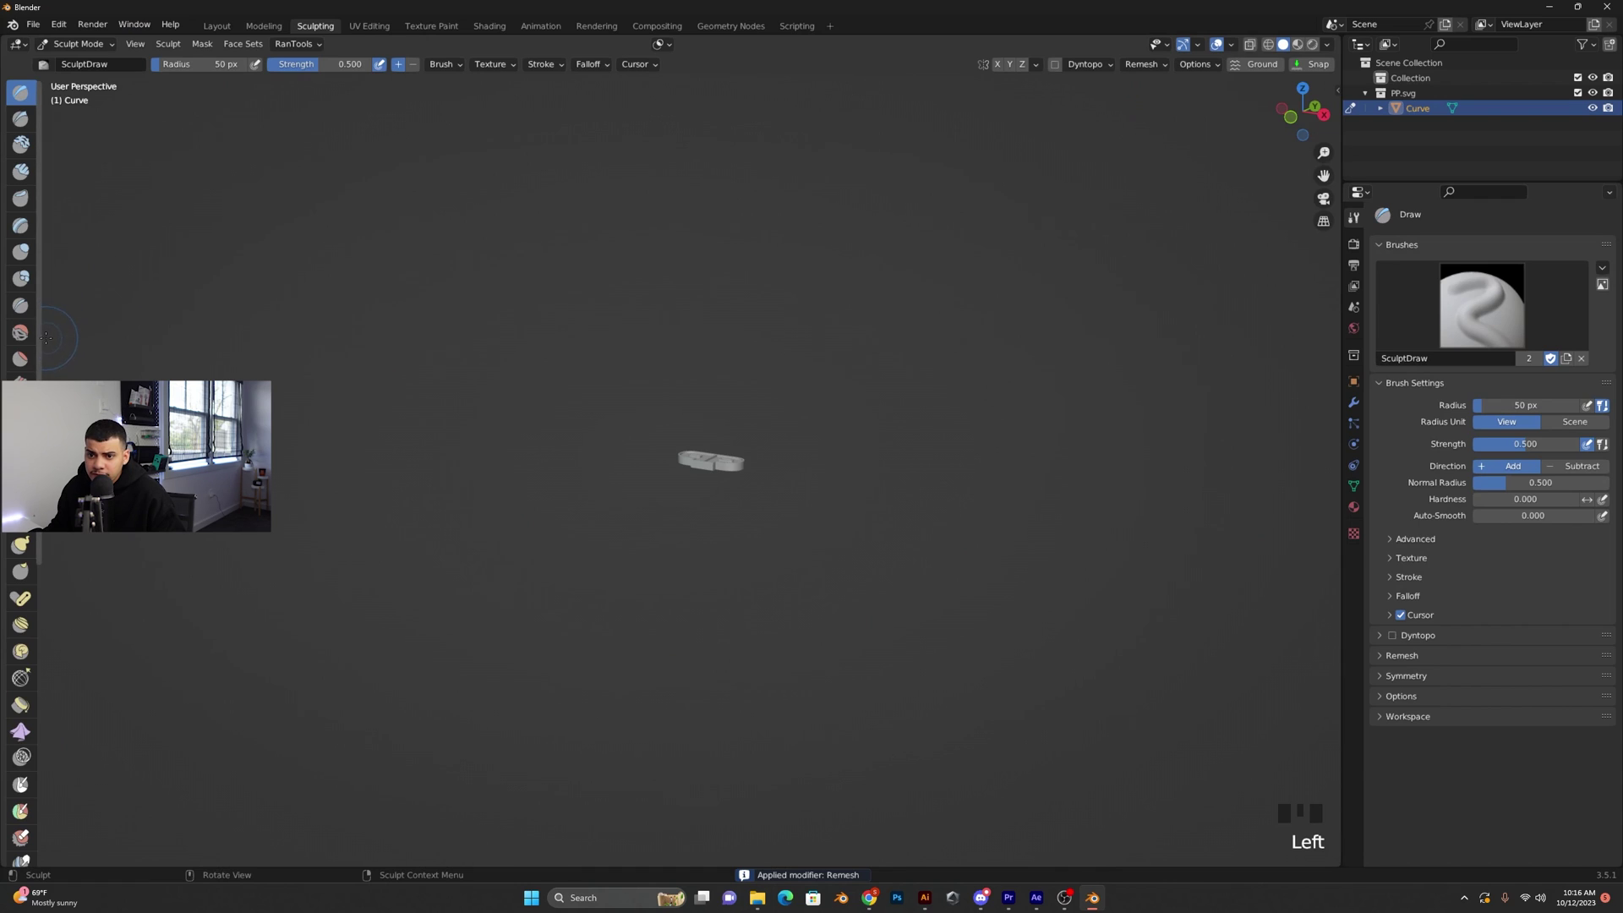
Switch the sculpt brush to Smooth on the remeshed PP logo
click(27, 338)
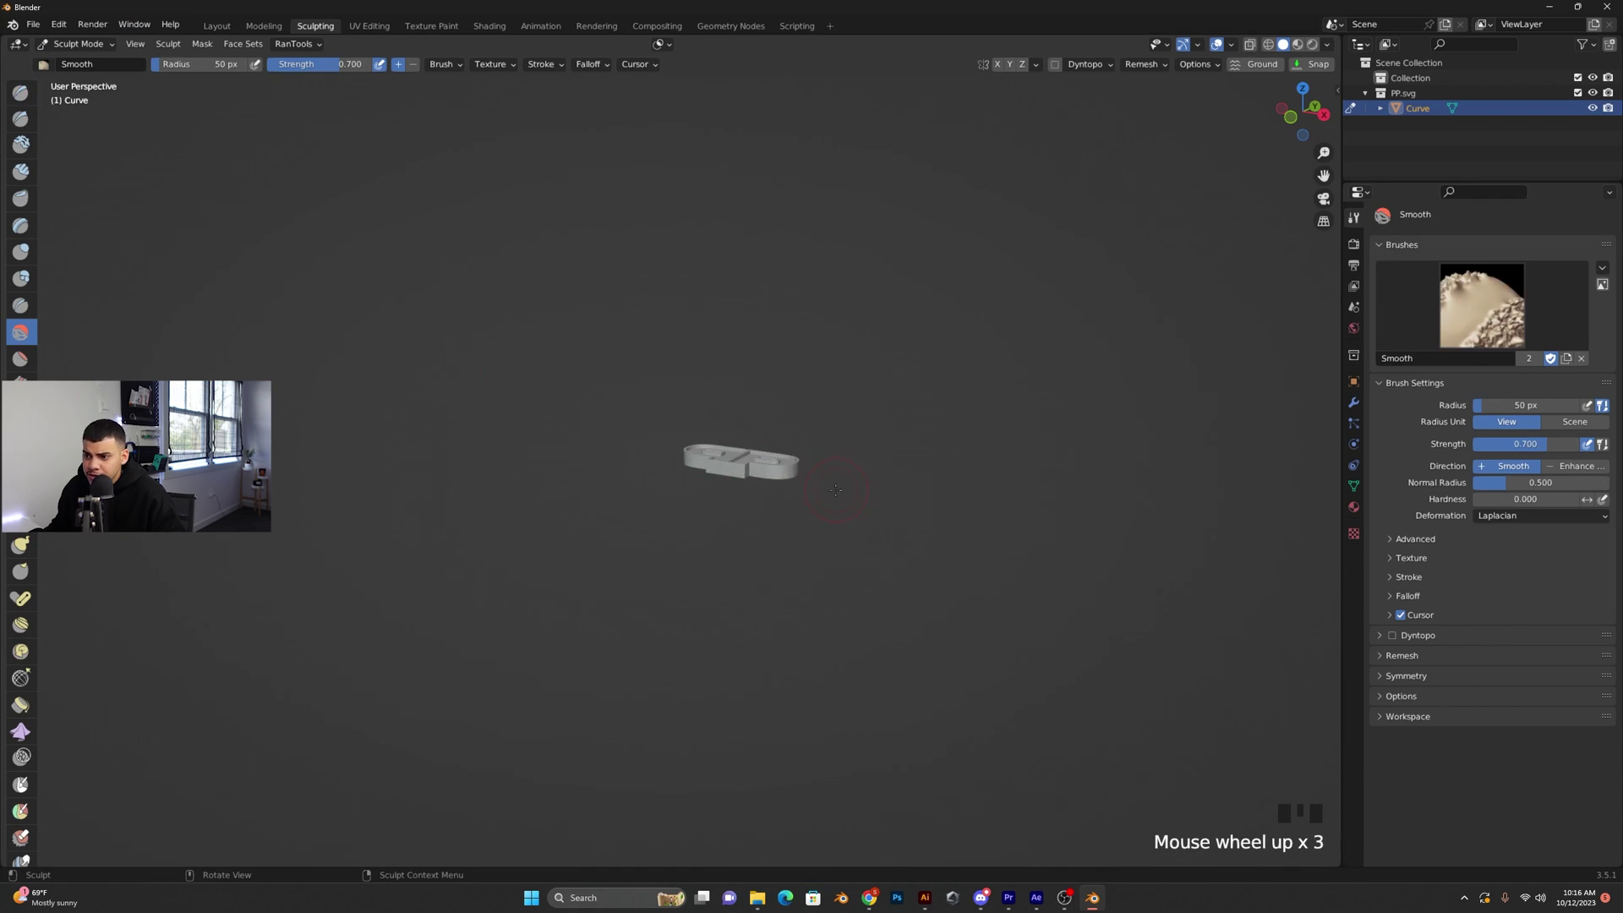
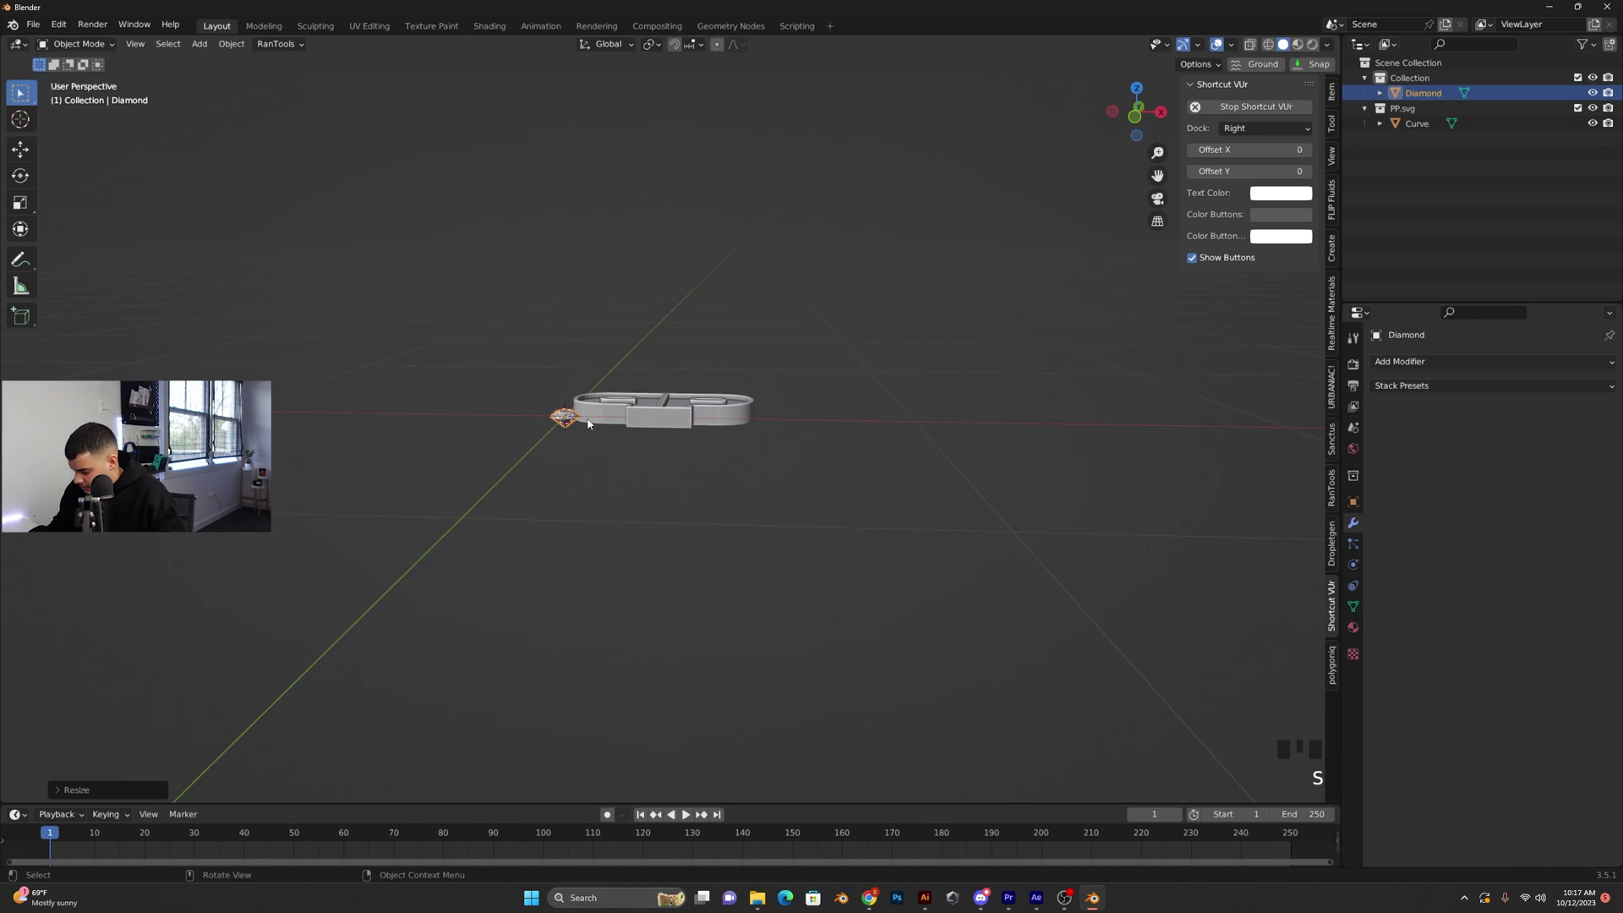
Shrink the Diamond and set it down onto the pendant surface in top and front views
key(KP_7)
key(g)
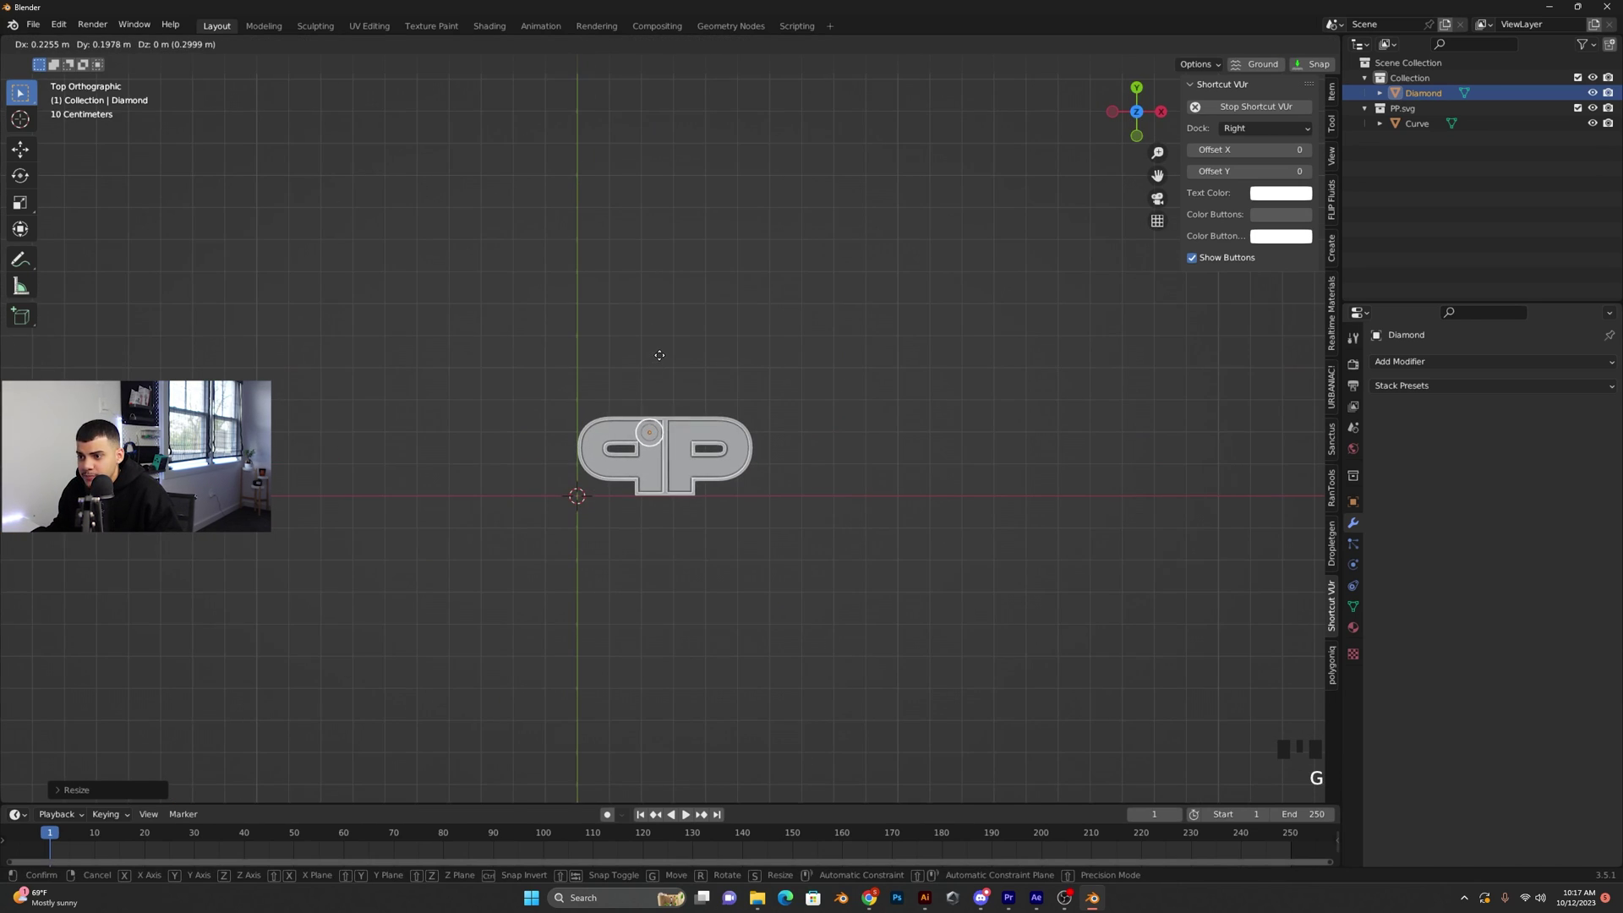
key(s)
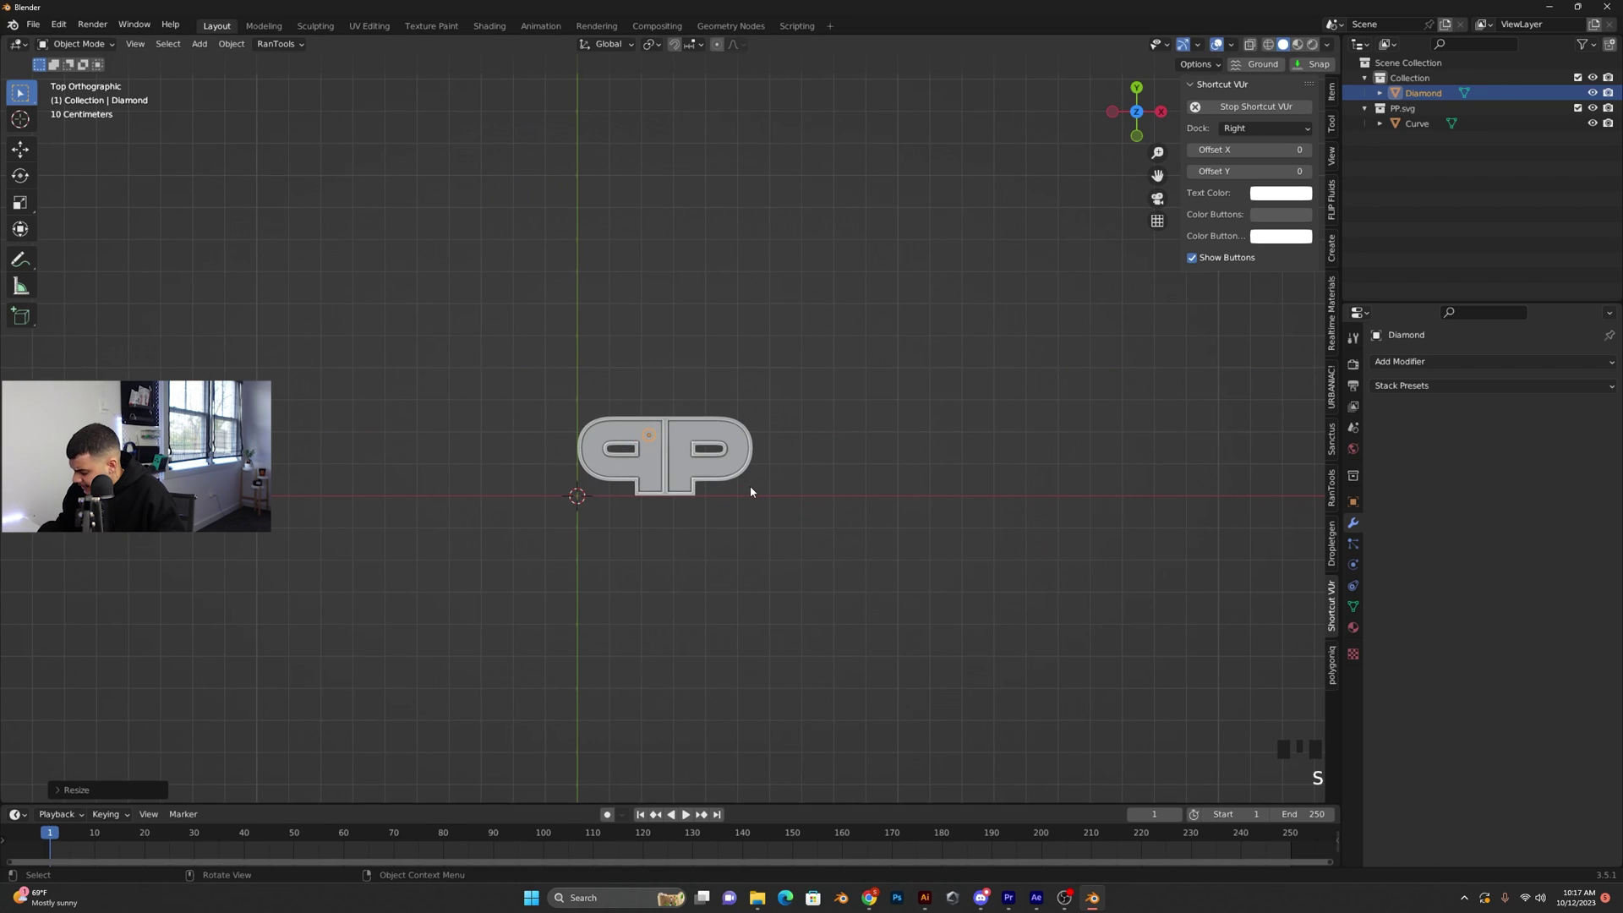
key(KP_Decimal)
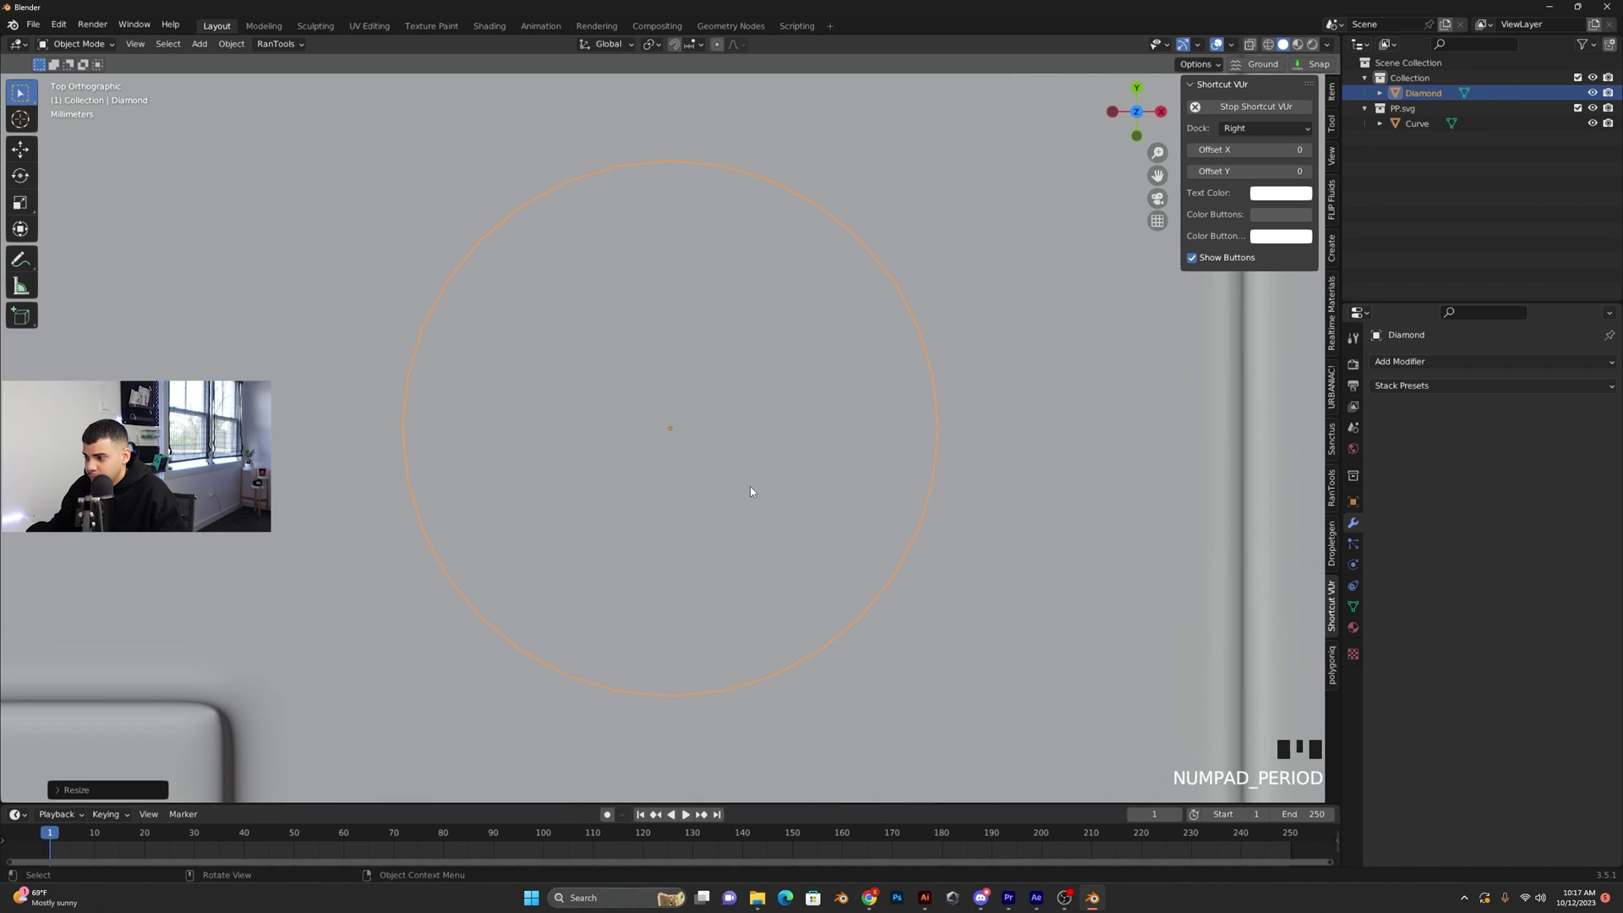
scroll(down, 3)
key(KP_1)
key(g)
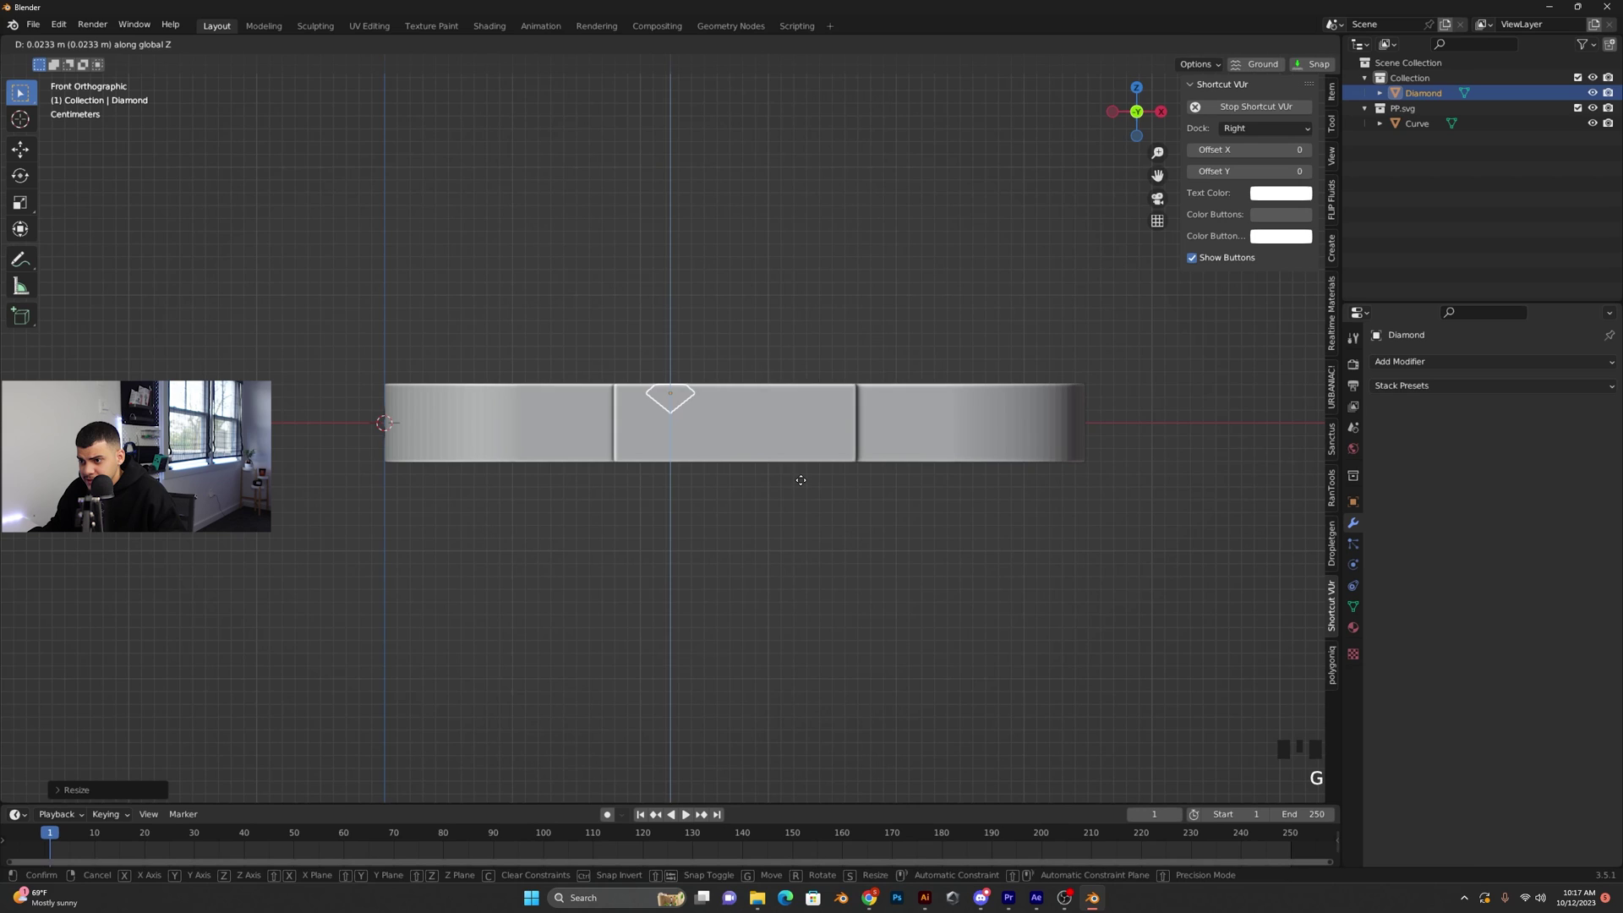
middle_click(797, 426)
scroll(up, 3)
Slide the diamond to the lower area of the left P and duplicate it as Diamond.001 beside it
key(KP_7)
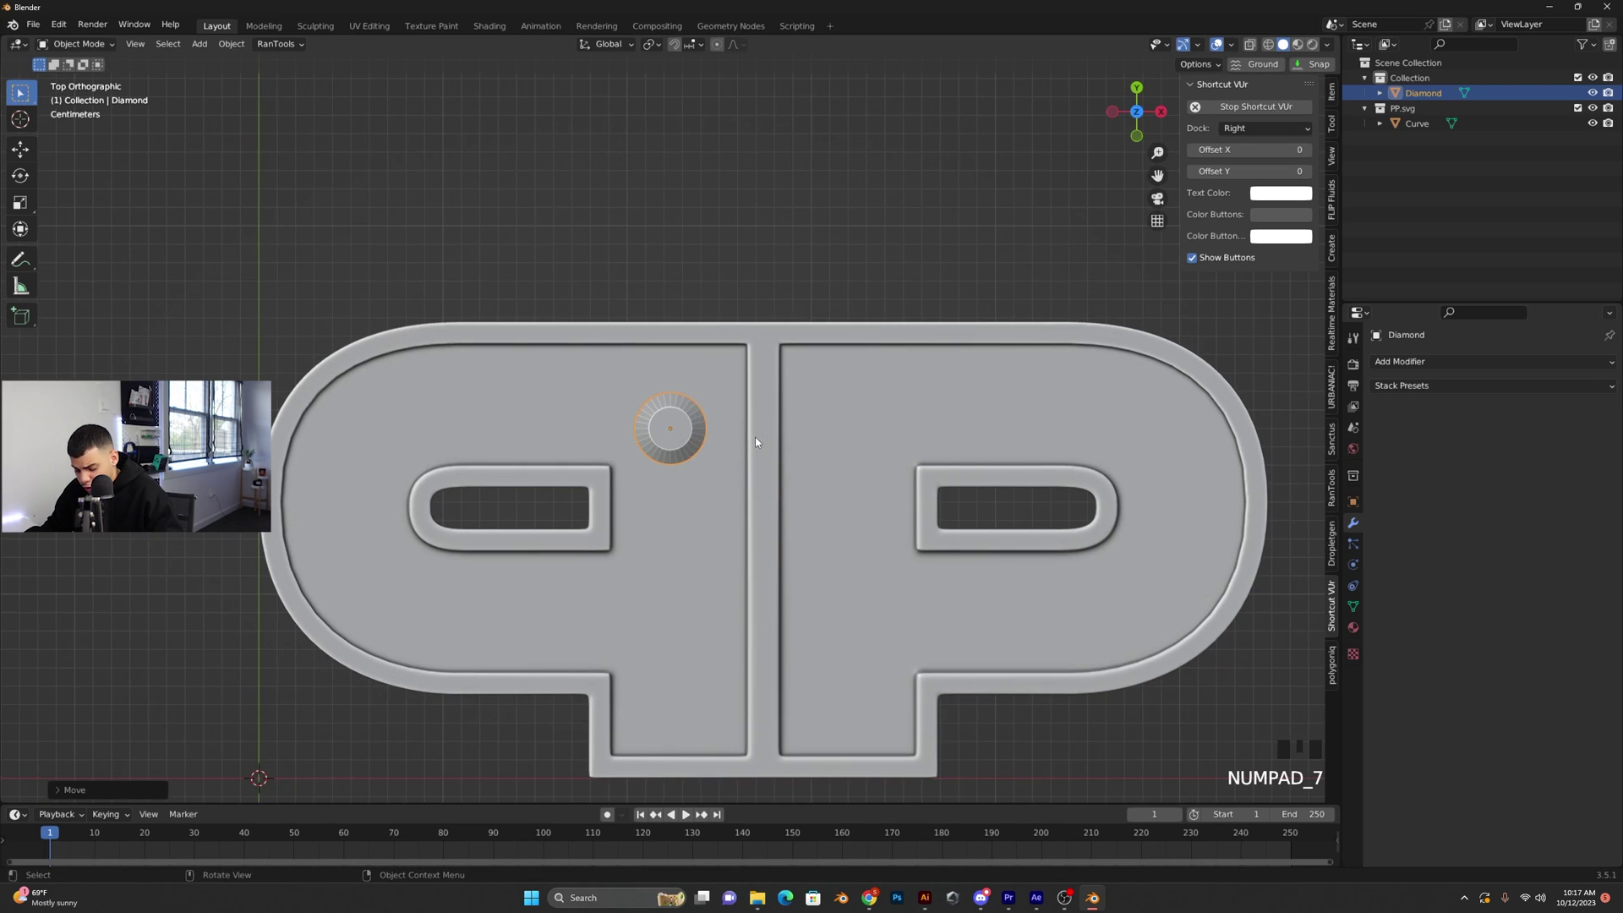
key(g)
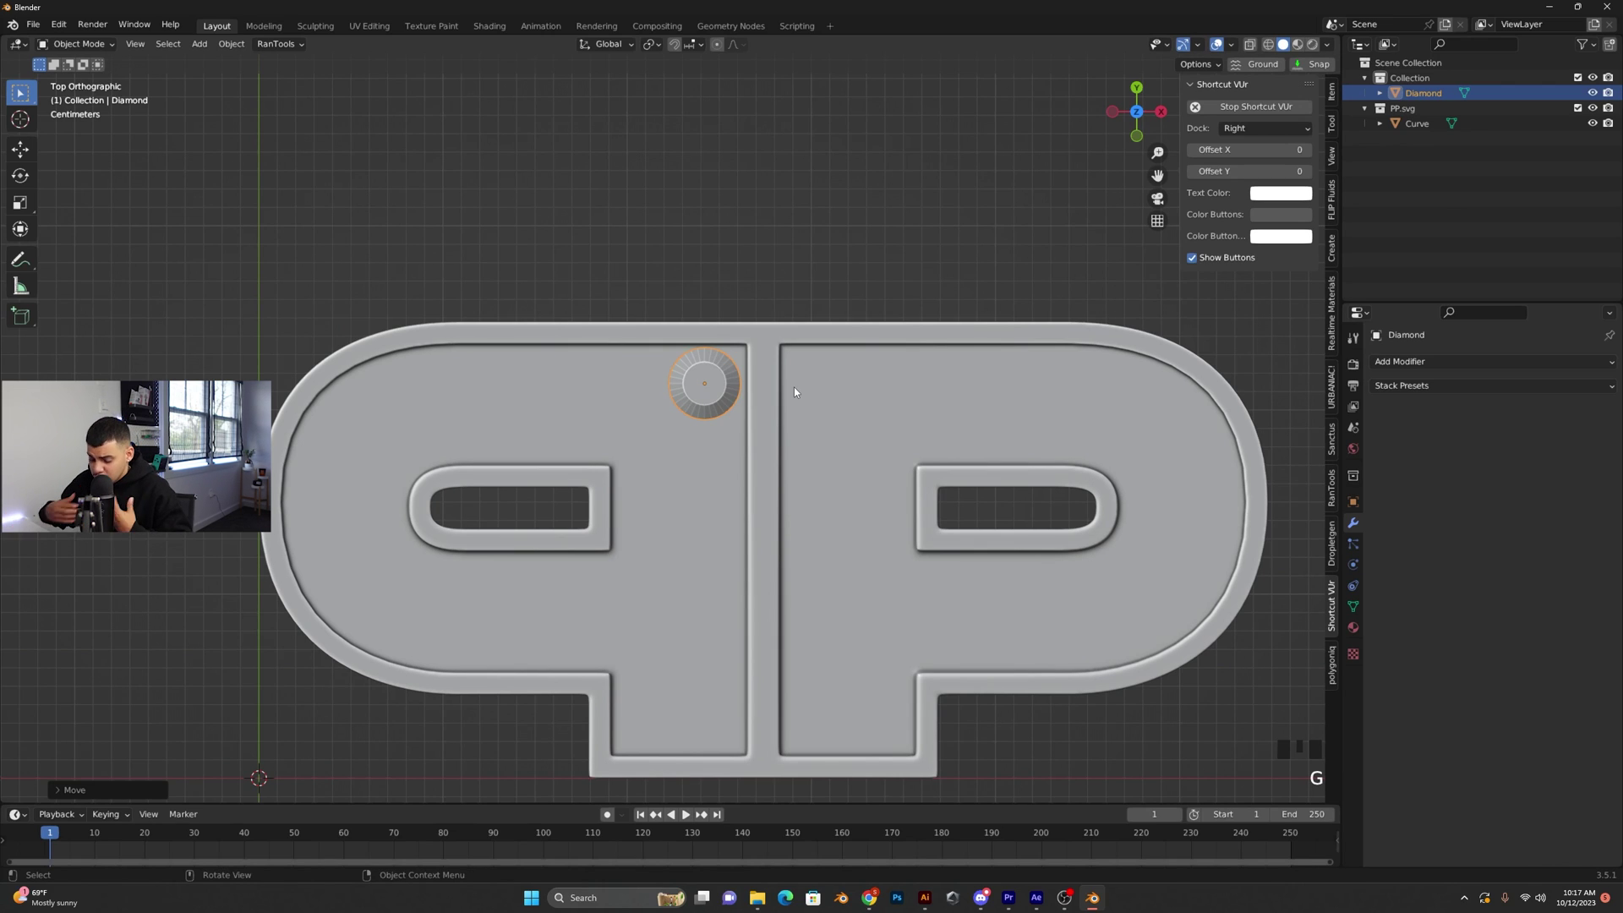
key(g)
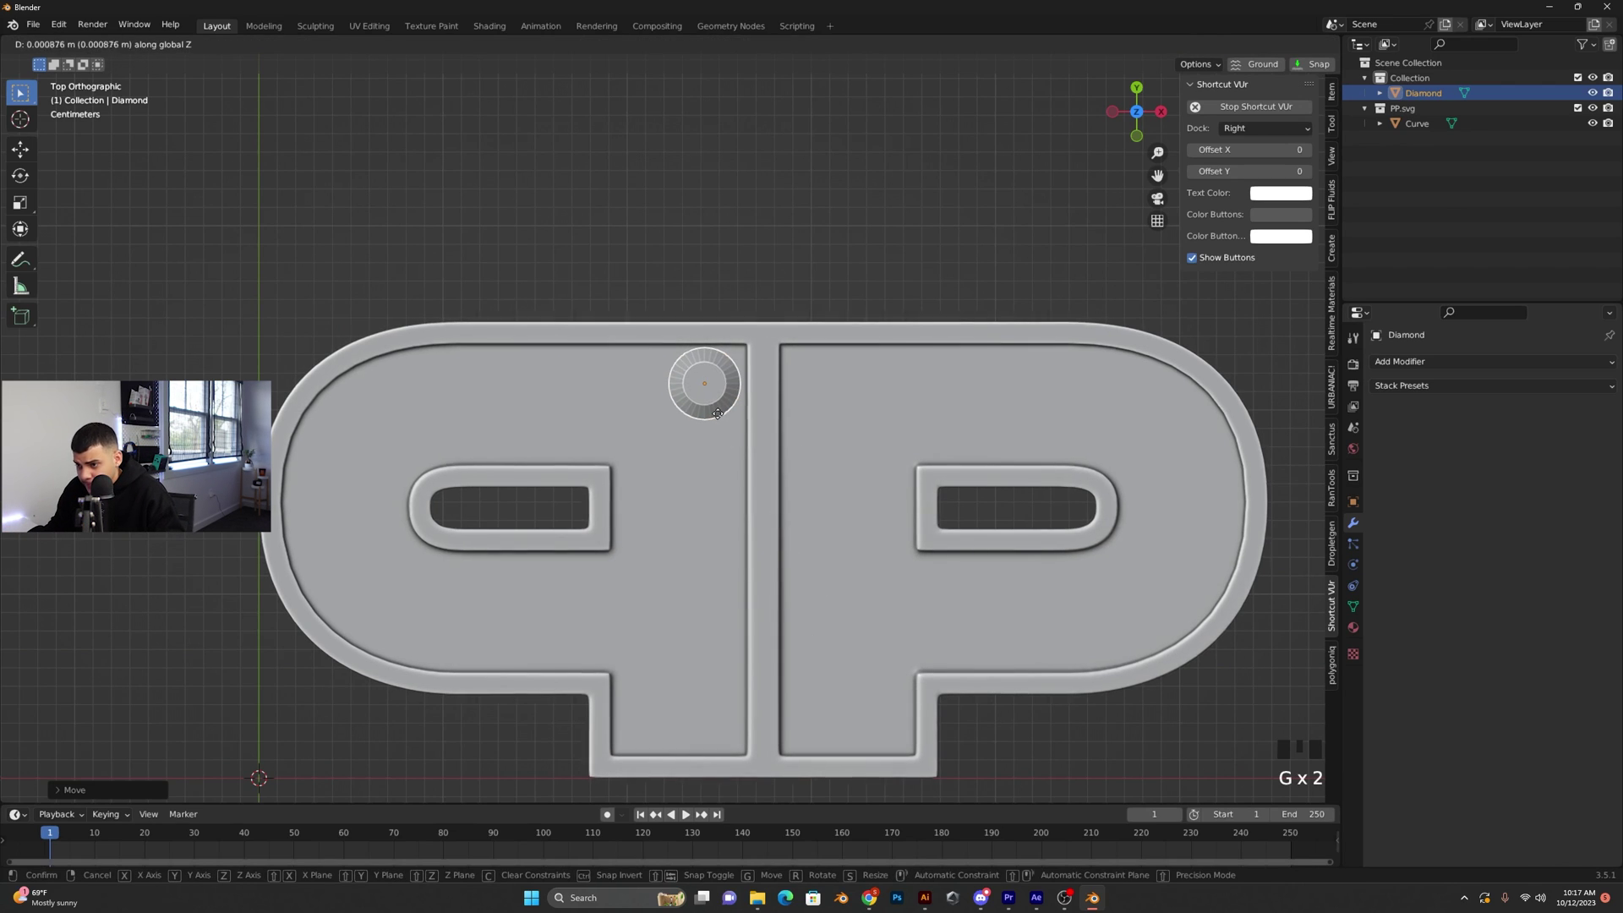
key(g)
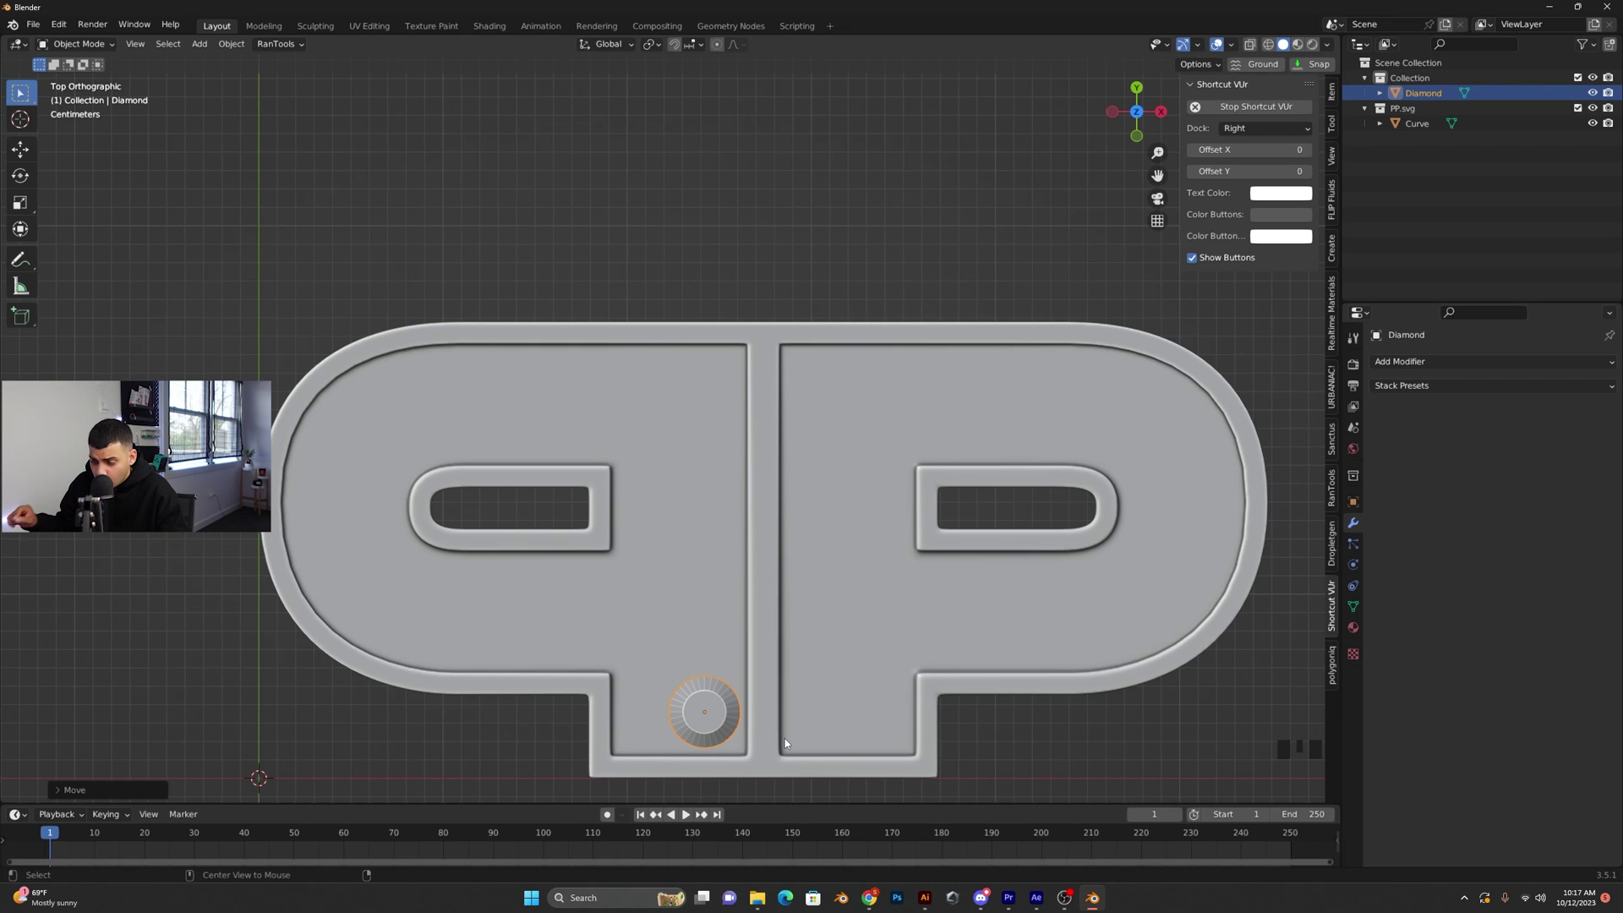
key(alt+d)
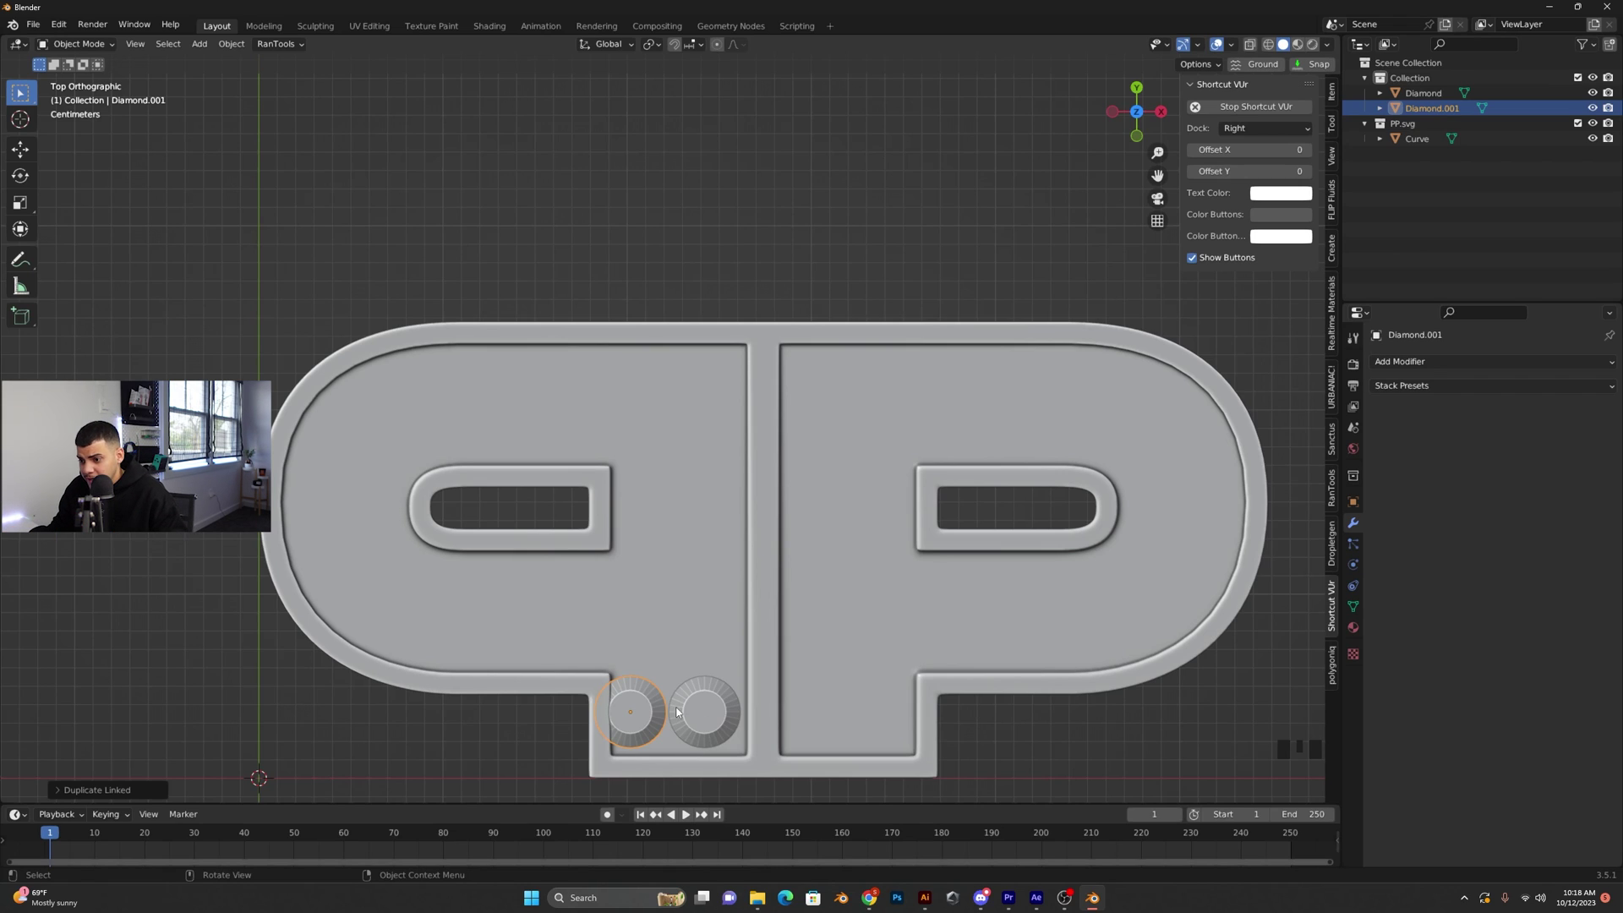
Select both diamonds and scale and position the pair at the start of the column
click(716, 713)
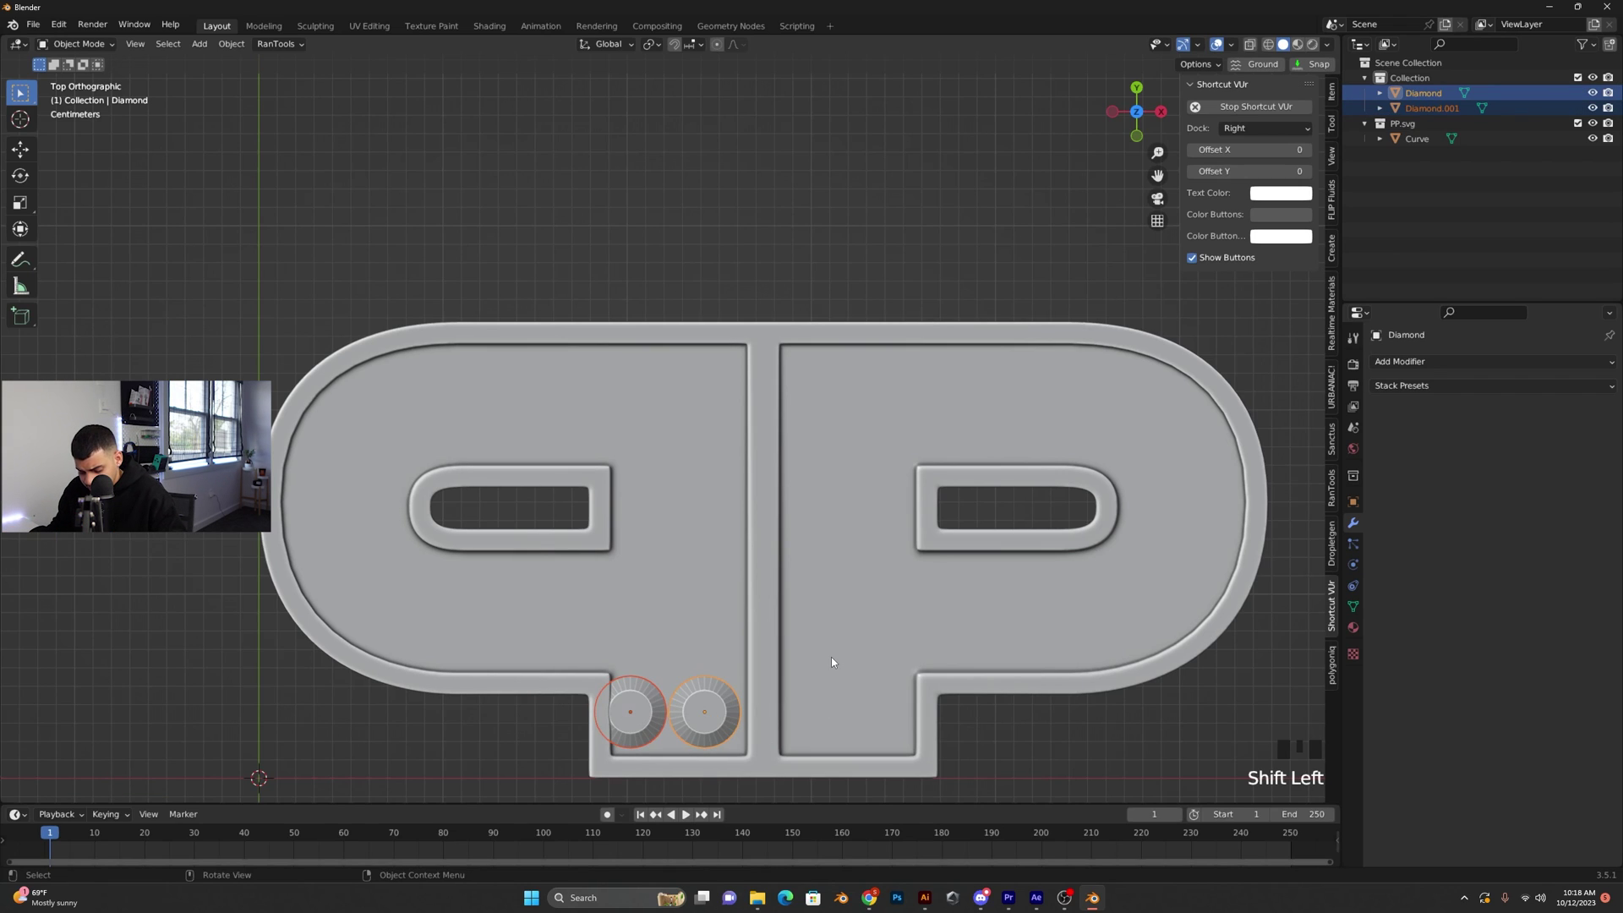
key(s)
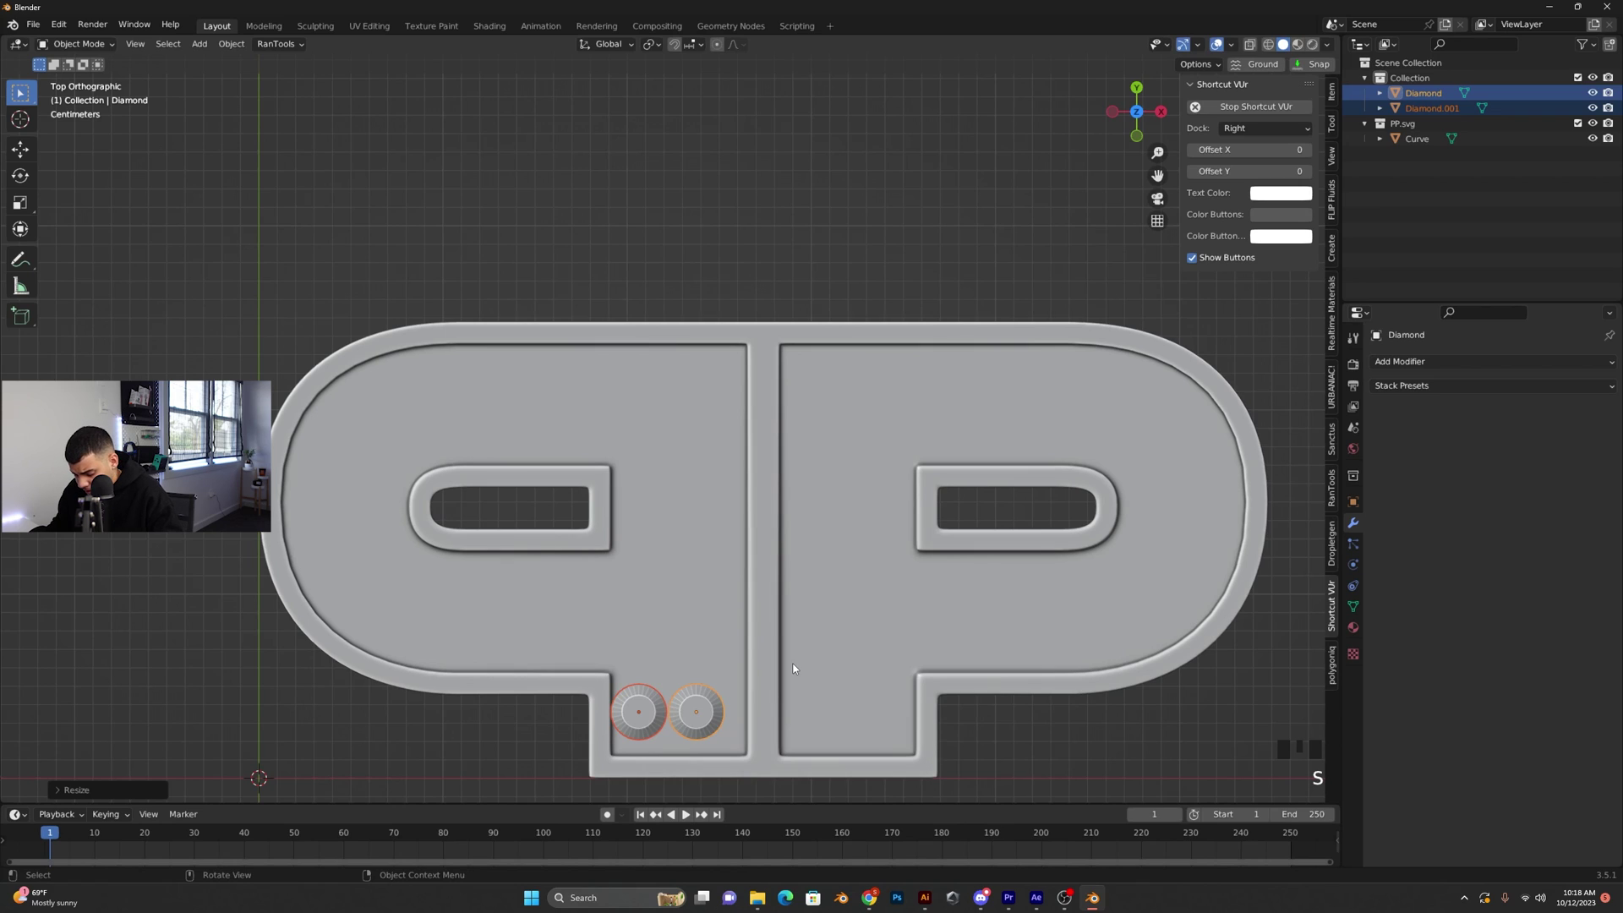
key(g)
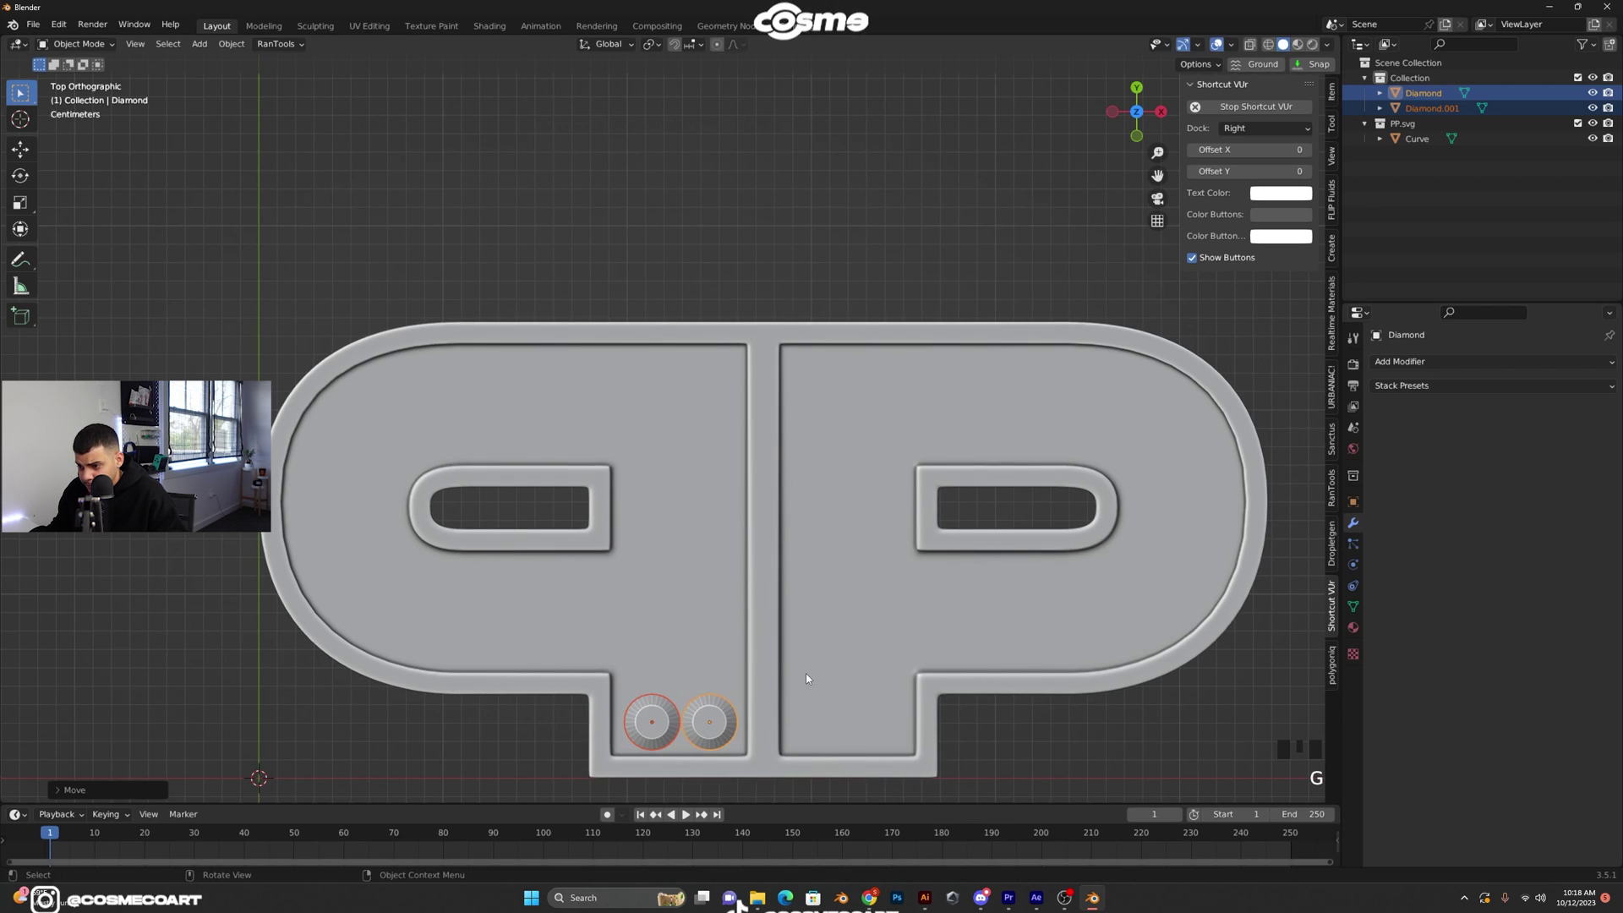
key(s)
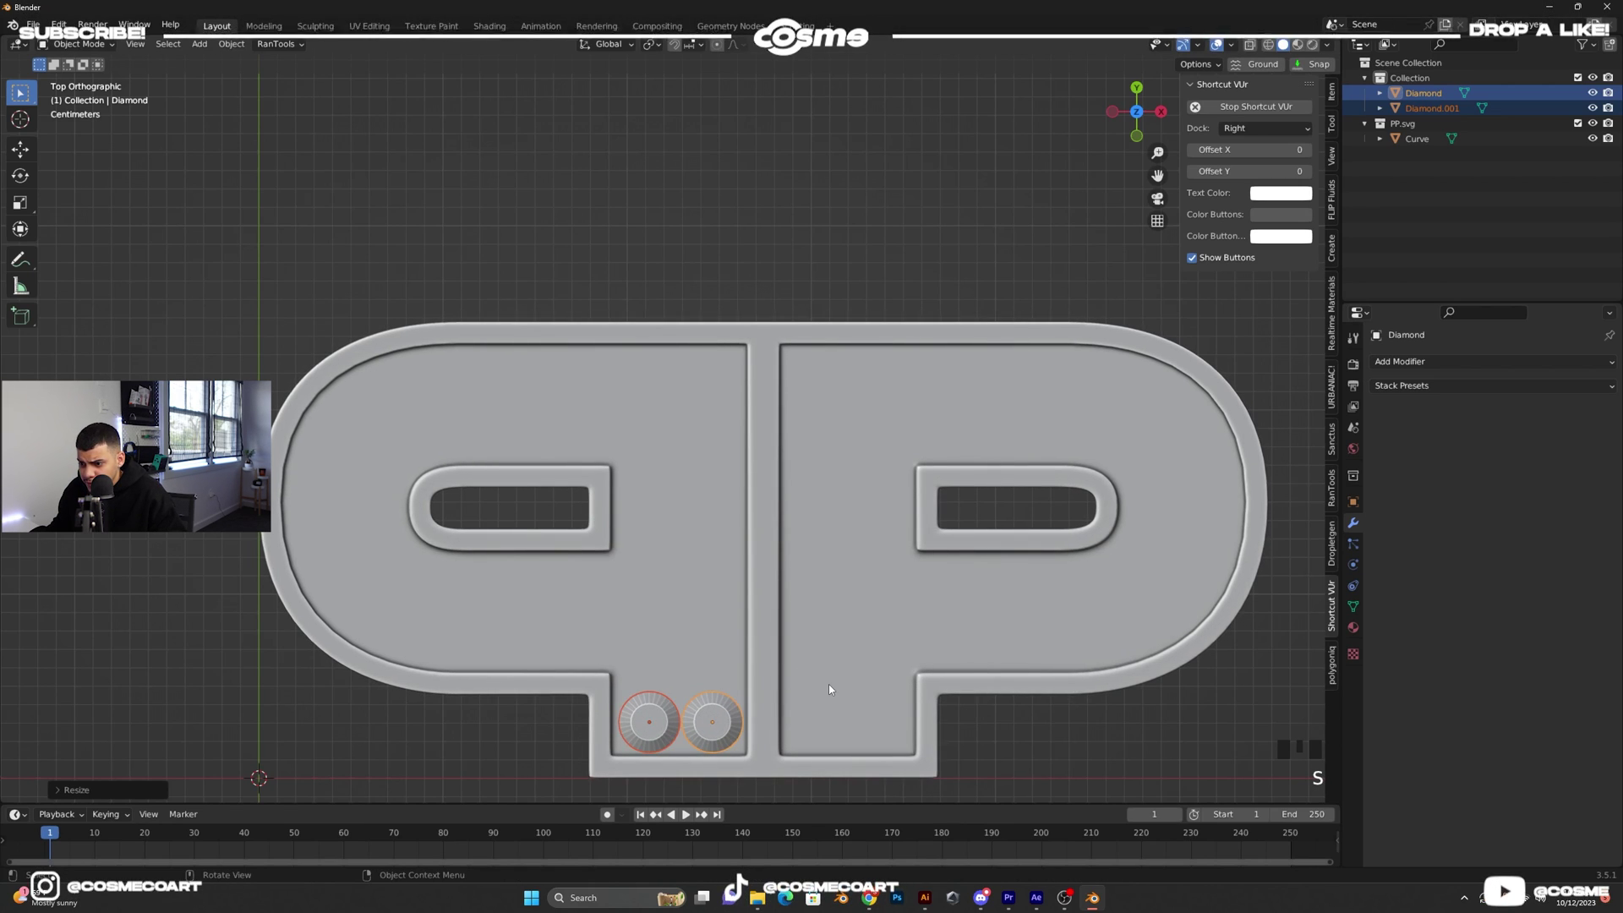
key(g)
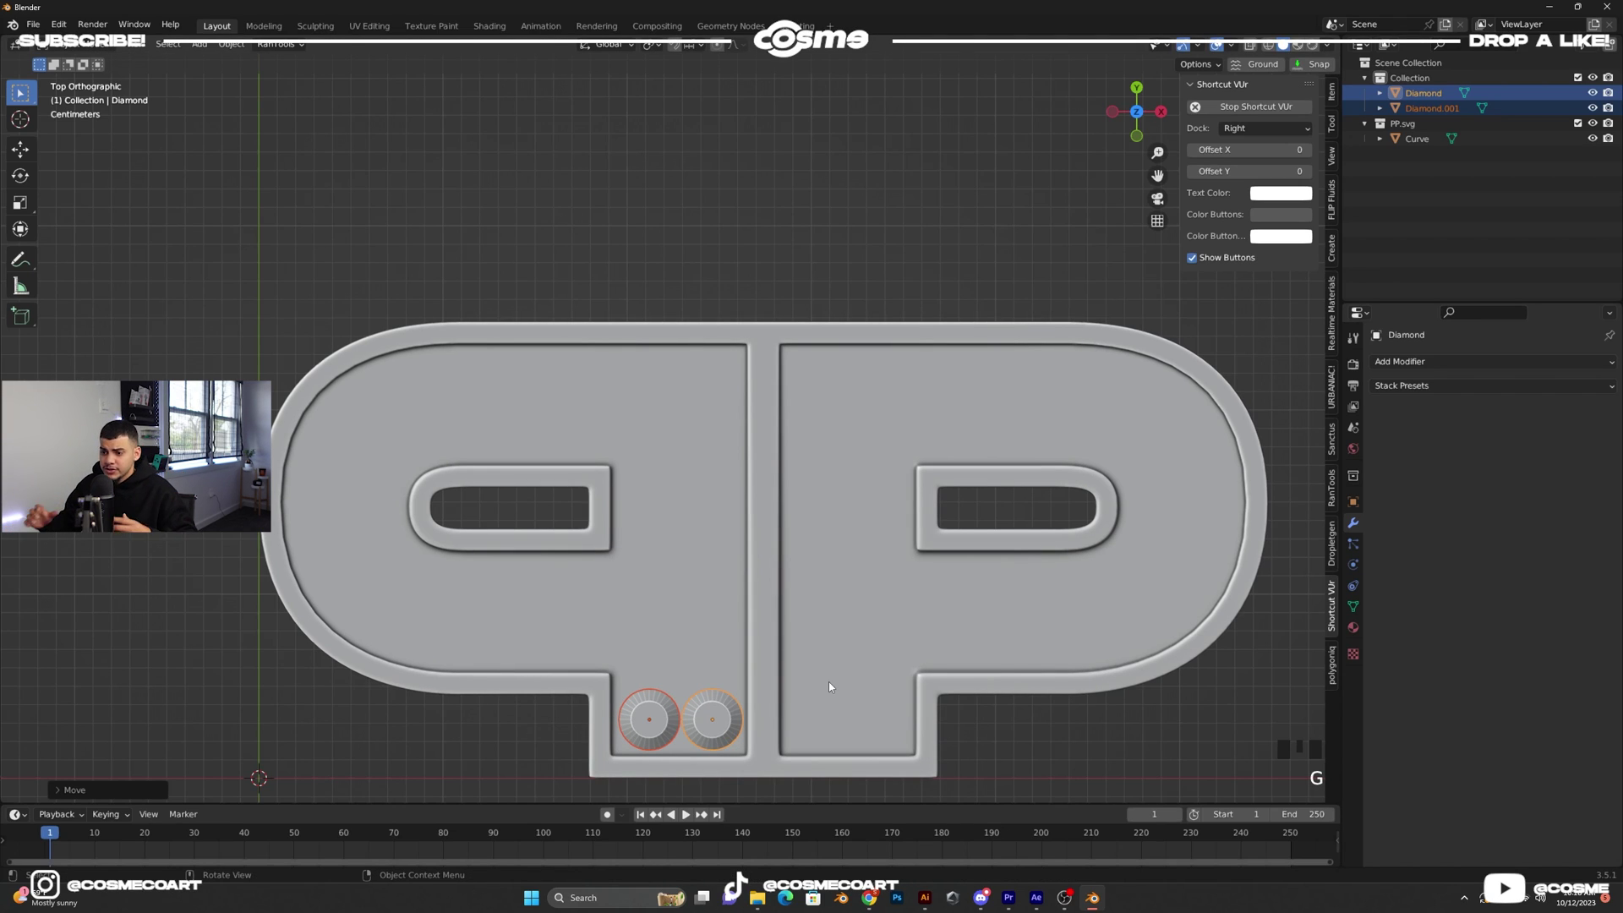
click(729, 216)
click(636, 710)
click(698, 726)
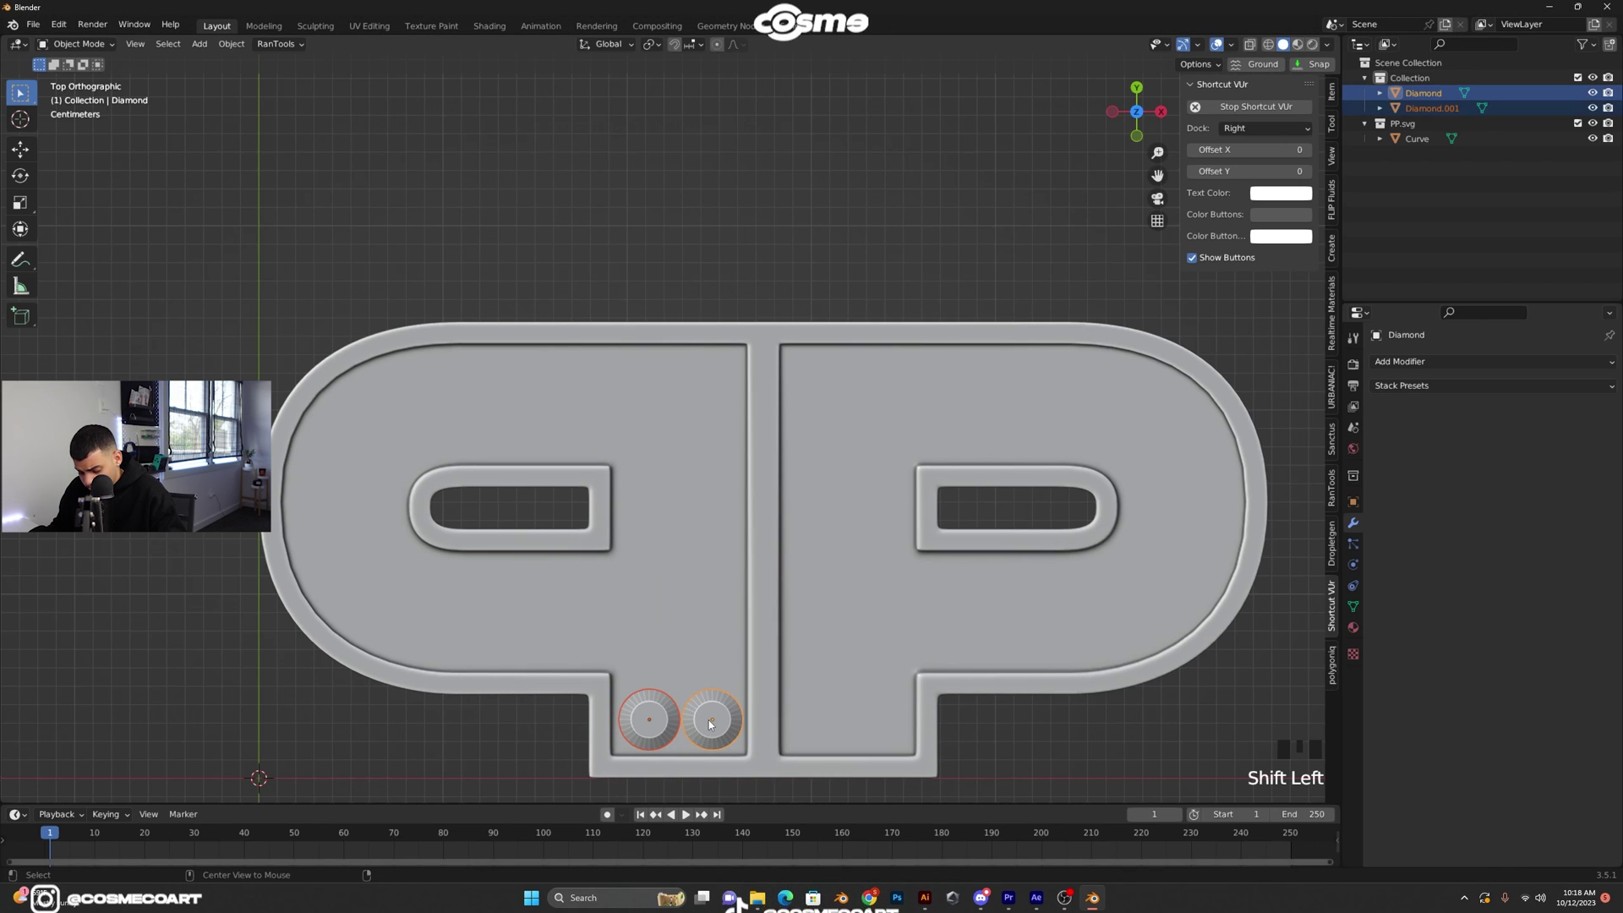
Duplicate the diamond pair upward twice to build stacked rows along the letters
key(alt+d)
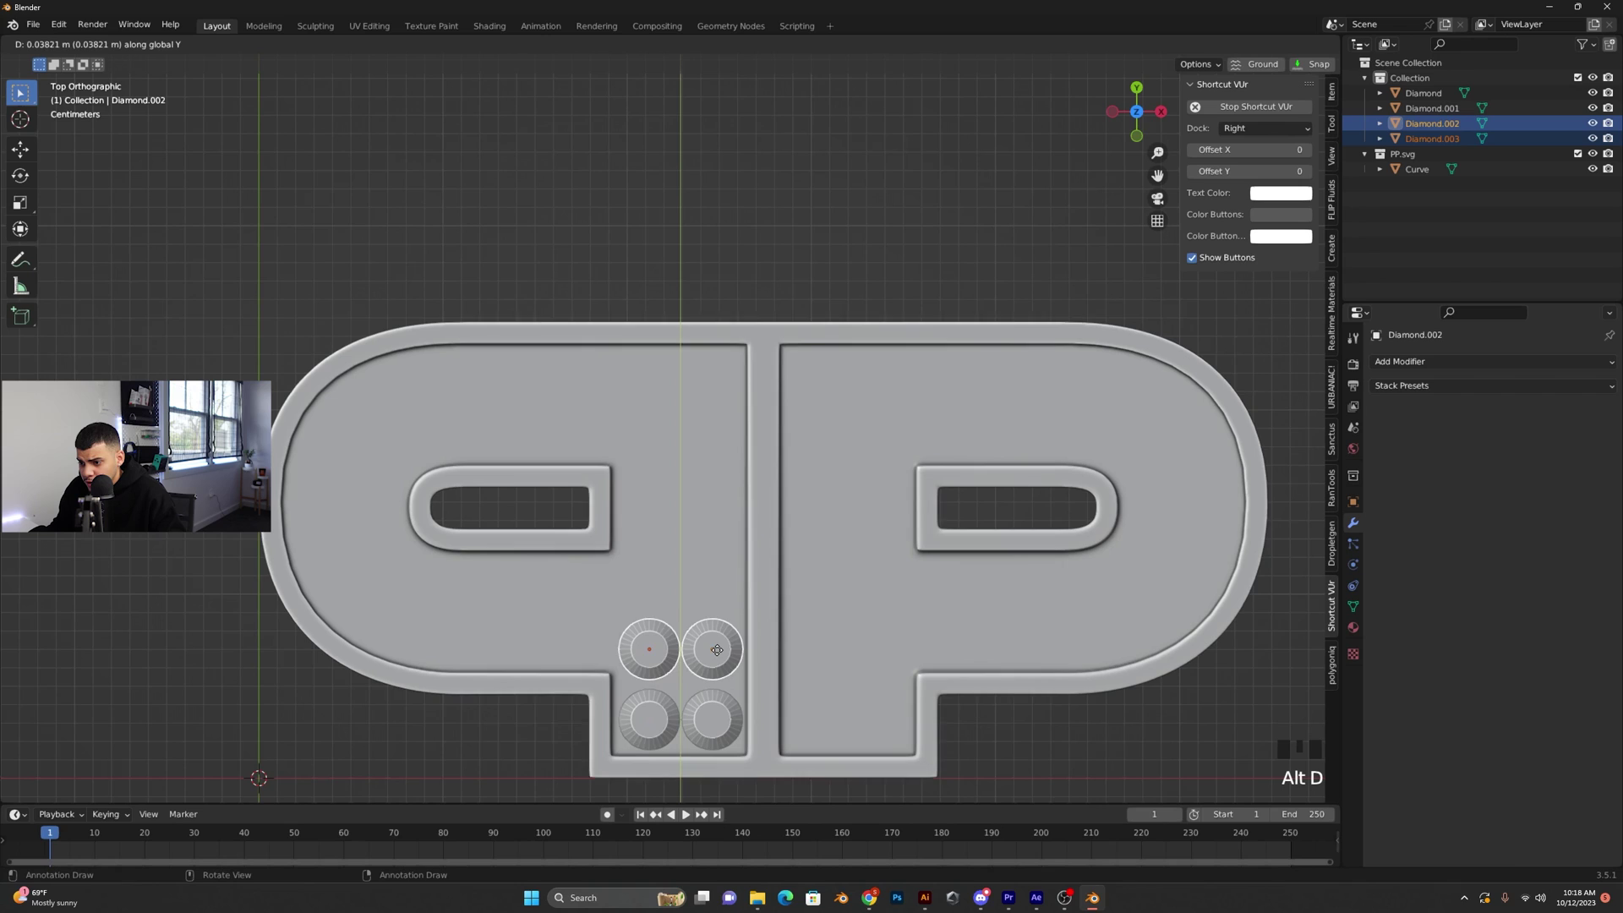
click(718, 721)
click(650, 709)
click(643, 639)
click(704, 660)
key(alt+d)
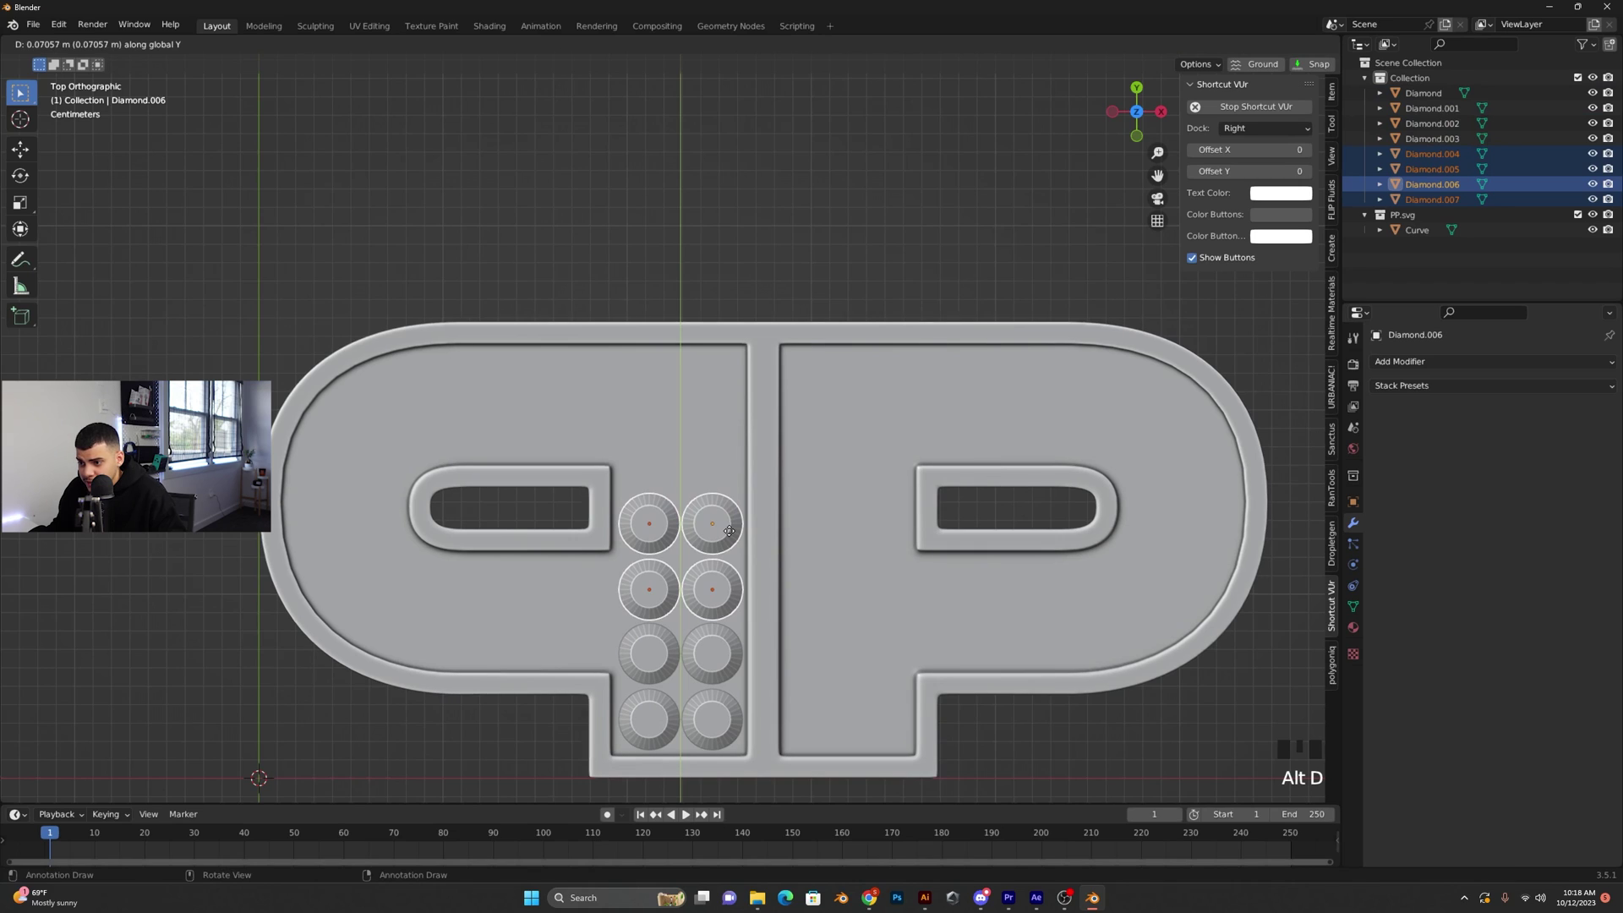
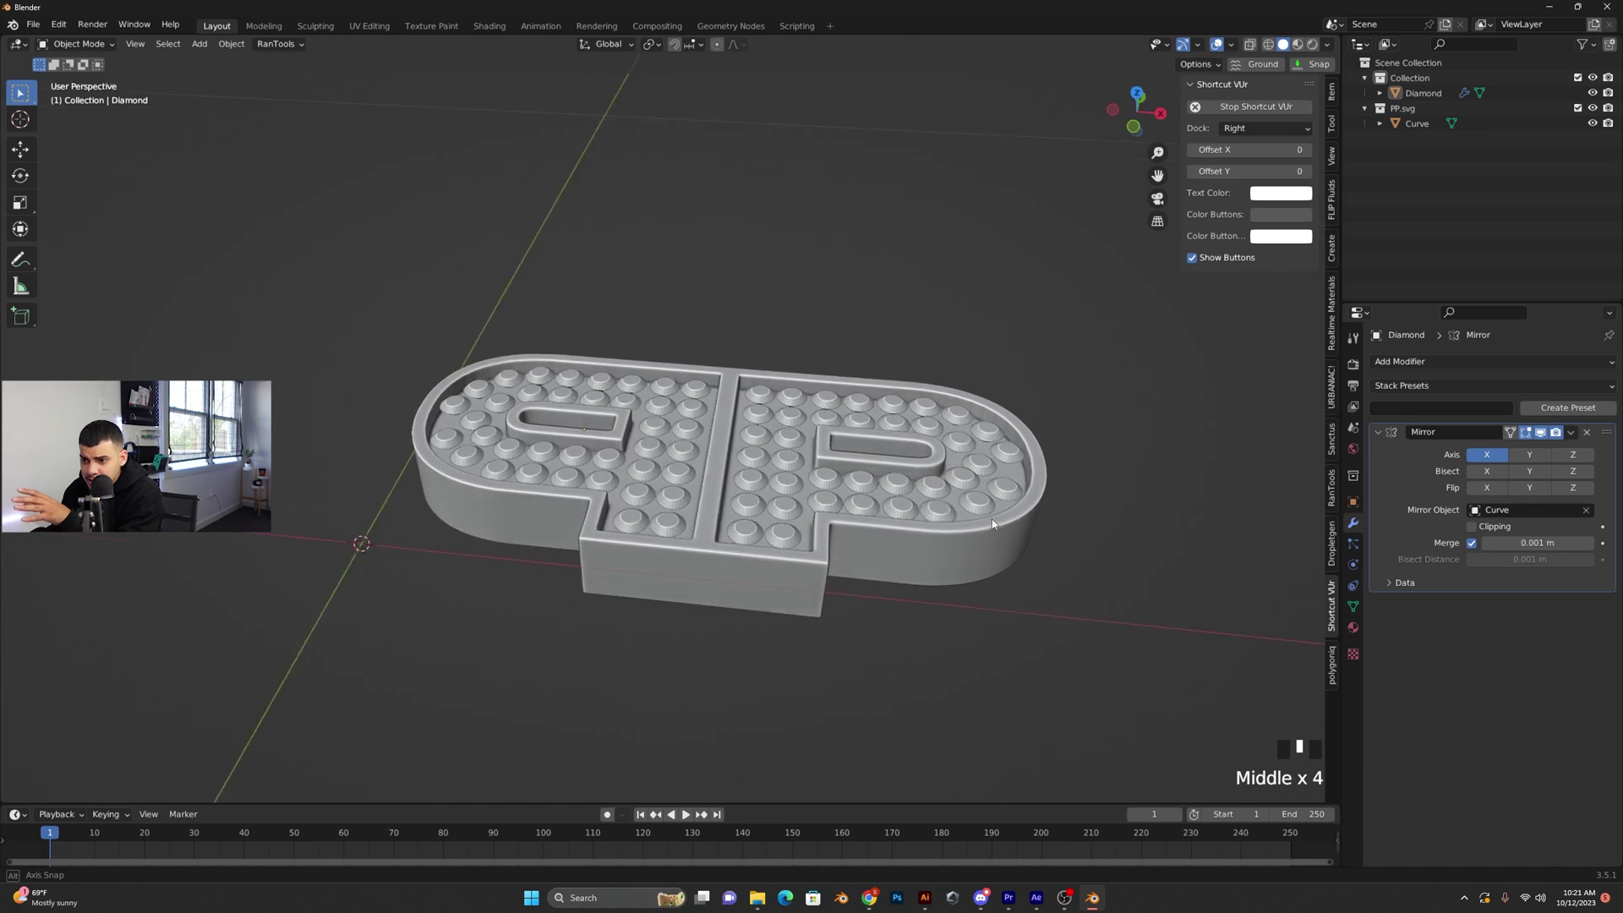
Select the joined Diamond studs and adjust their vertical position and rotation on the pendant
click(801, 424)
key(g)
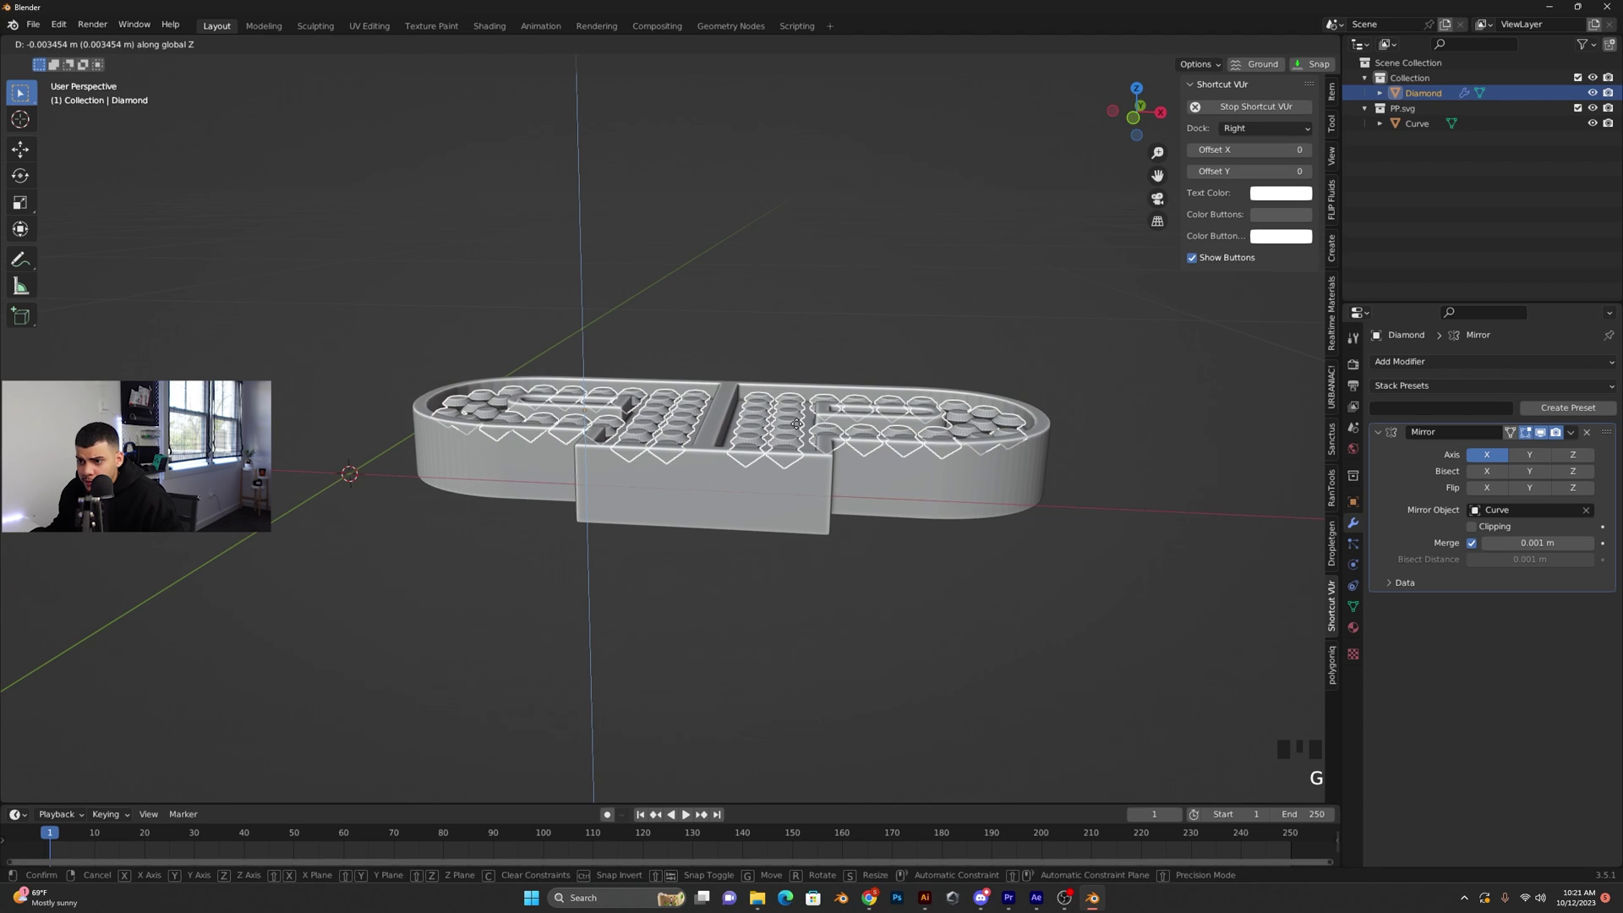
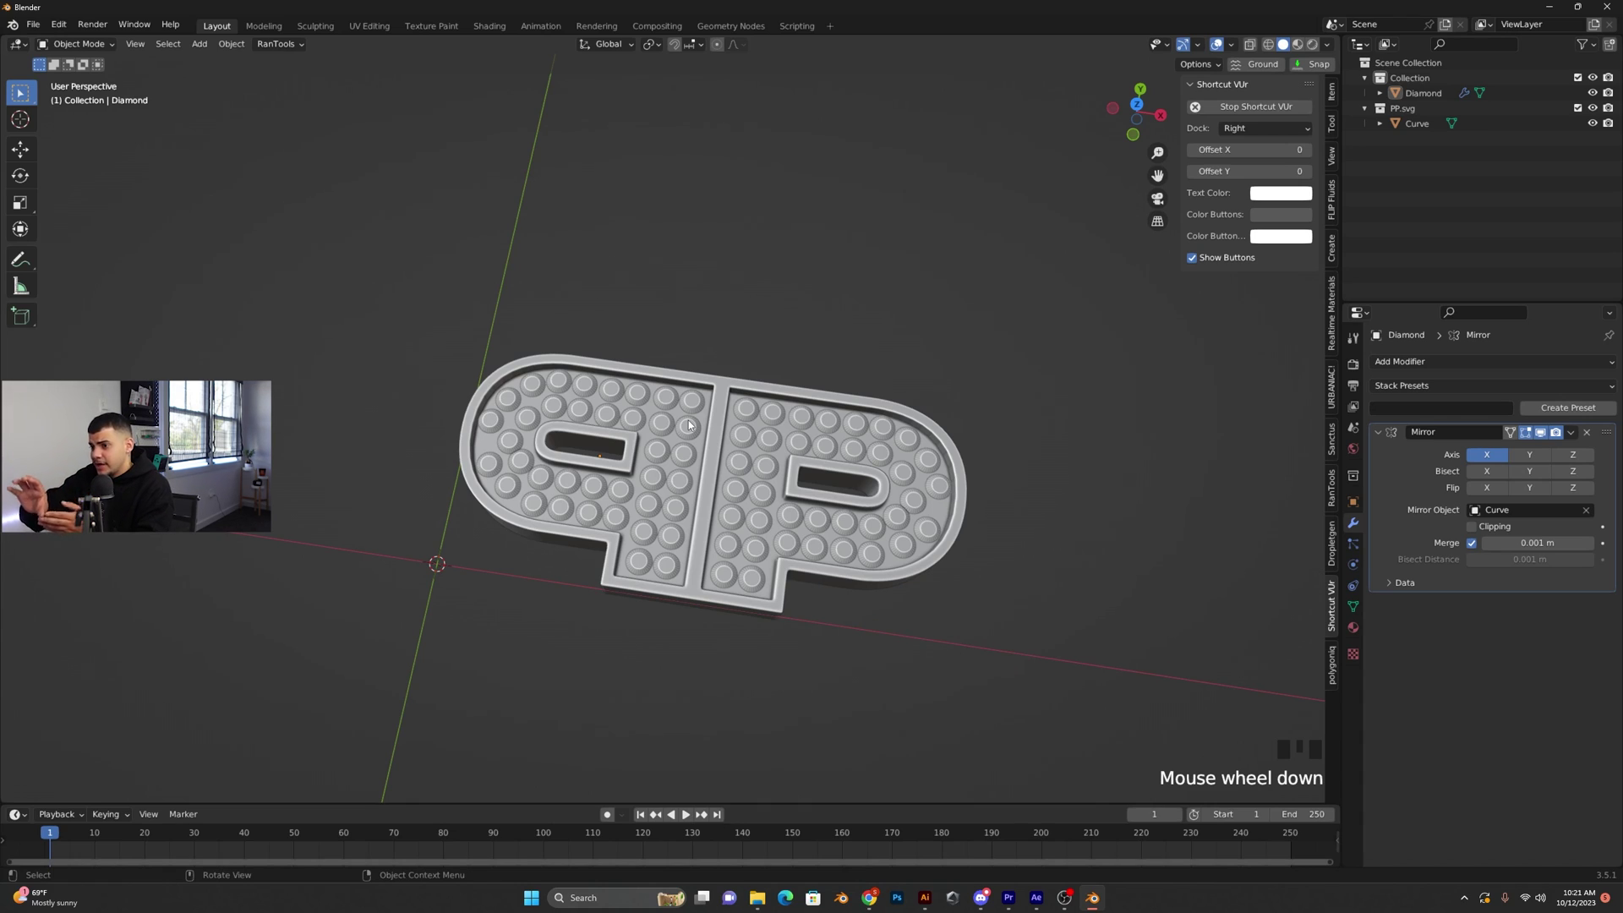
key(ctrl+a)
click(960, 578)
middle_click(986, 655)
scroll(down, 3)
drag(962, 593, 1029, 663)
click(1029, 662)
key(r)
drag(1000, 585, 996, 502)
Reposition the stud object in front orthographic view, then orbit back to perspective
key(KP_1)
key(g)
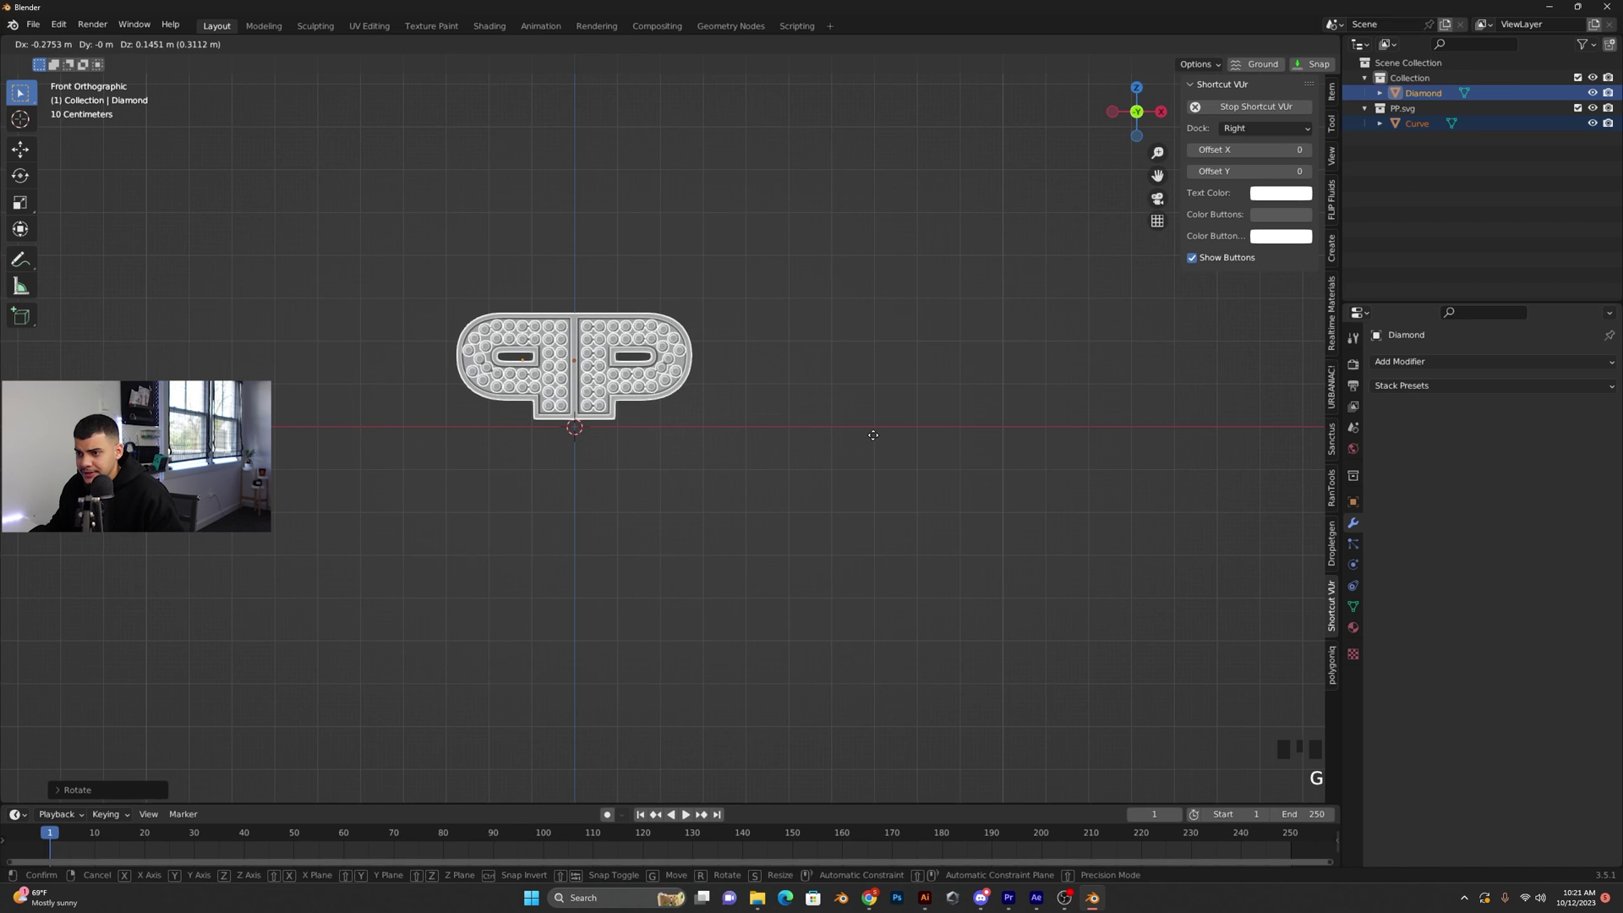
click(825, 427)
click(802, 416)
middle_click(798, 438)
scroll(up, 3)
drag(611, 475, 650, 442)
scroll(up, 3)
Add a Torus mesh and shrink it into a small ring below the pendant
key(shift+a)
scroll(down, 3)
key(r)
key(s)
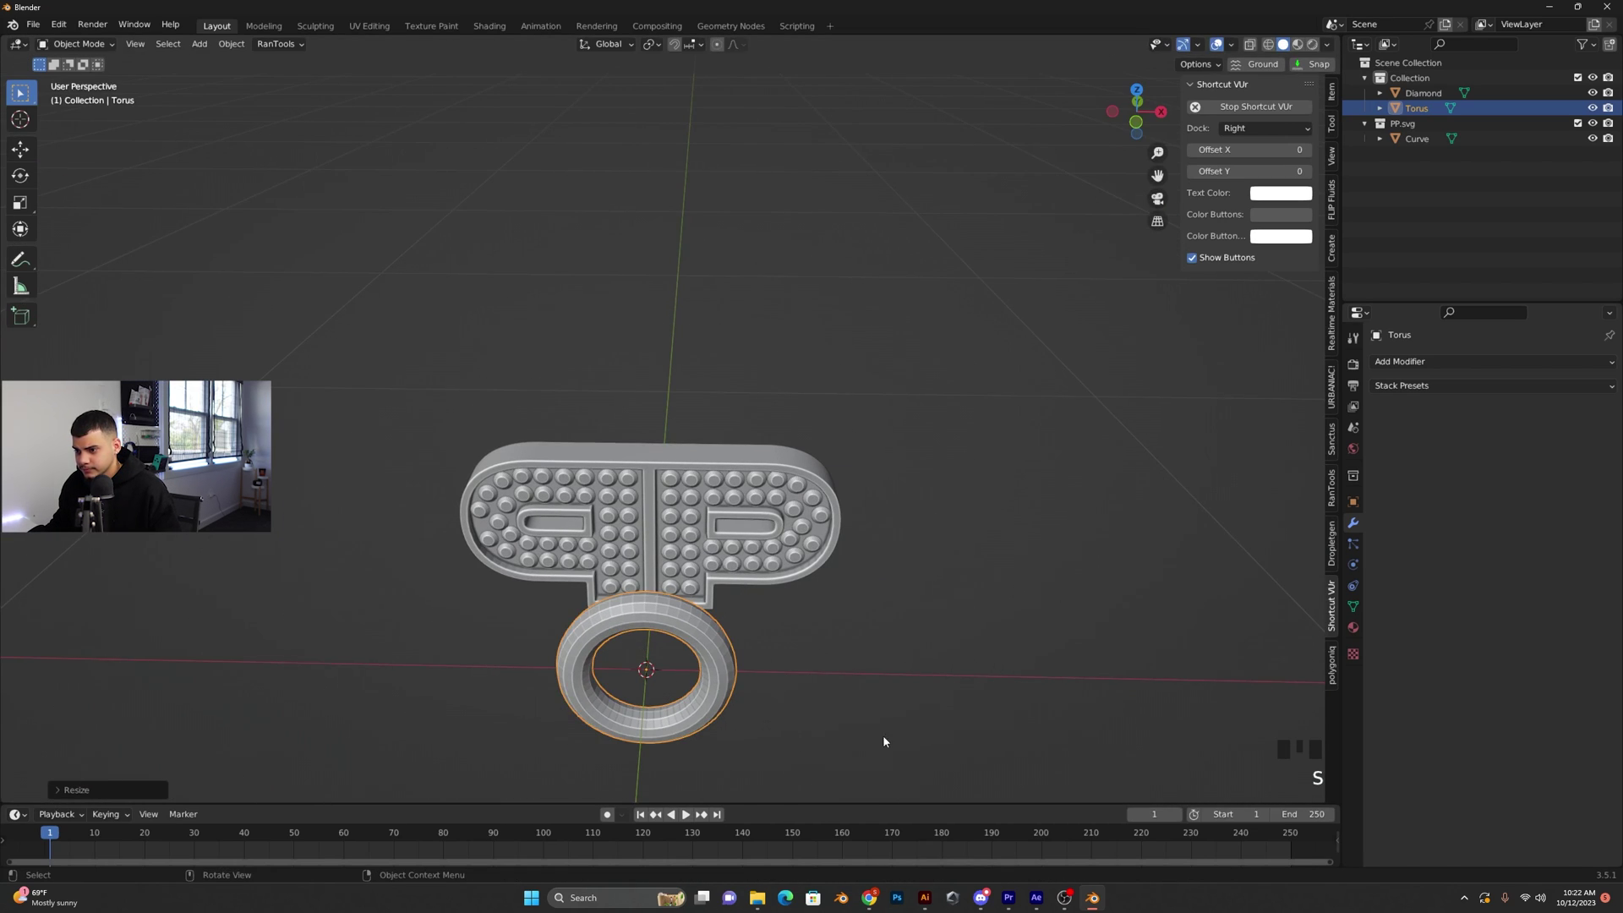
Delete the torus, add a new one rotated 90° upright on X and scaled down to ring size
key(Delete)
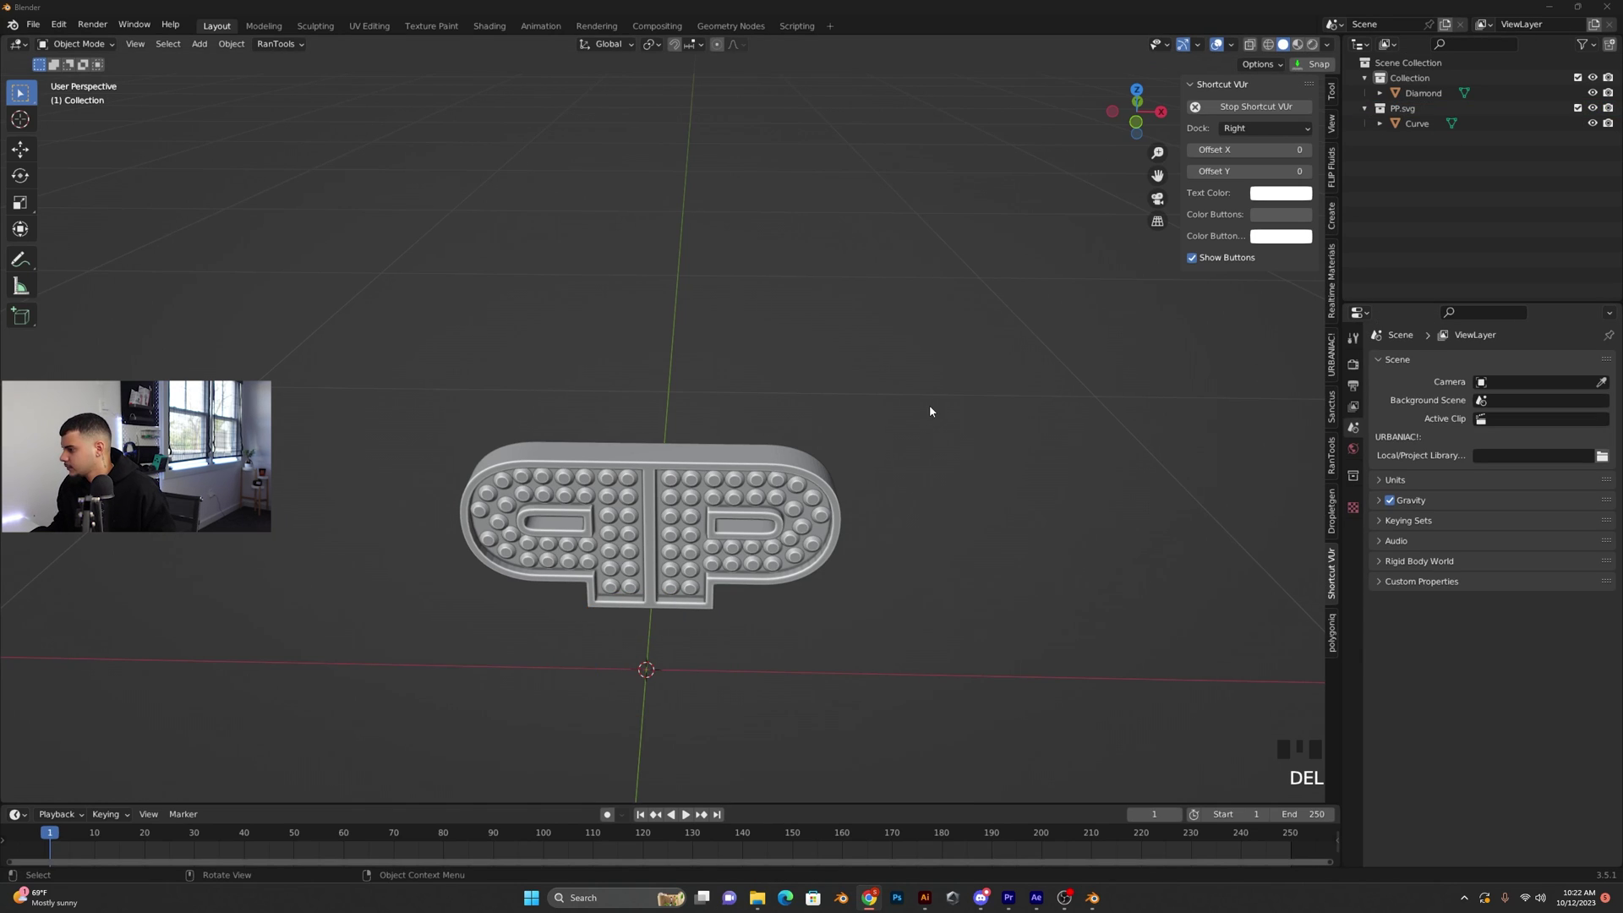
drag(932, 408, 648, 433)
drag(648, 434, 745, 548)
key(shift+a)
key(r)
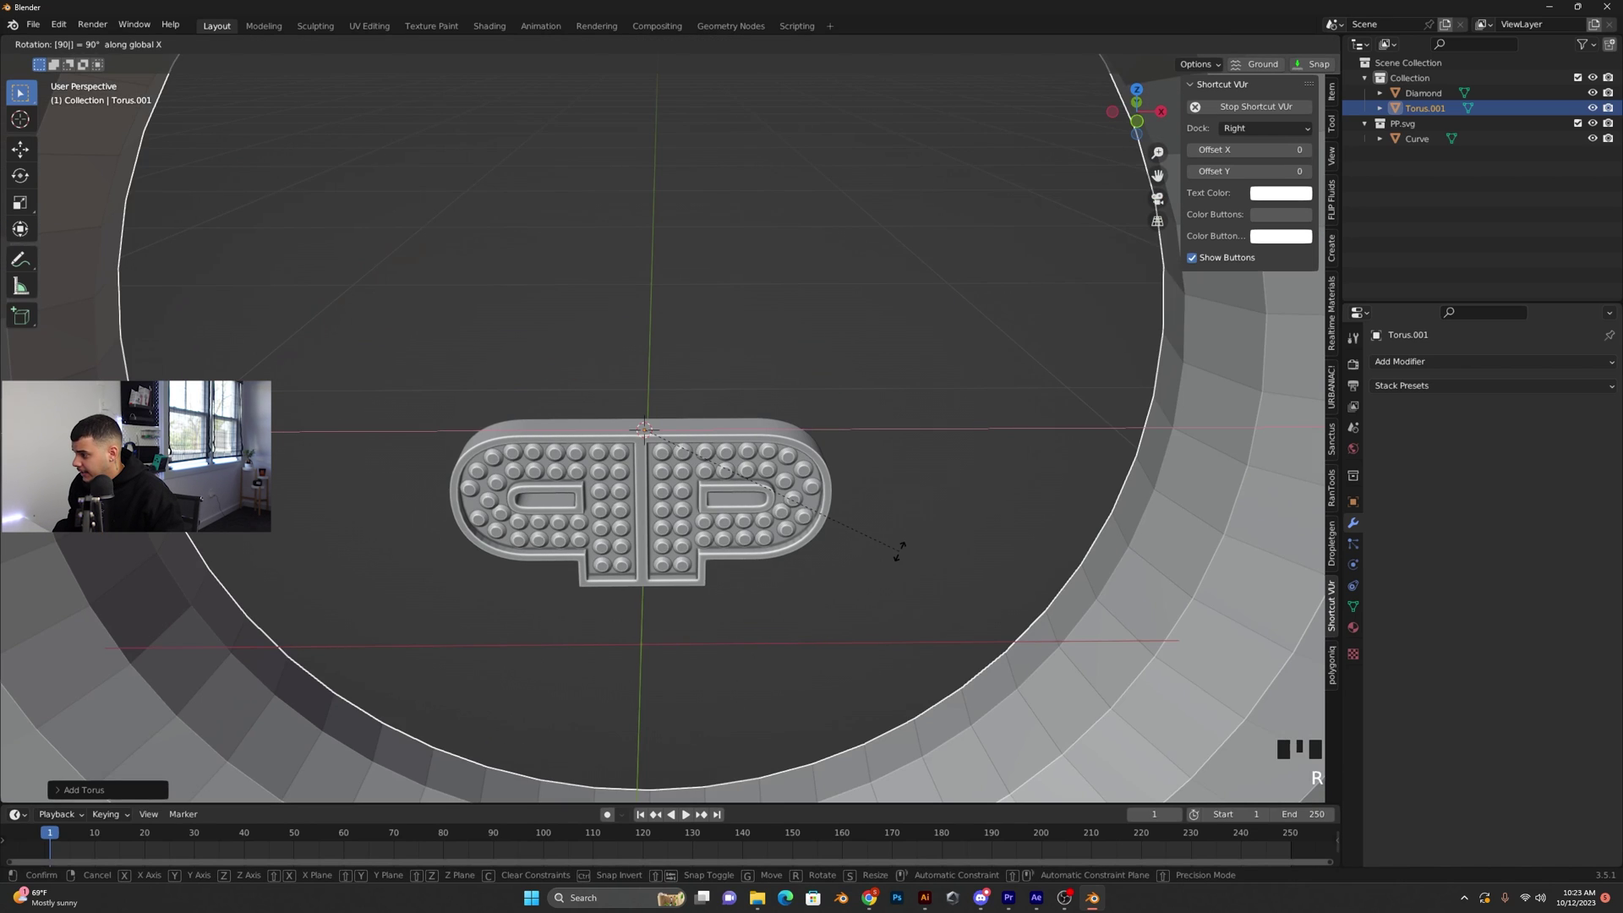
key(s)
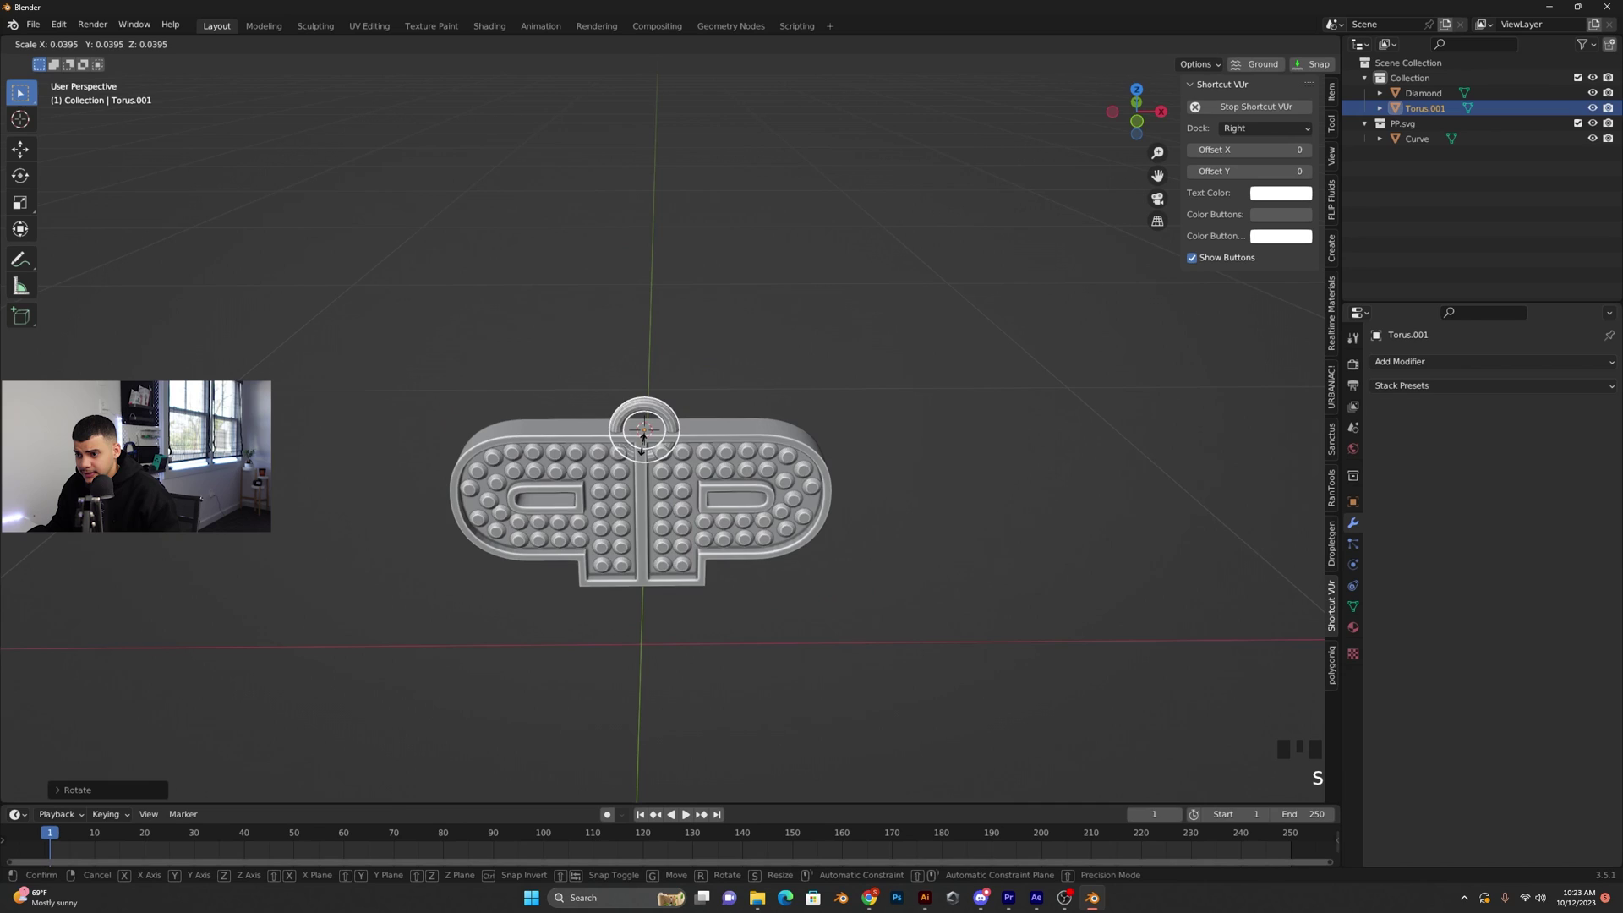
Move the ring up onto the pendant's top and scale it slightly smaller
key(g)
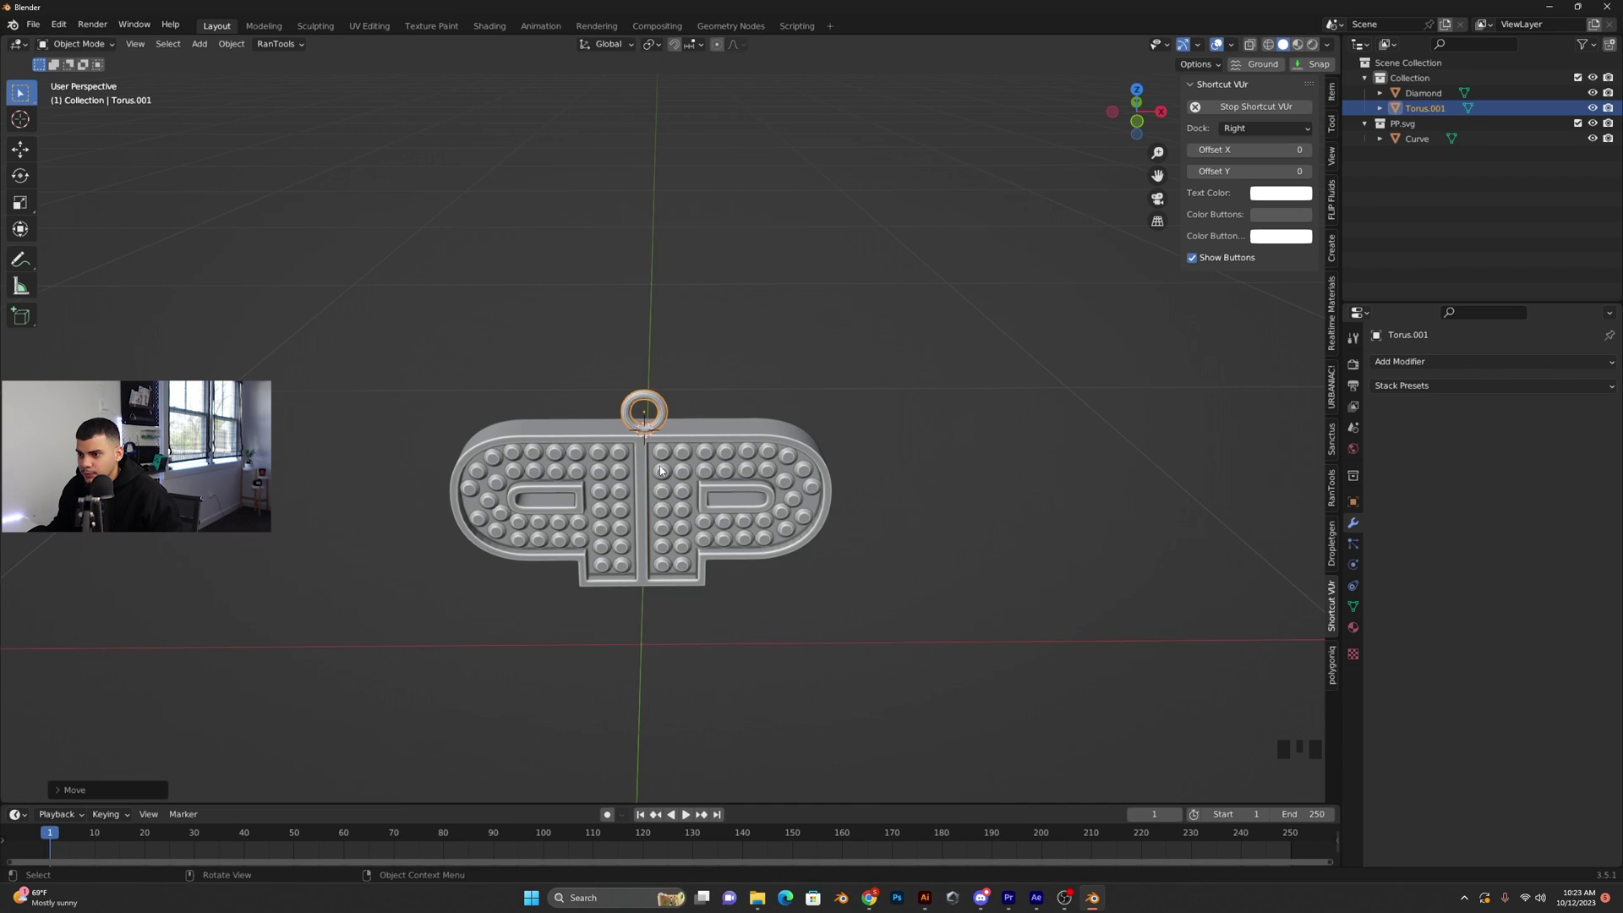
scroll(up, 3)
middle_click(654, 431)
scroll(down, 3)
key(g)
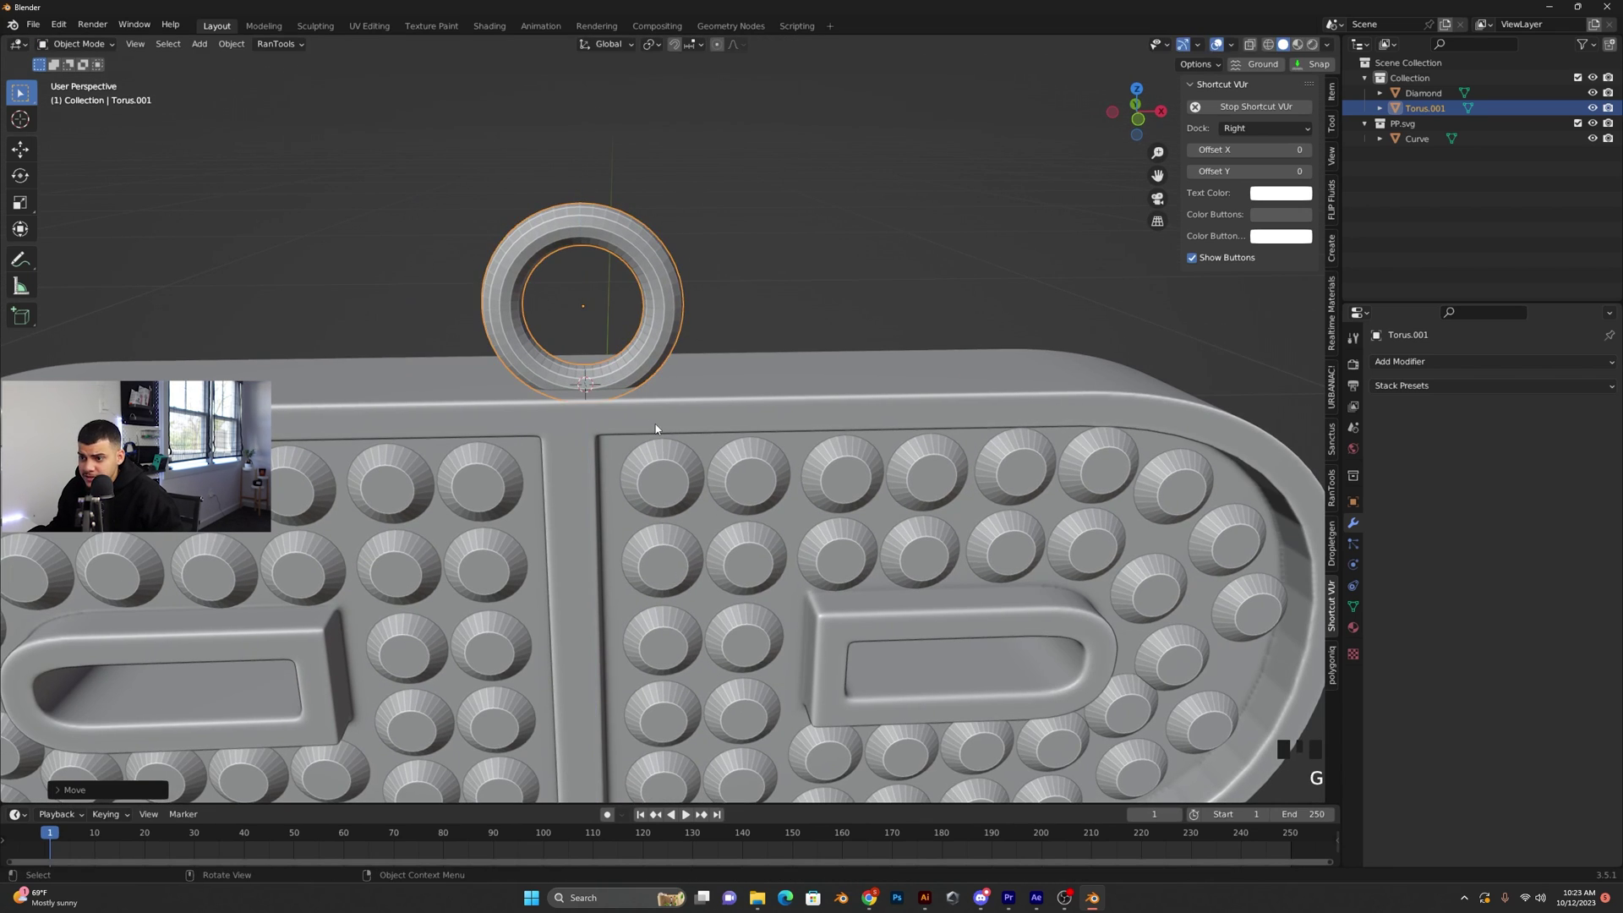
click(688, 410)
click(751, 245)
middle_click(732, 289)
scroll(down, 3)
click(676, 286)
key(s)
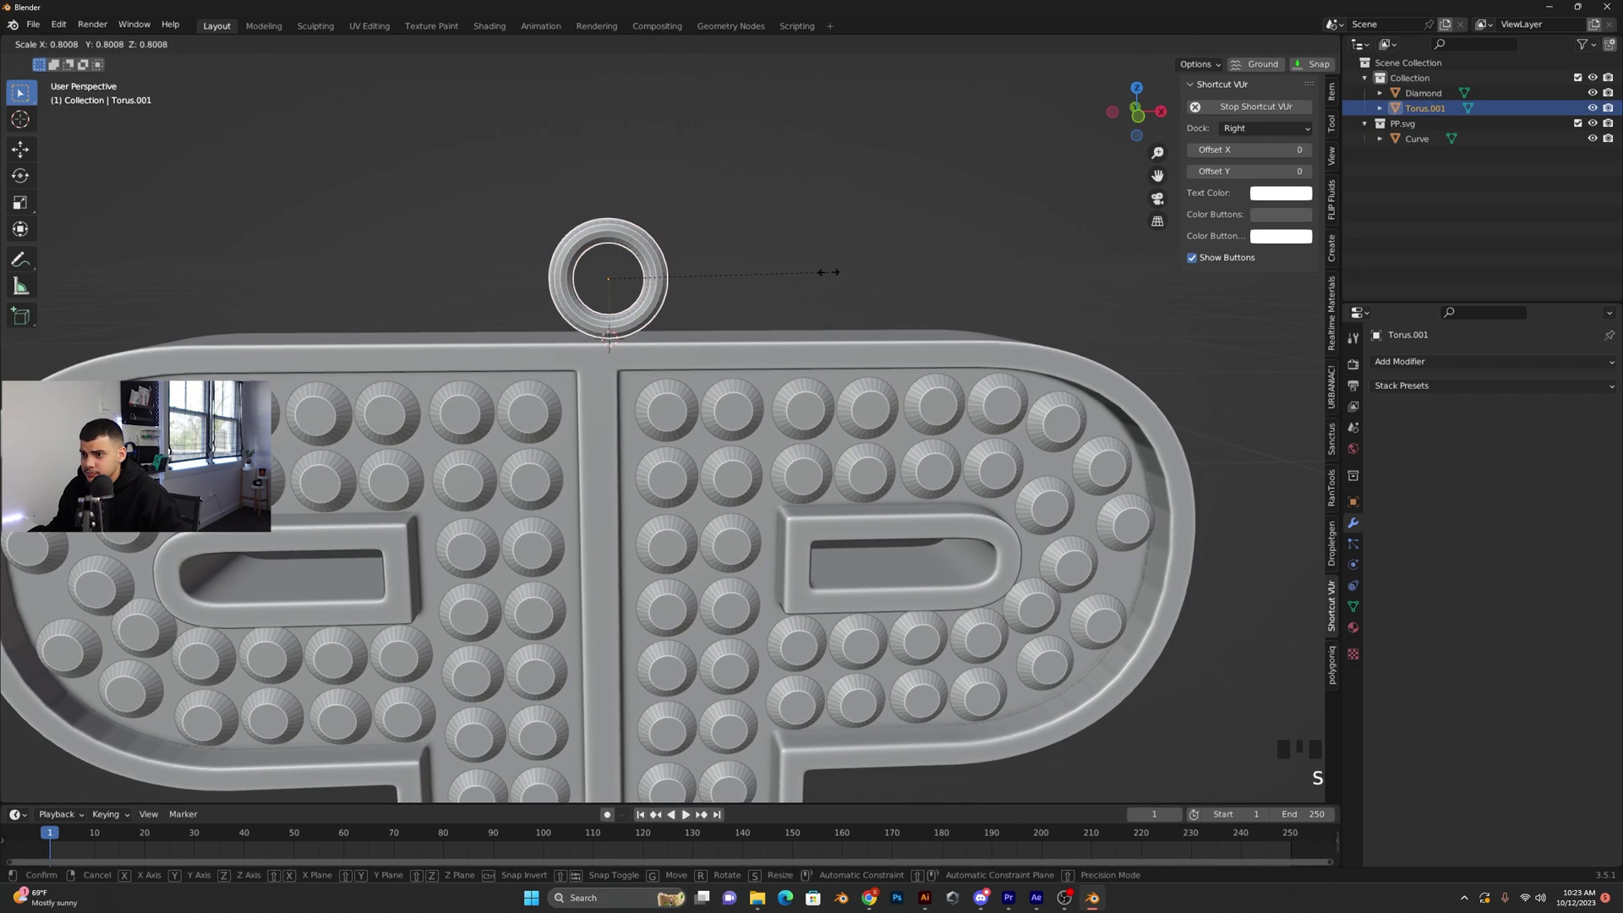
Centre the ring on the top edge in front view and align its depth in right view
key(KP_1)
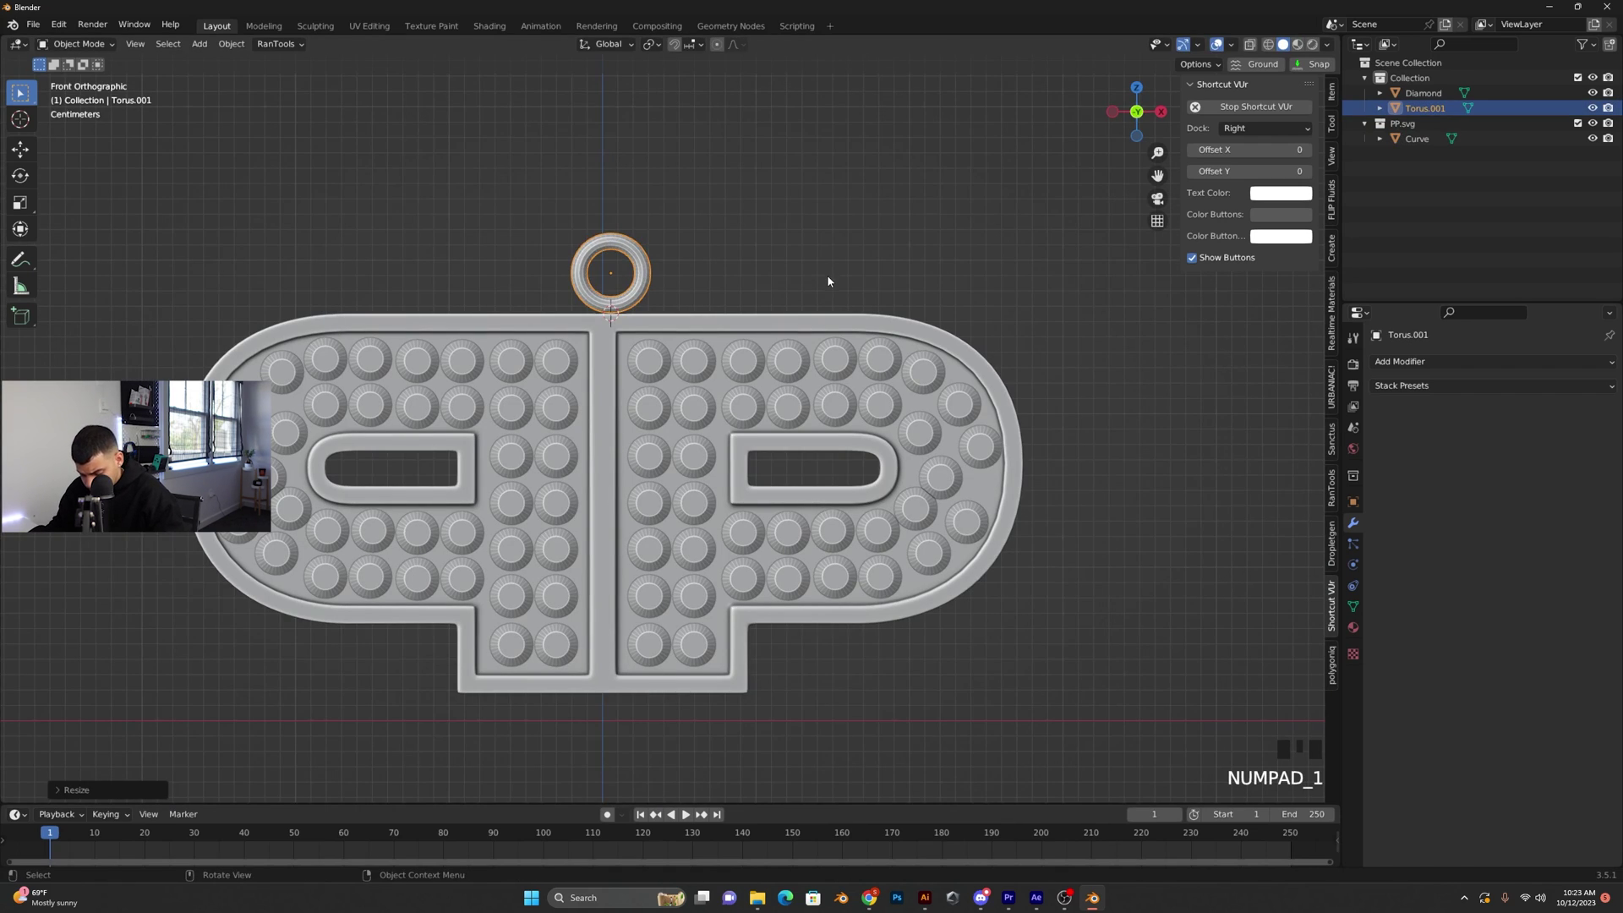
key(g)
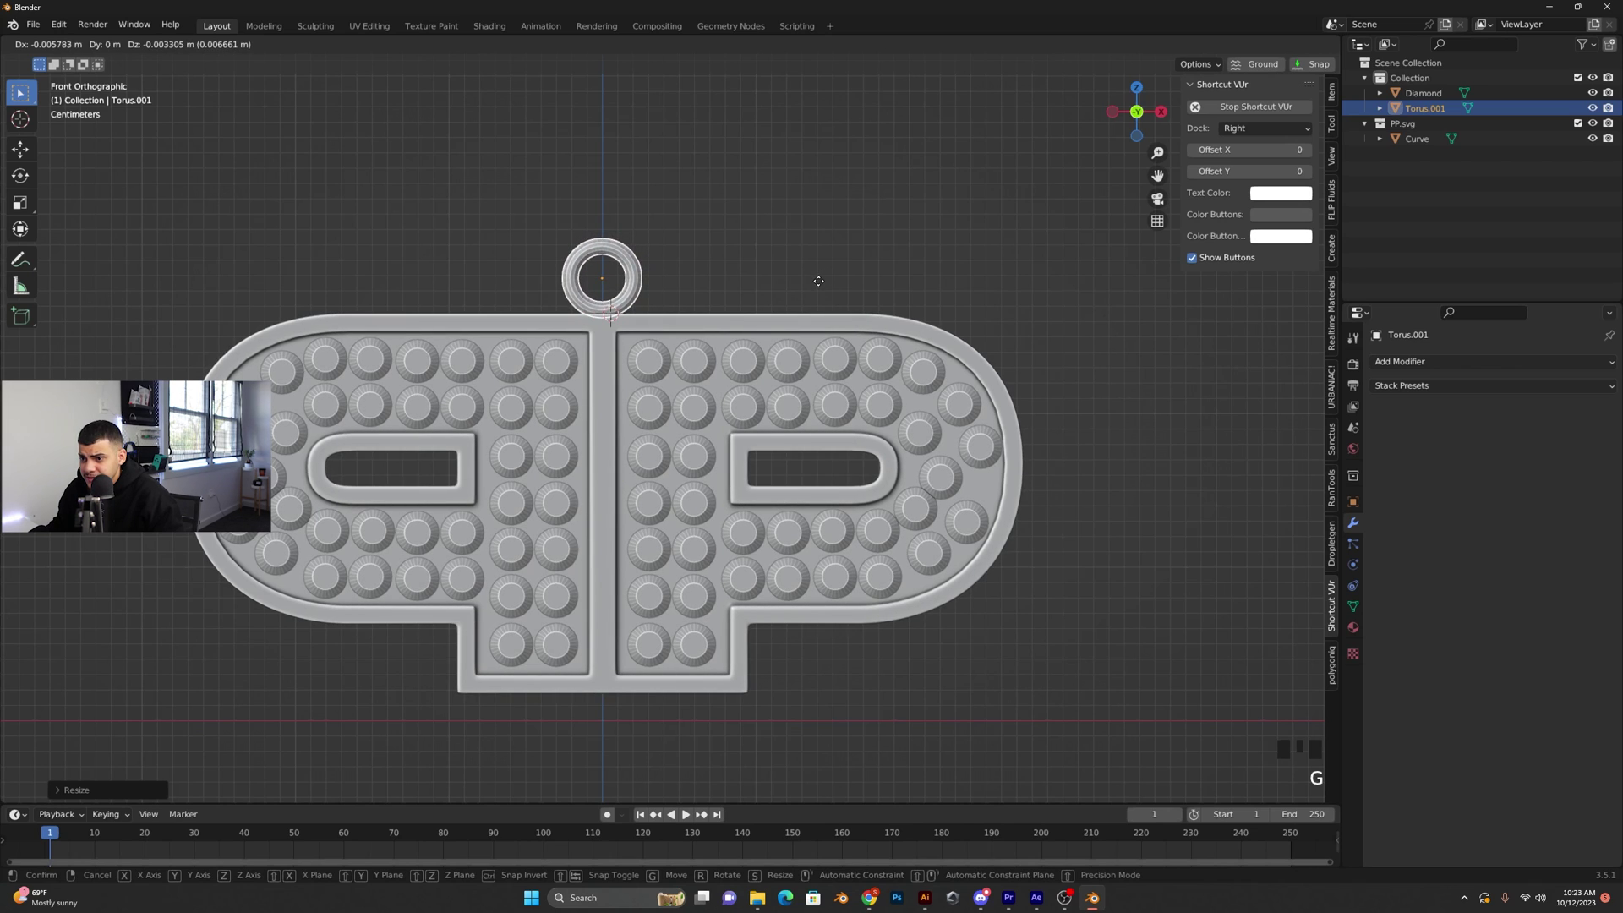
click(804, 283)
drag(761, 279, 405, 384)
key(KP_3)
click(392, 291)
key(g)
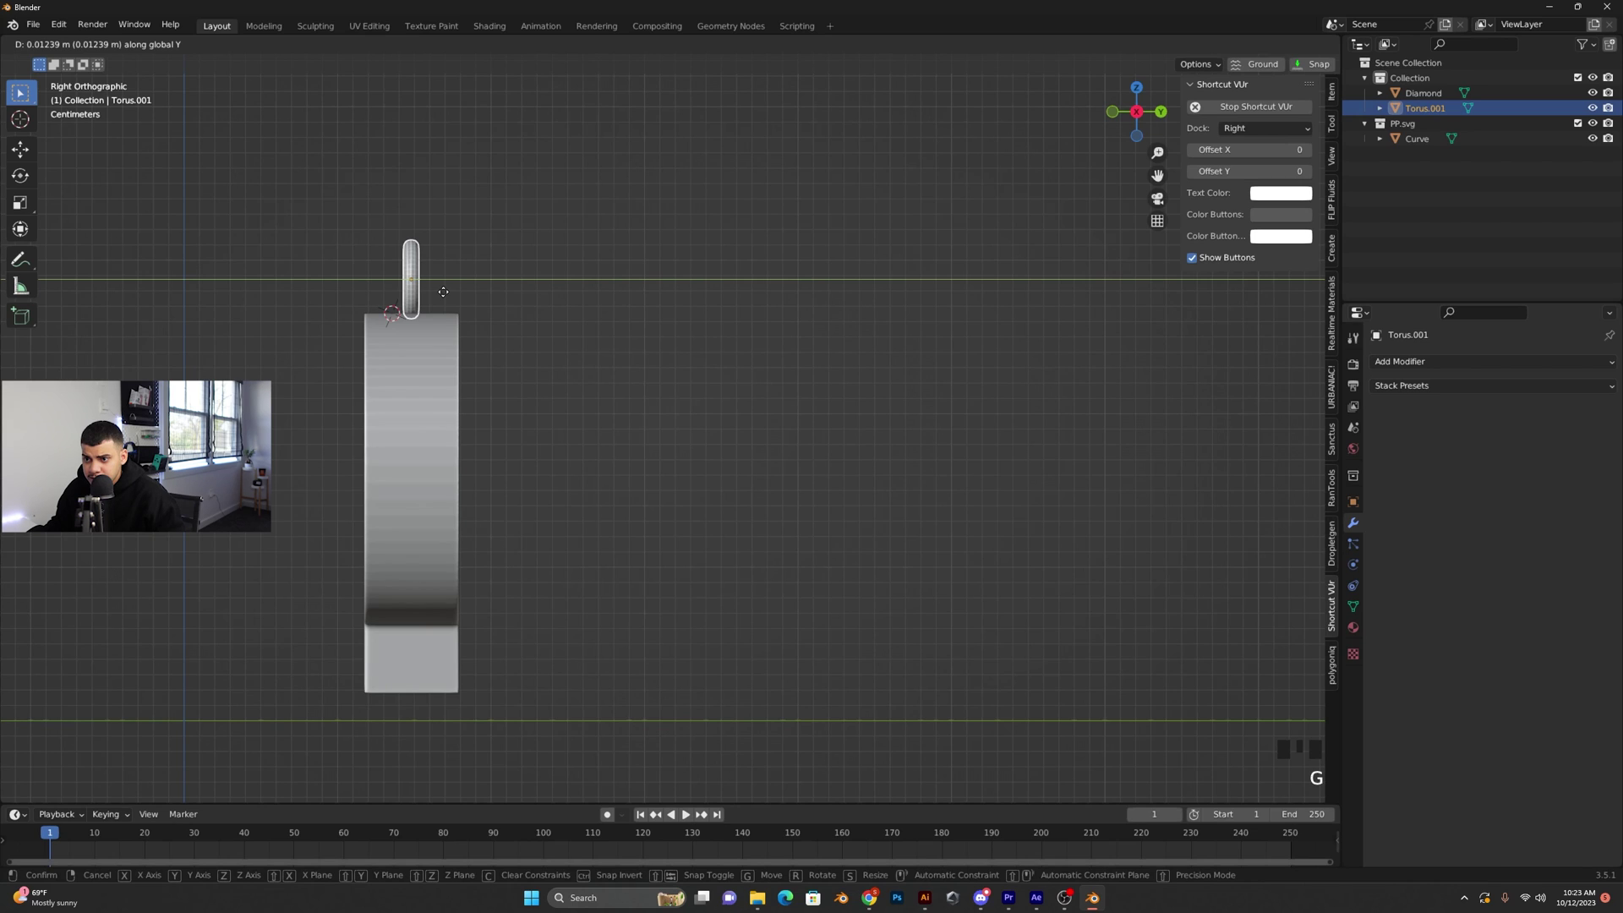
click(580, 301)
Add a Boolean Difference modifier with Torus.001 to the Curve body and apply it
drag(530, 306, 633, 382)
click(633, 382)
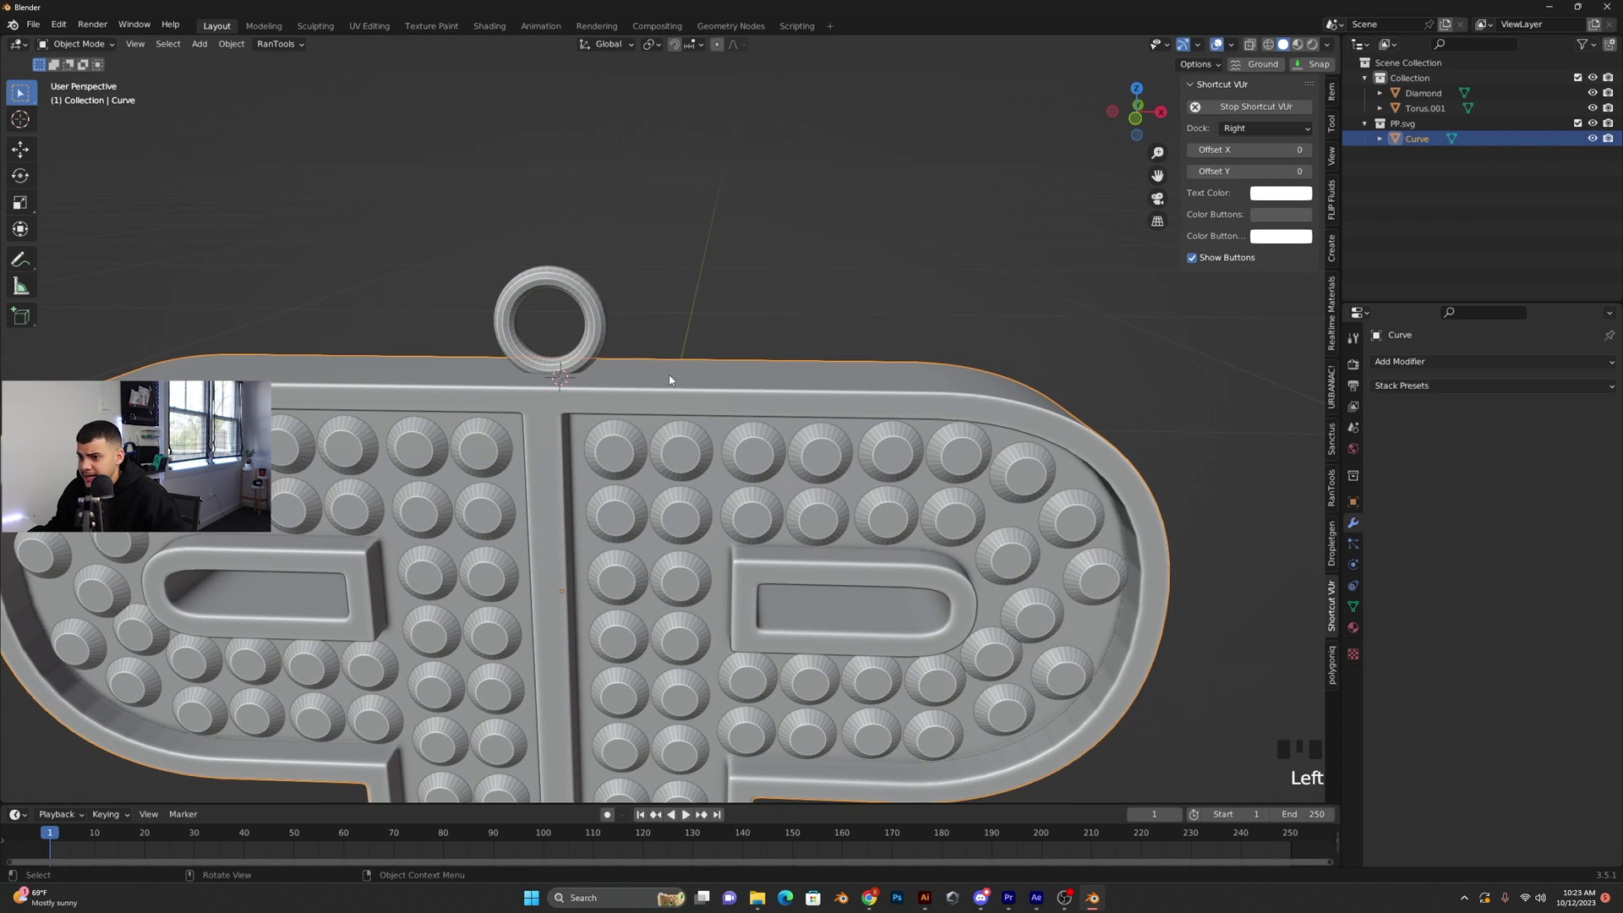
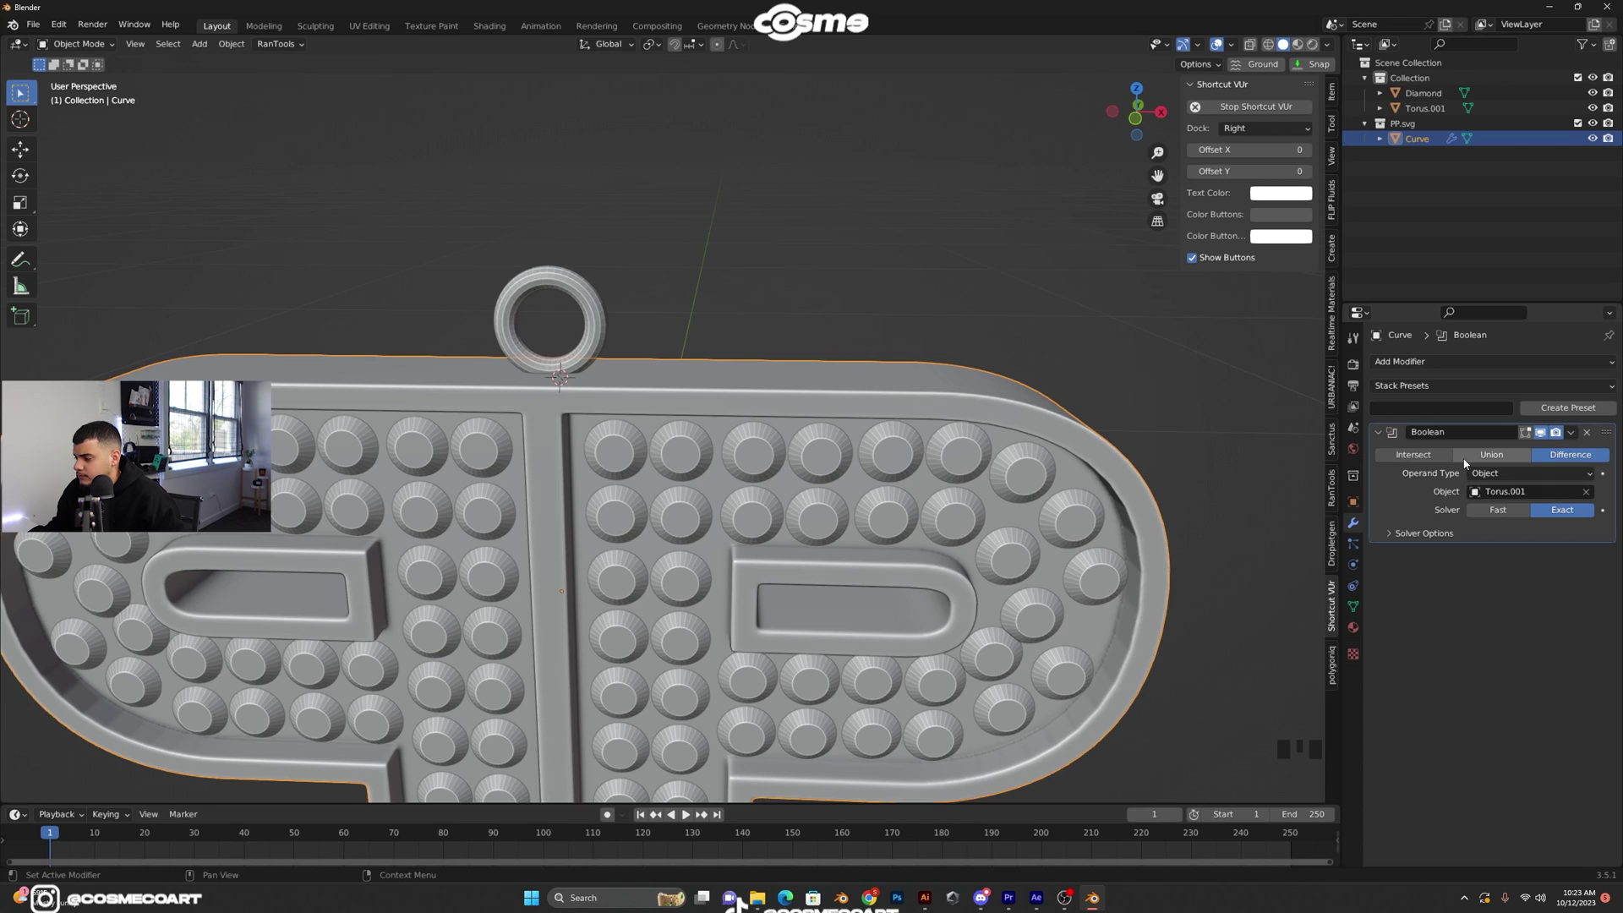
drag(904, 325, 709, 304)
click(709, 304)
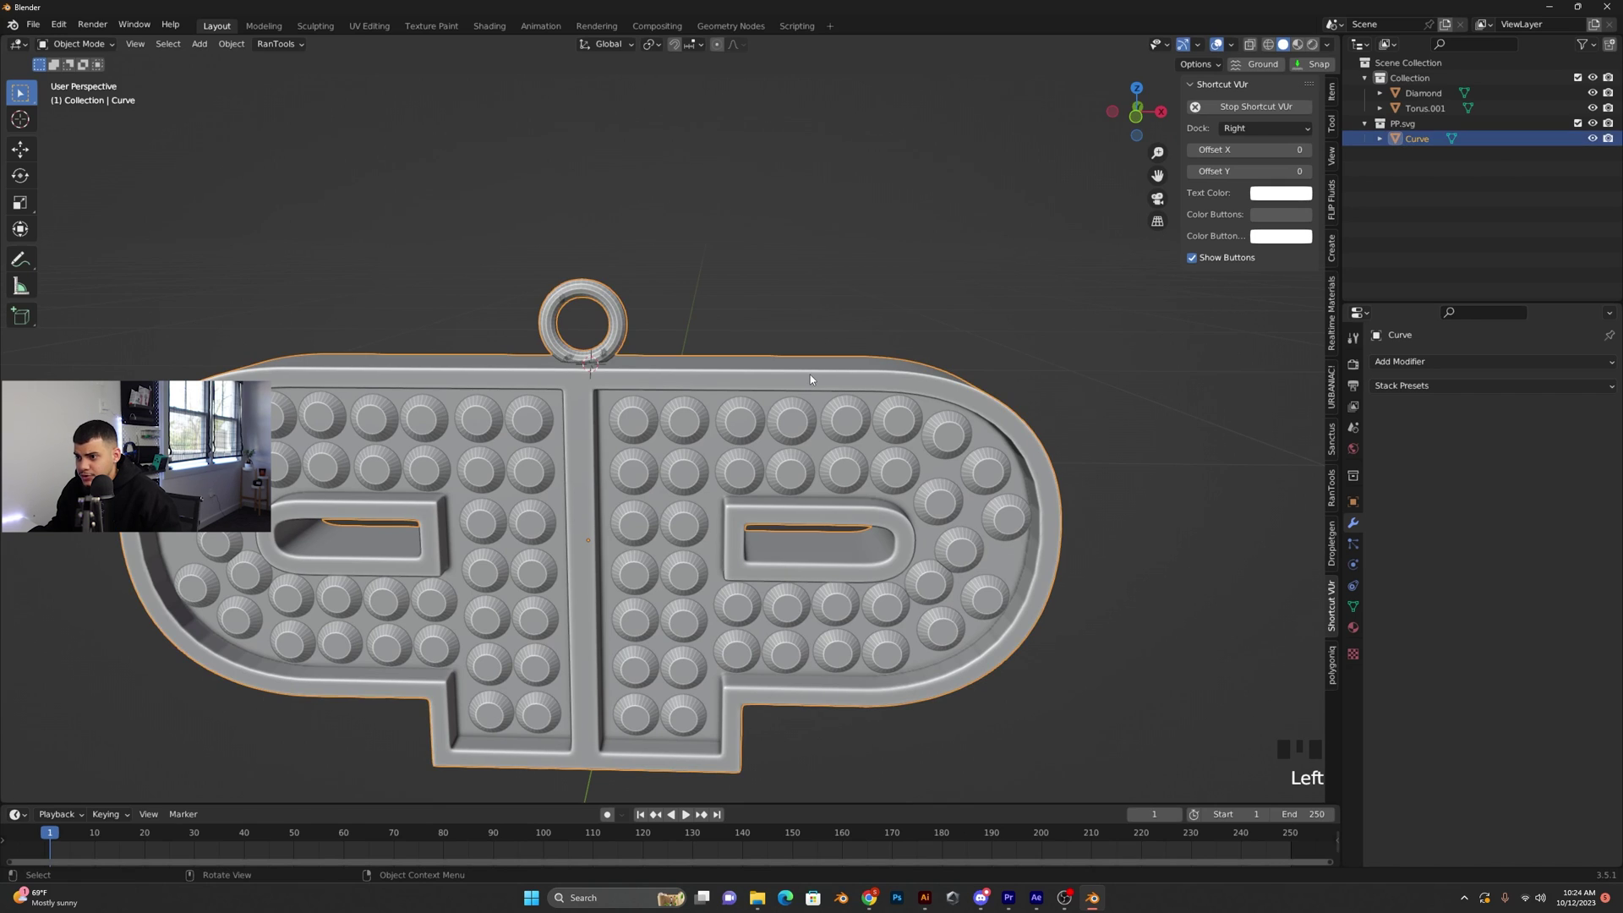
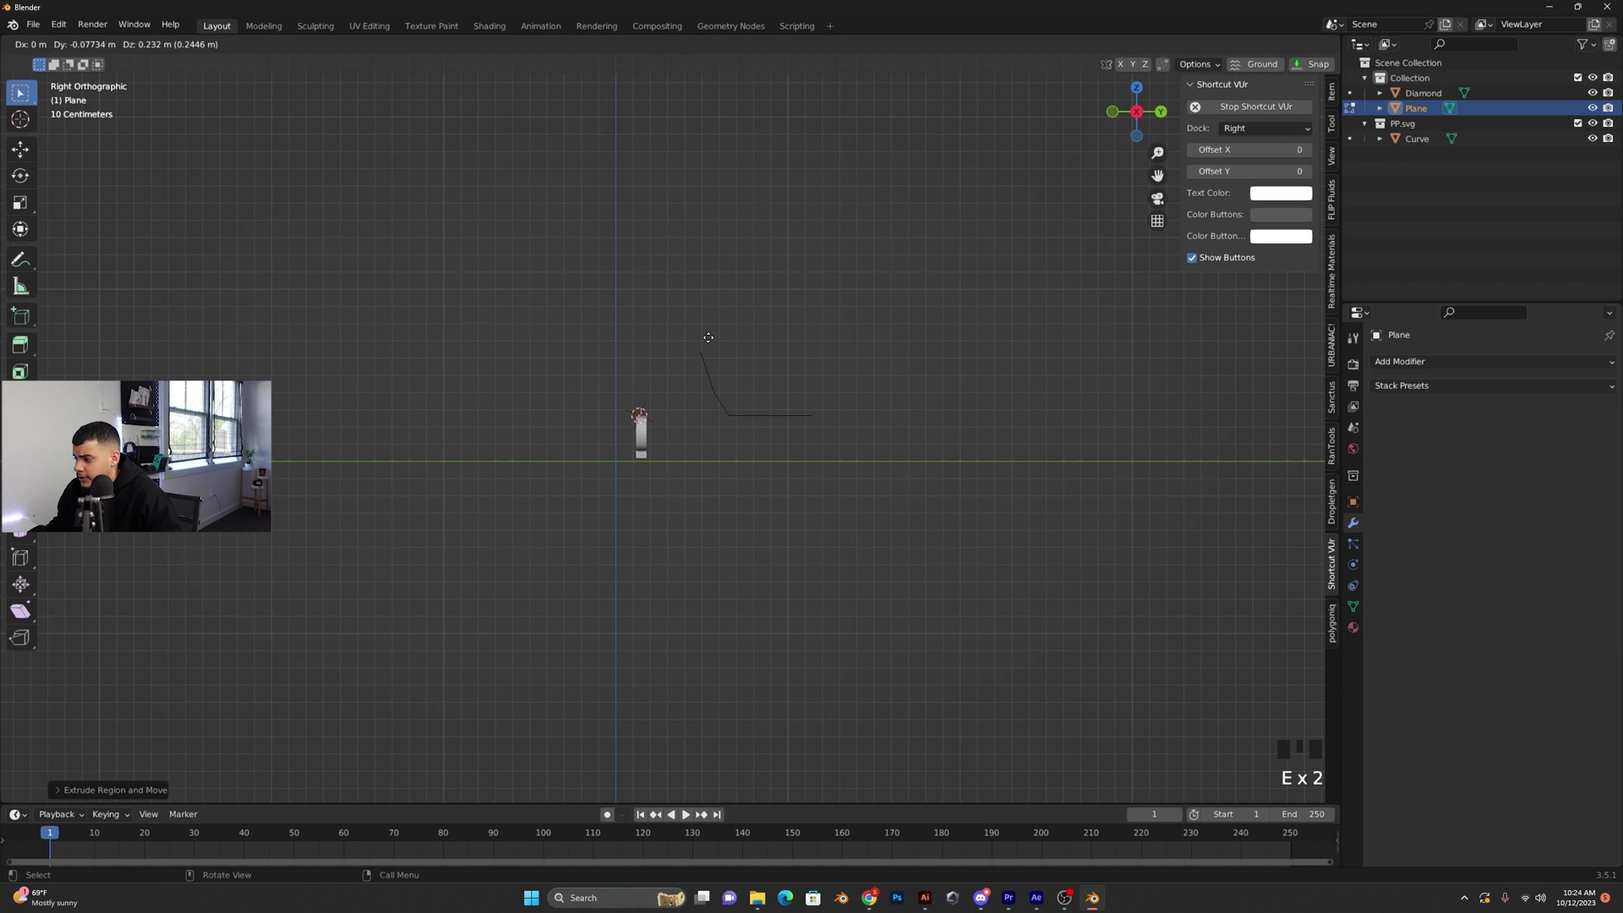
Extrude the plane's edge repeatedly in right view to trace a curved C-shaped bail profile
key(e)
key(e)
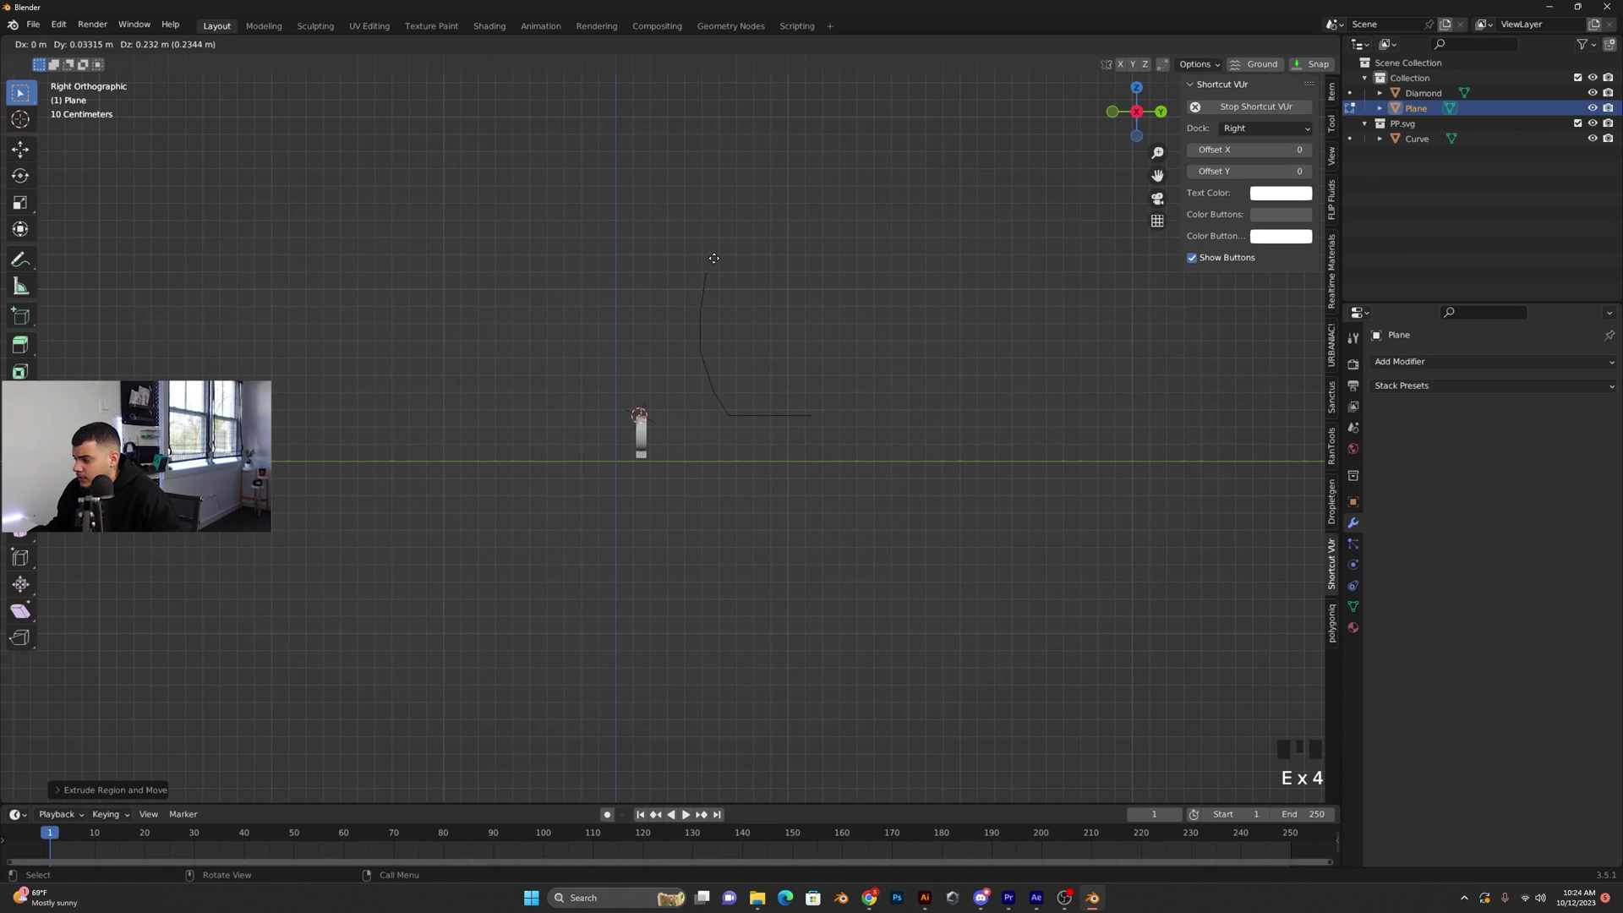
key(e)
key(e)
key(e)
key(e)
key(e)
key(e)
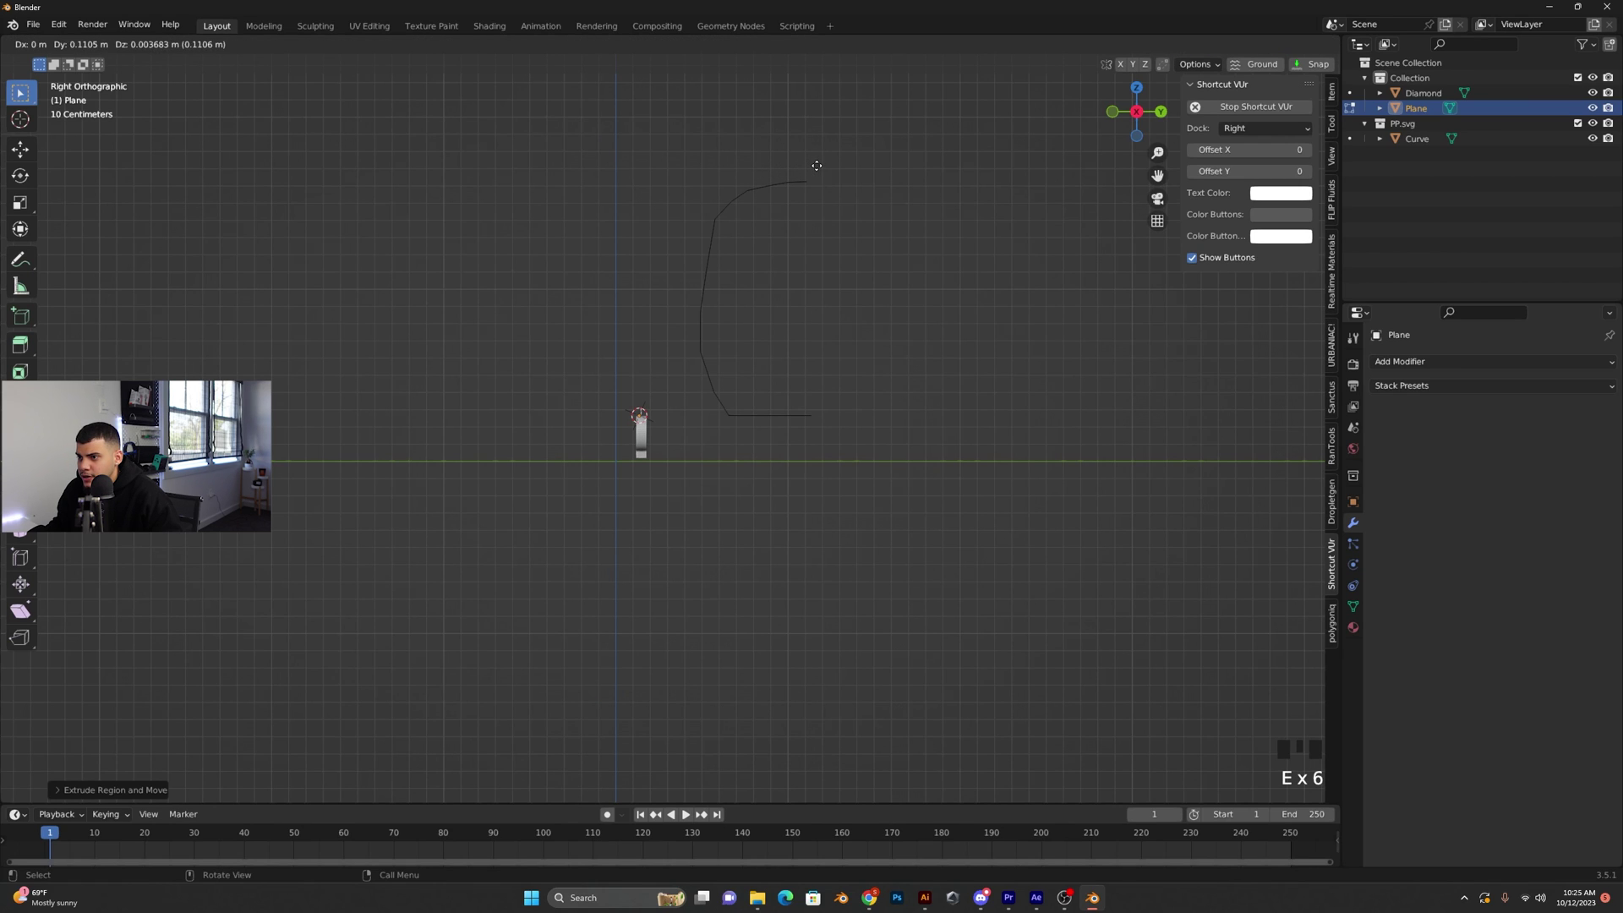
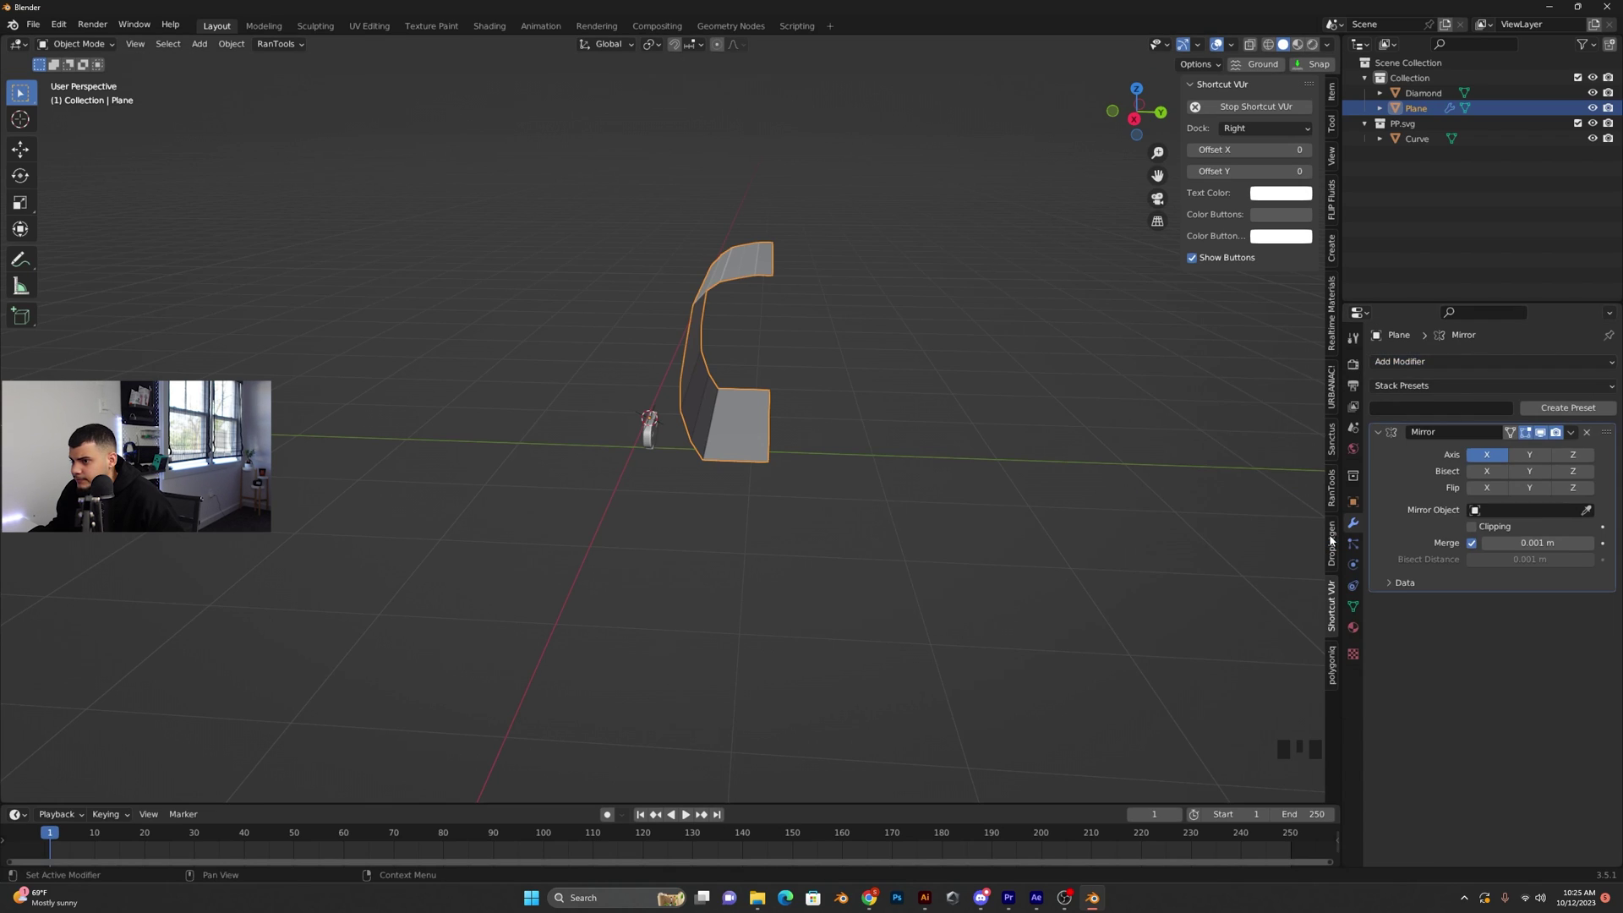
Centre the strip's origin, duplicate it and rotate the copy around to form the other half of the loop
drag(1541, 457, 716, 419)
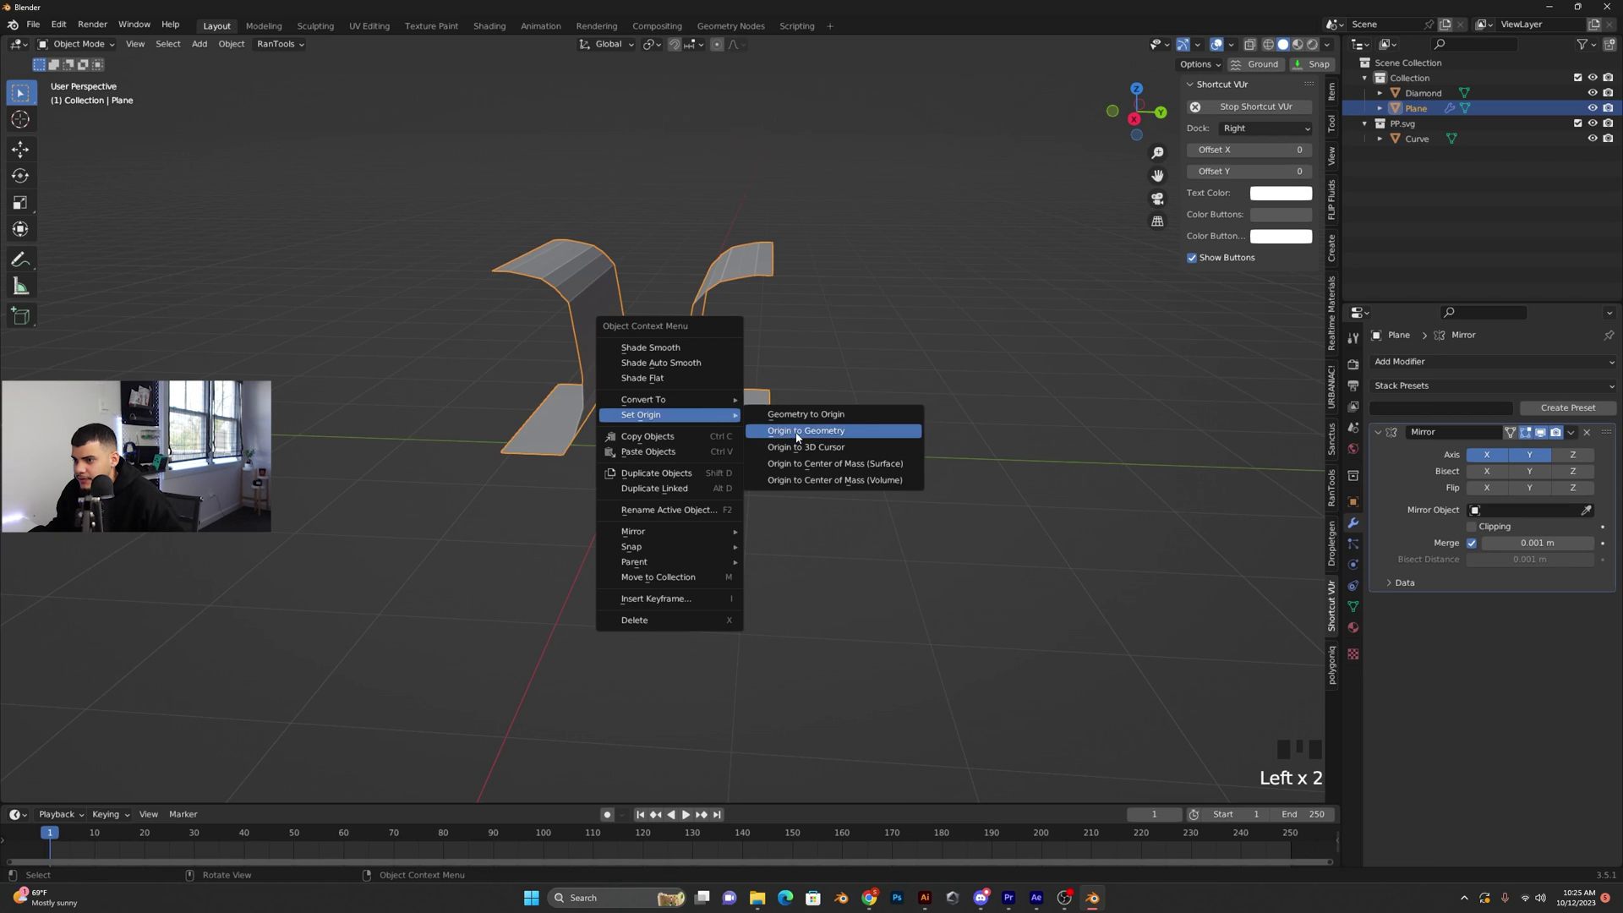
drag(800, 436, 1606, 436)
click(1592, 438)
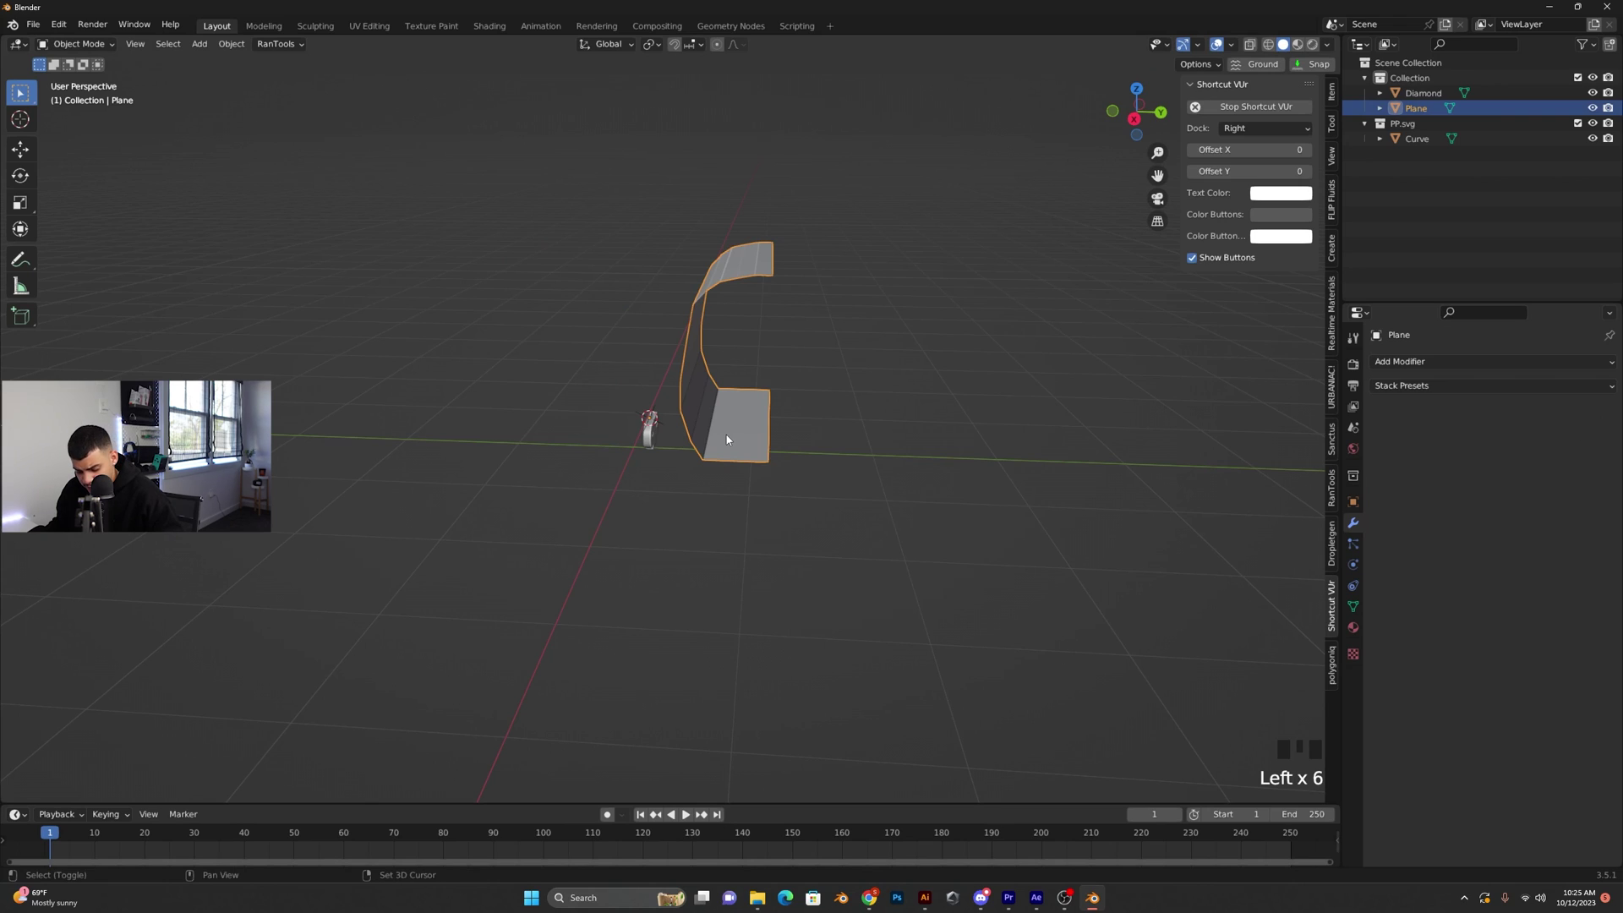
key(shift+d)
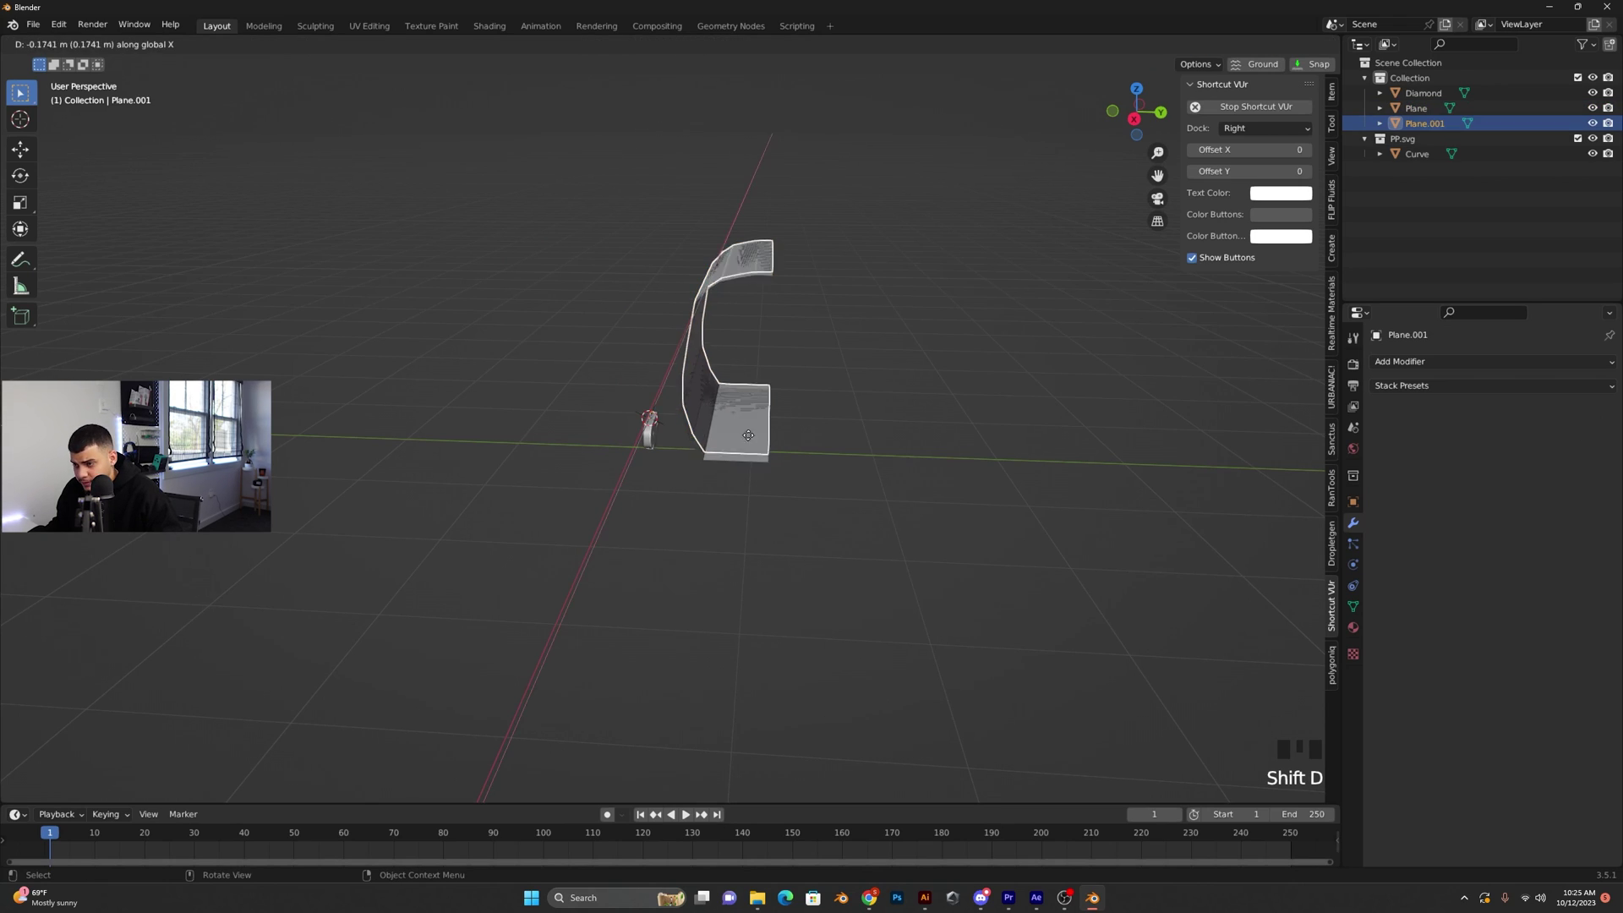
key(r)
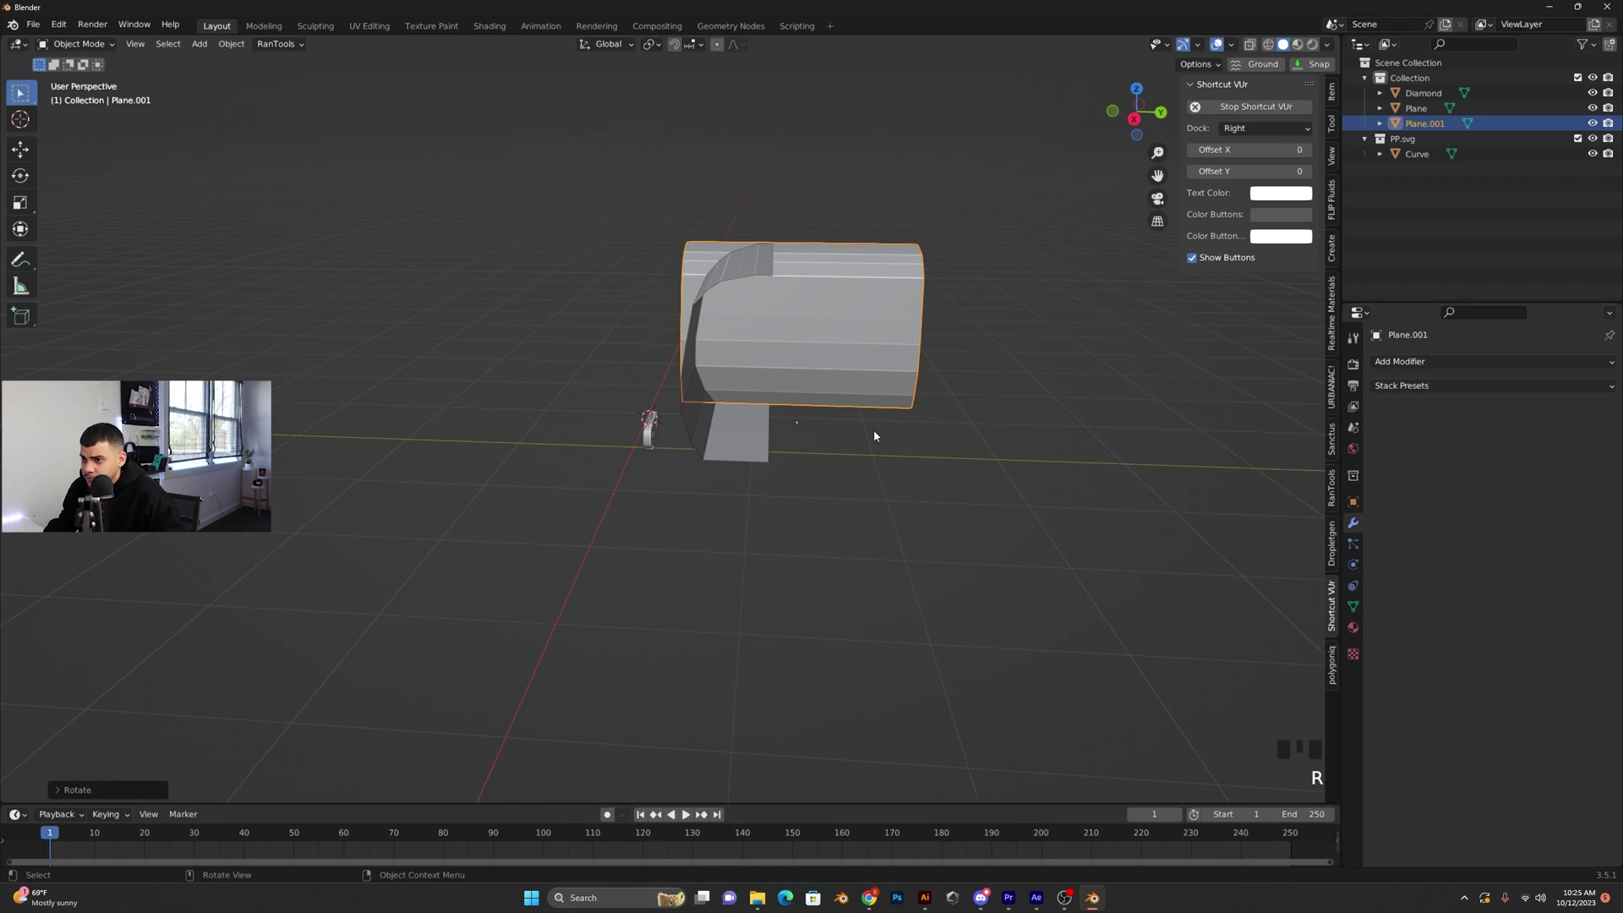
key(ctrl+z)
key(r)
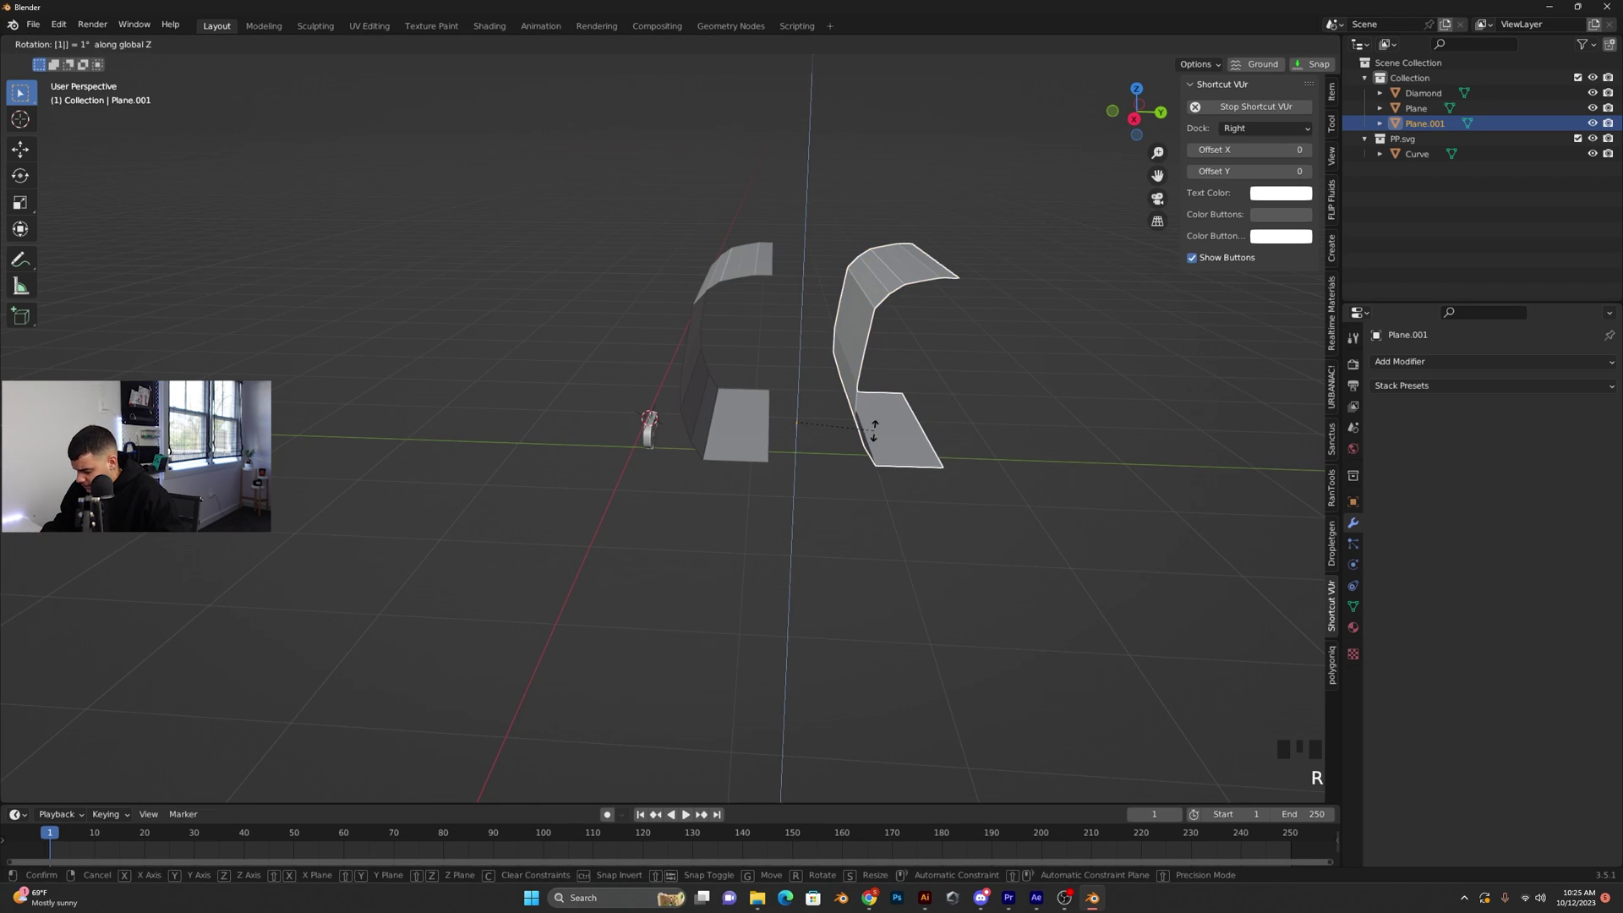
key(g)
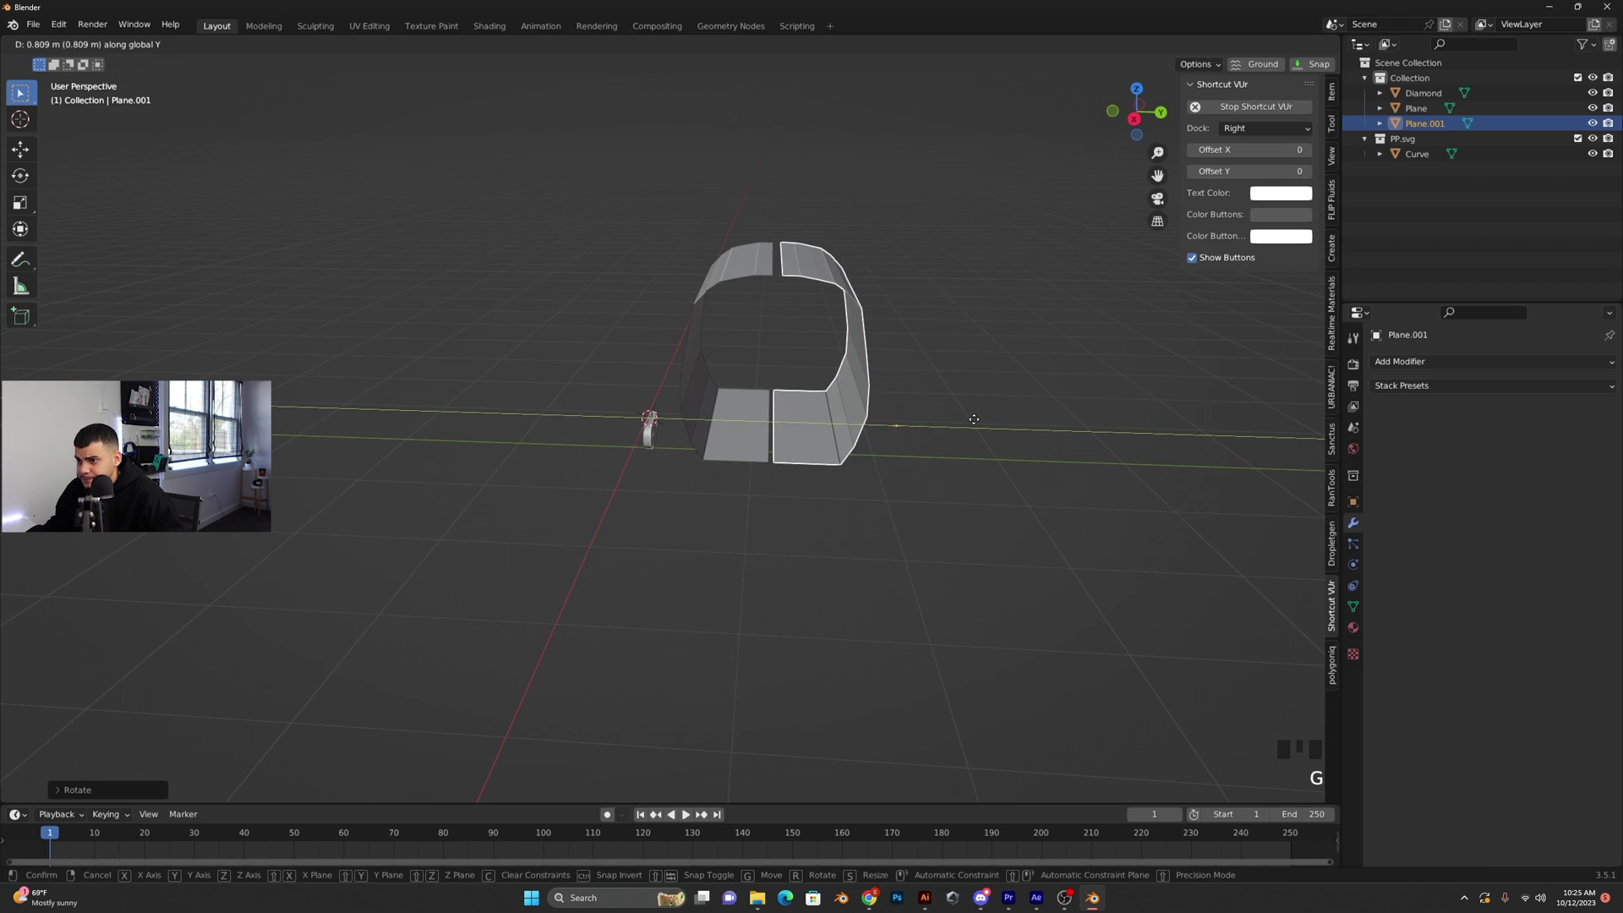
click(742, 429)
Join the two halves into one Plane object with Ctrl+J and enter Edit Mode
key(ctrl+j)
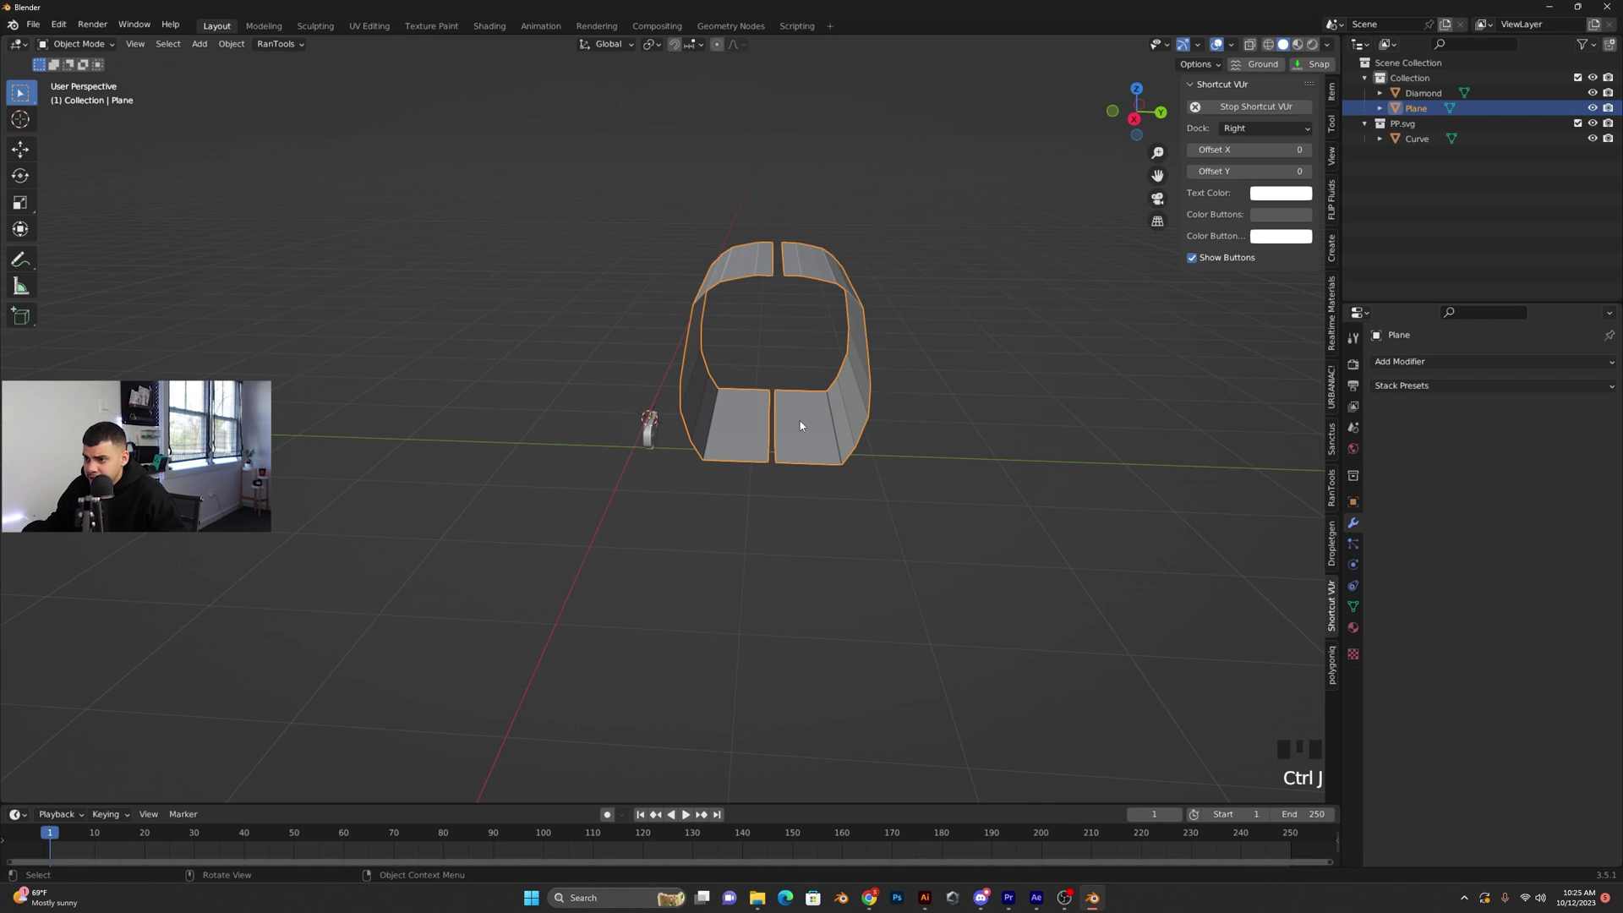
drag(794, 409, 763, 442)
key(Tab)
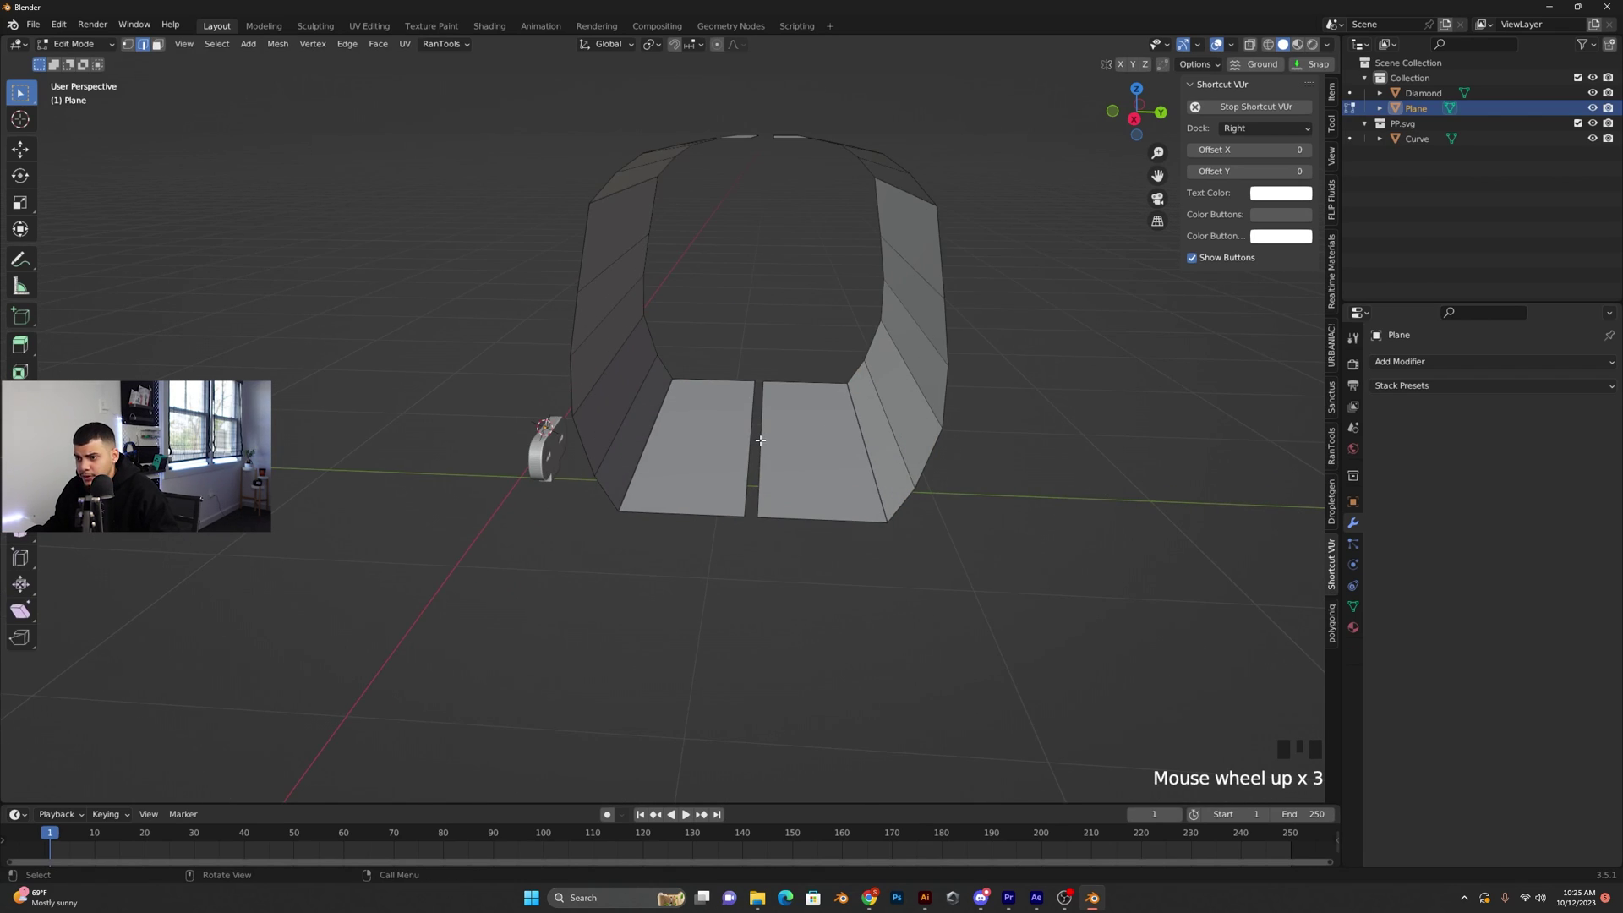
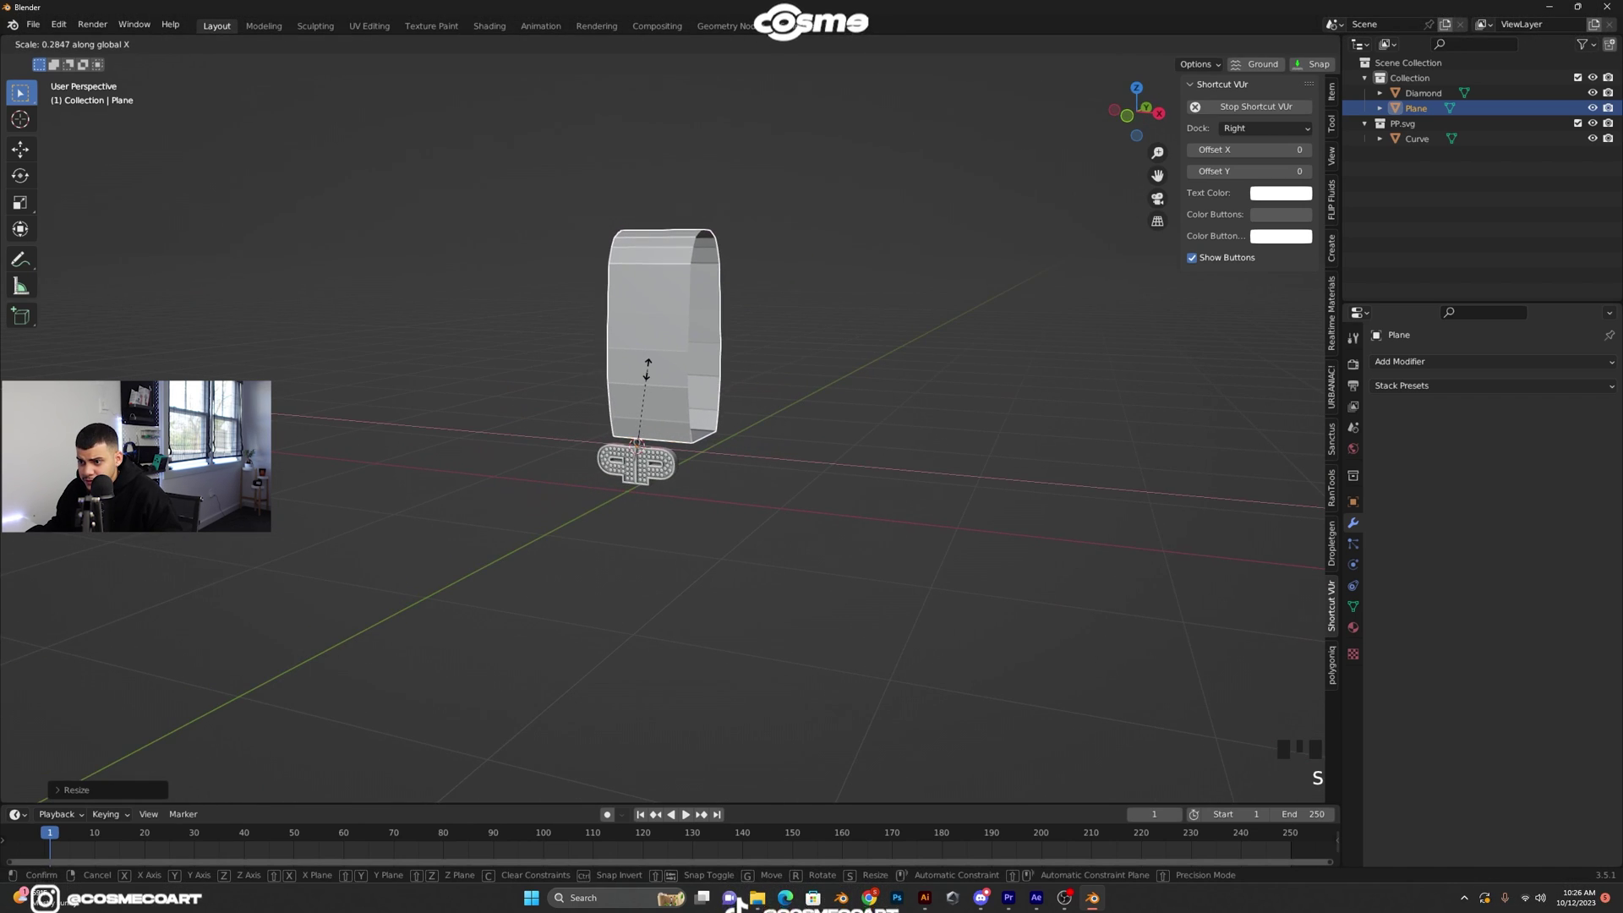
Narrow the bail loop and stretch its top taller above the ring in front view
key(s)
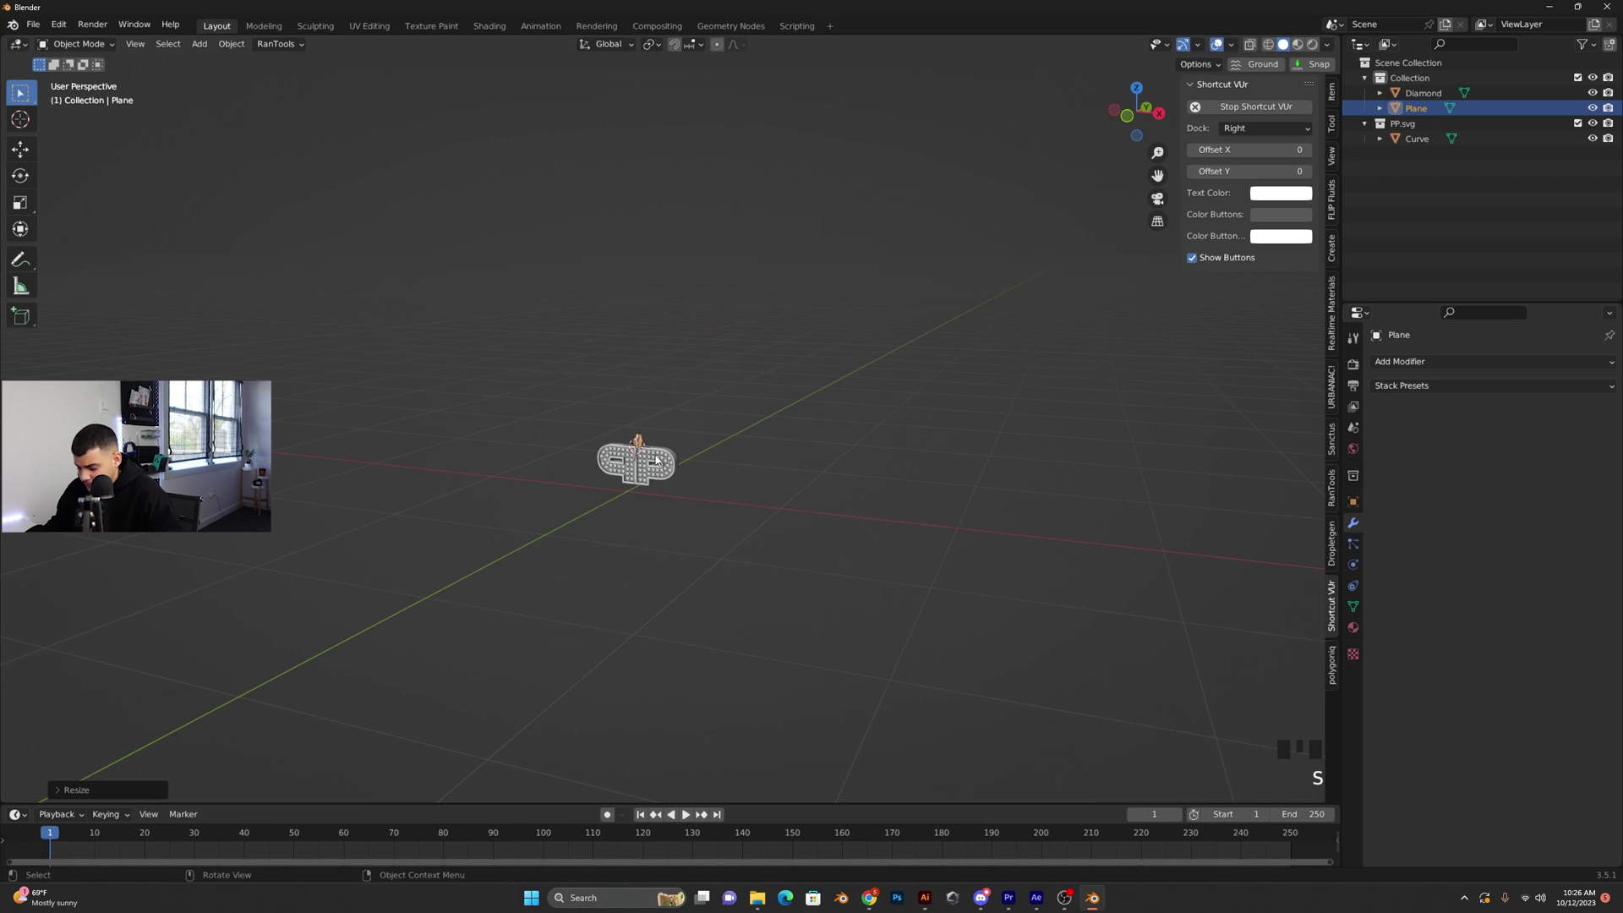
key(KP_Decimal)
scroll(down, 3)
drag(767, 418, 959, 464)
key(g)
drag(928, 378, 1011, 376)
key(KP_1)
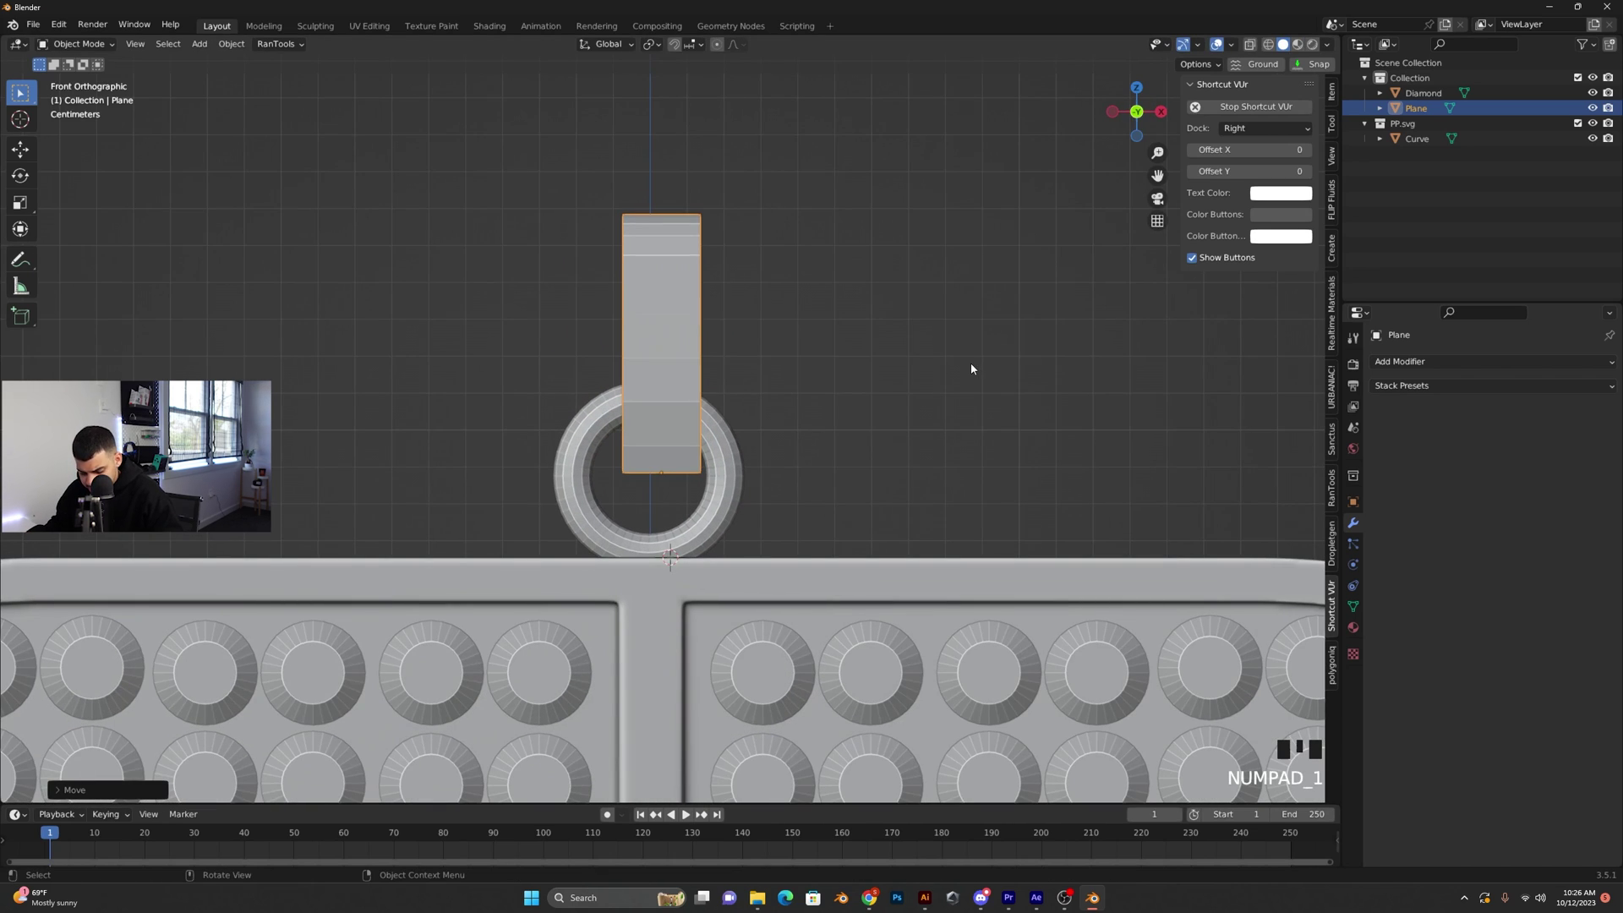
key(s)
key(g)
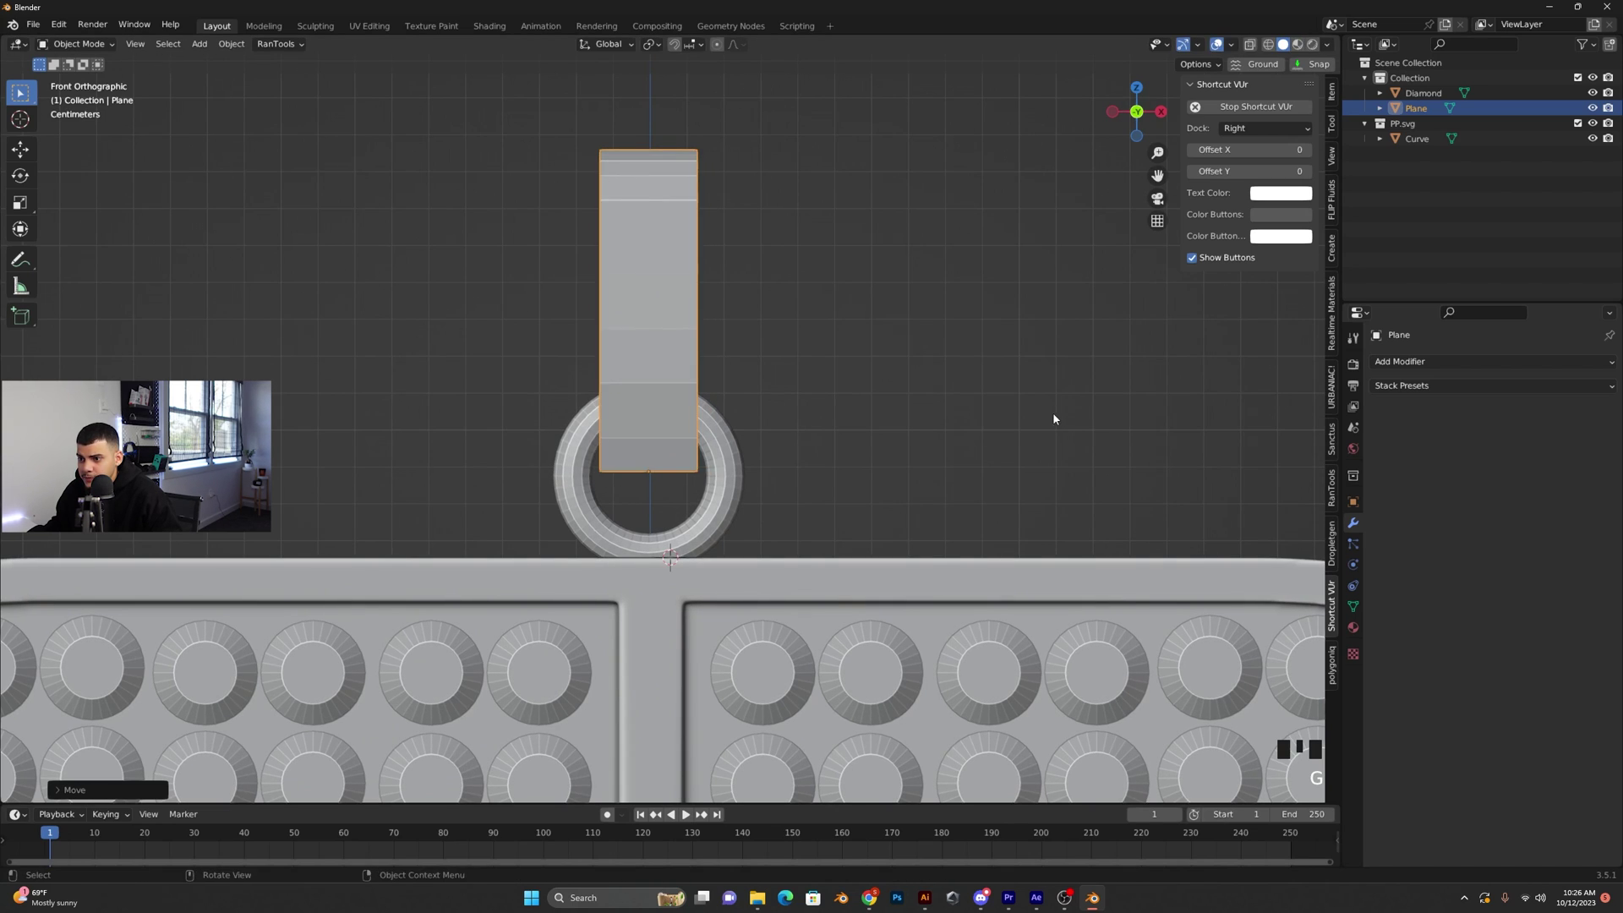
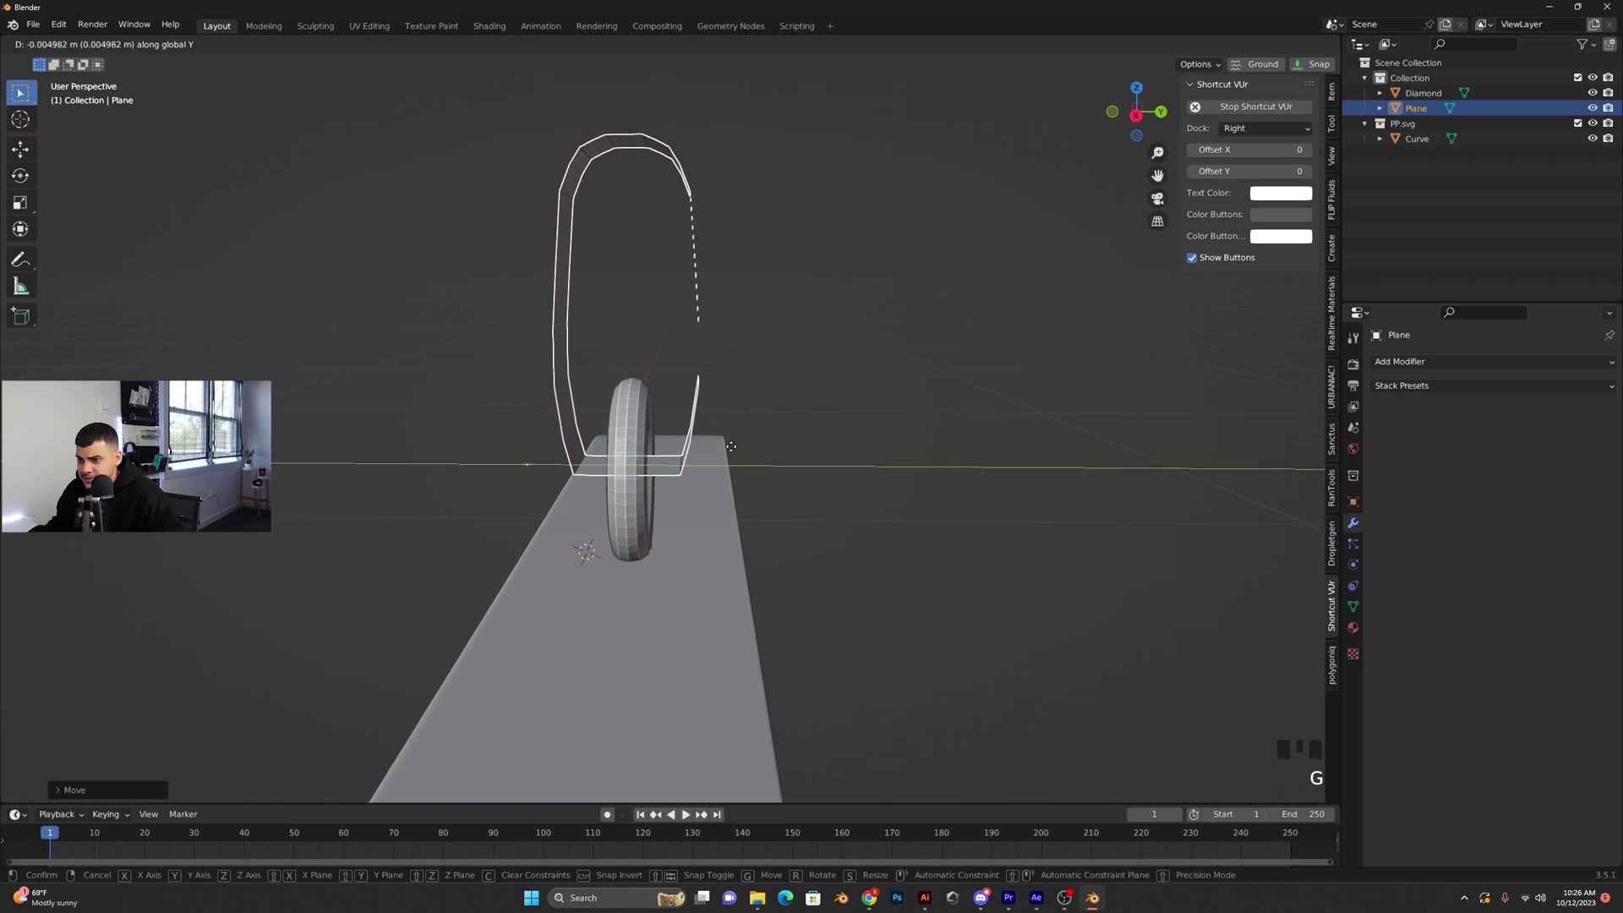
Slide the bail along Y through the torus ring and give it thickness with an applied Solidify modifier
drag(731, 450, 688, 397)
click(688, 397)
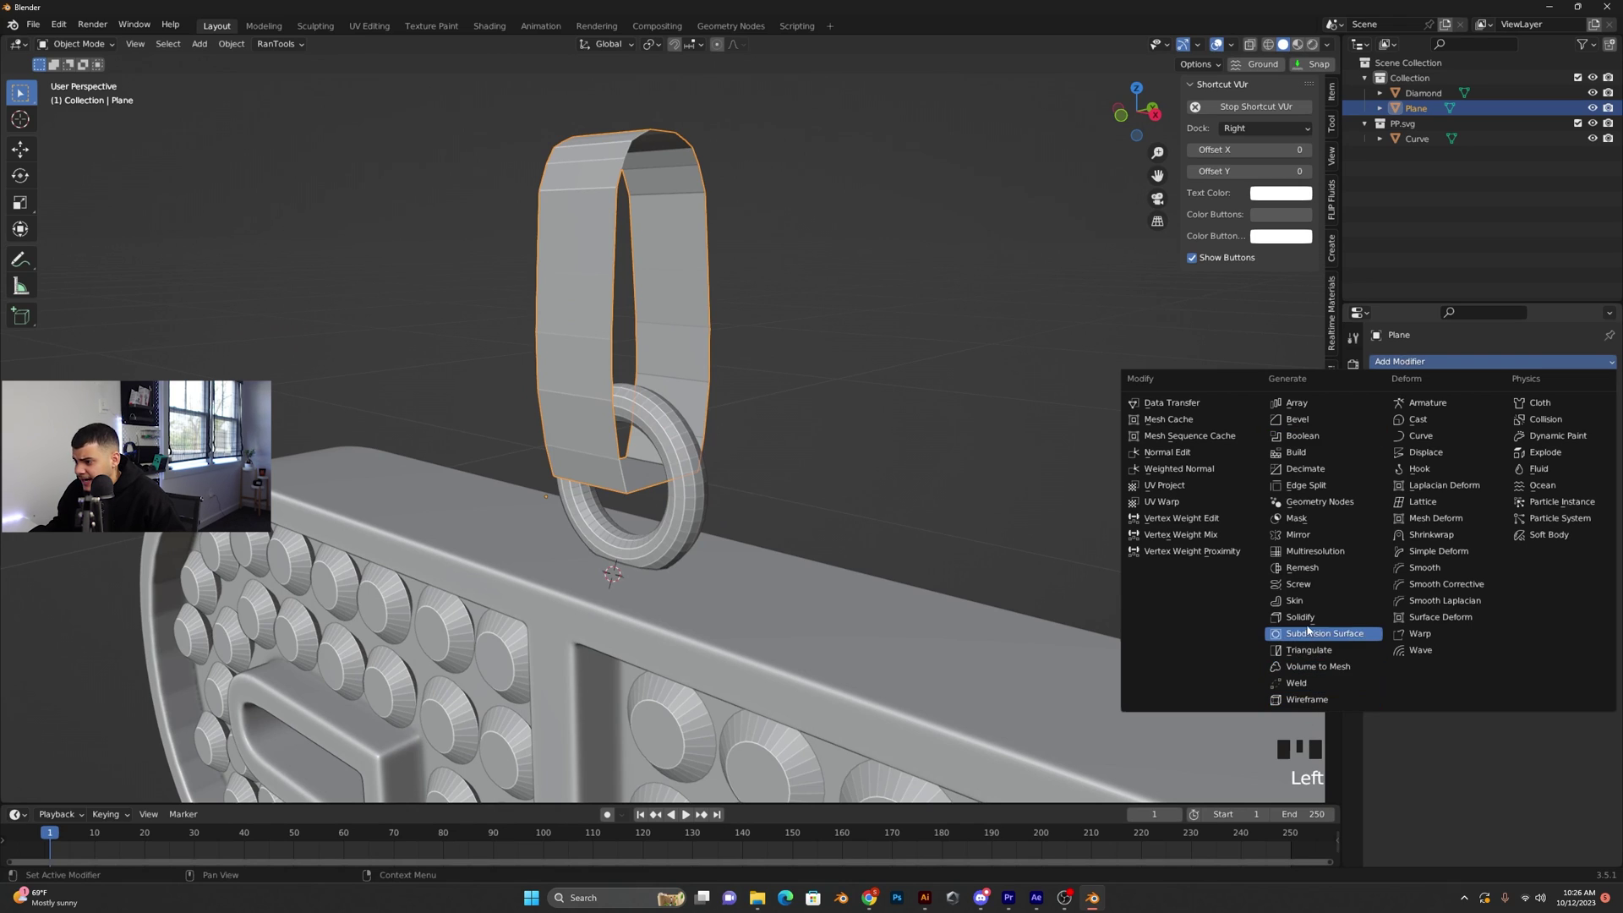
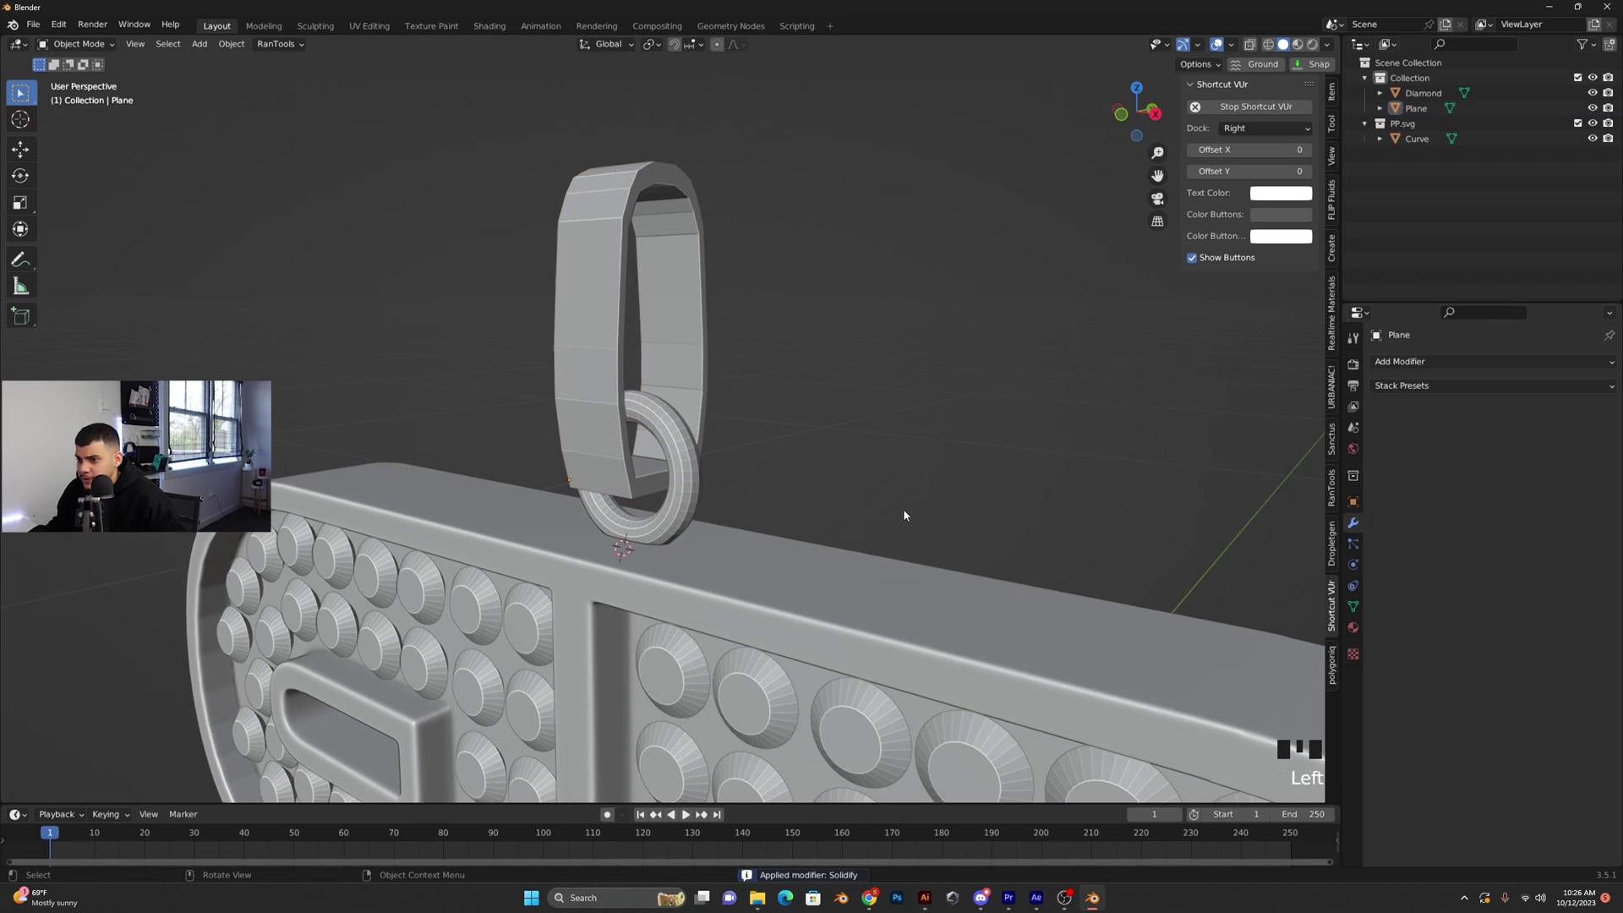
scroll(down, 3)
drag(881, 520, 1007, 514)
scroll(down, 3)
drag(997, 558, 799, 566)
scroll(up, 3)
click(873, 537)
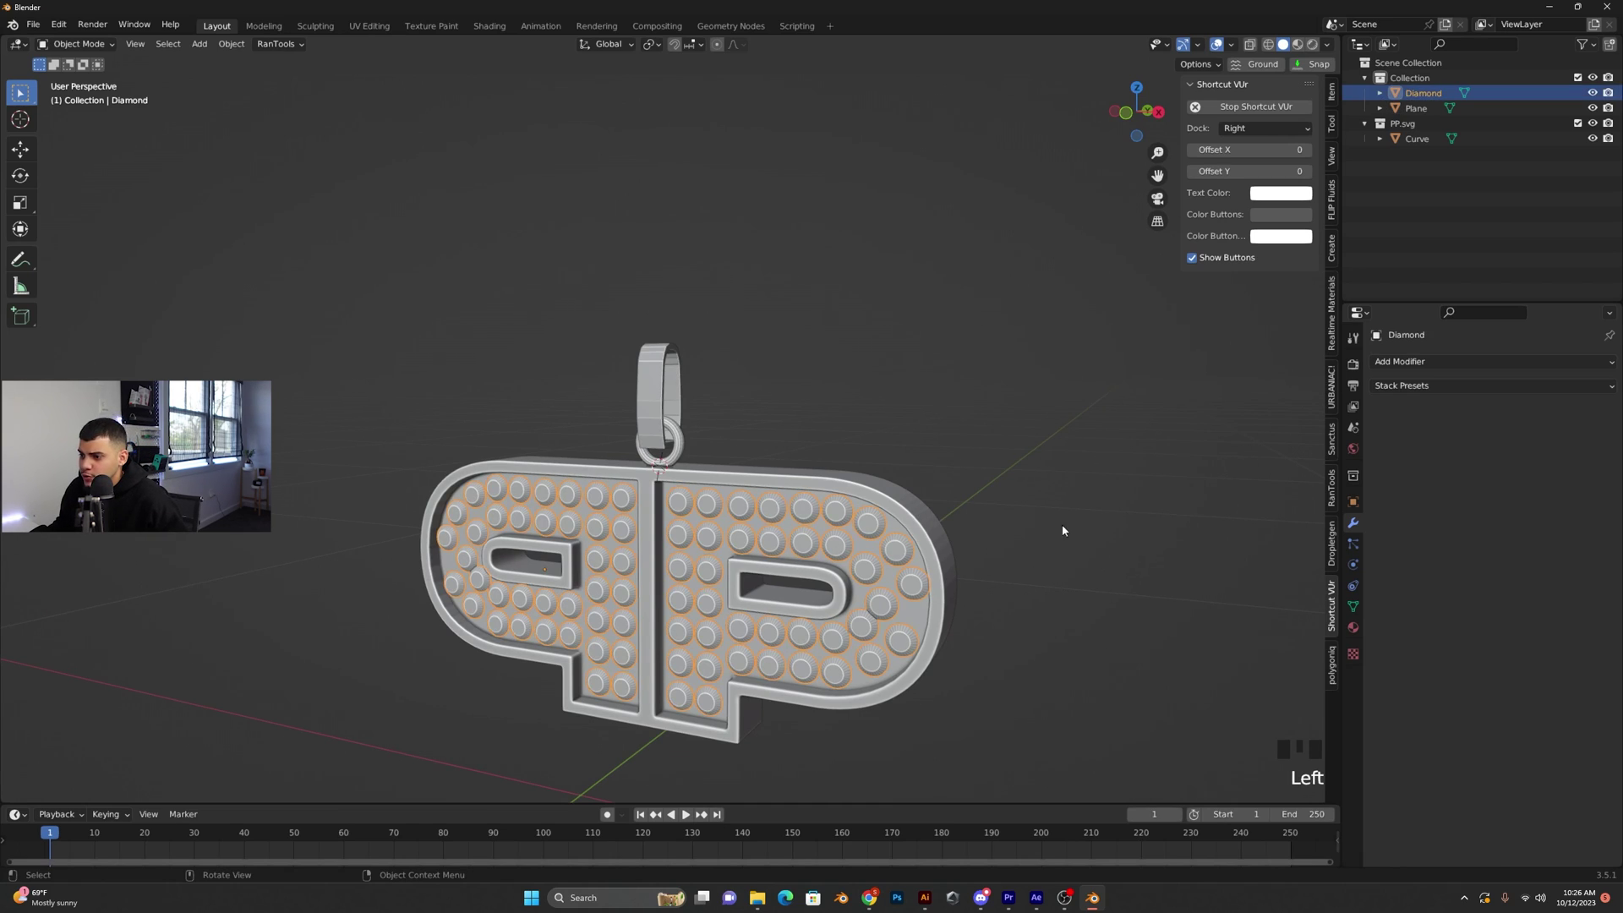
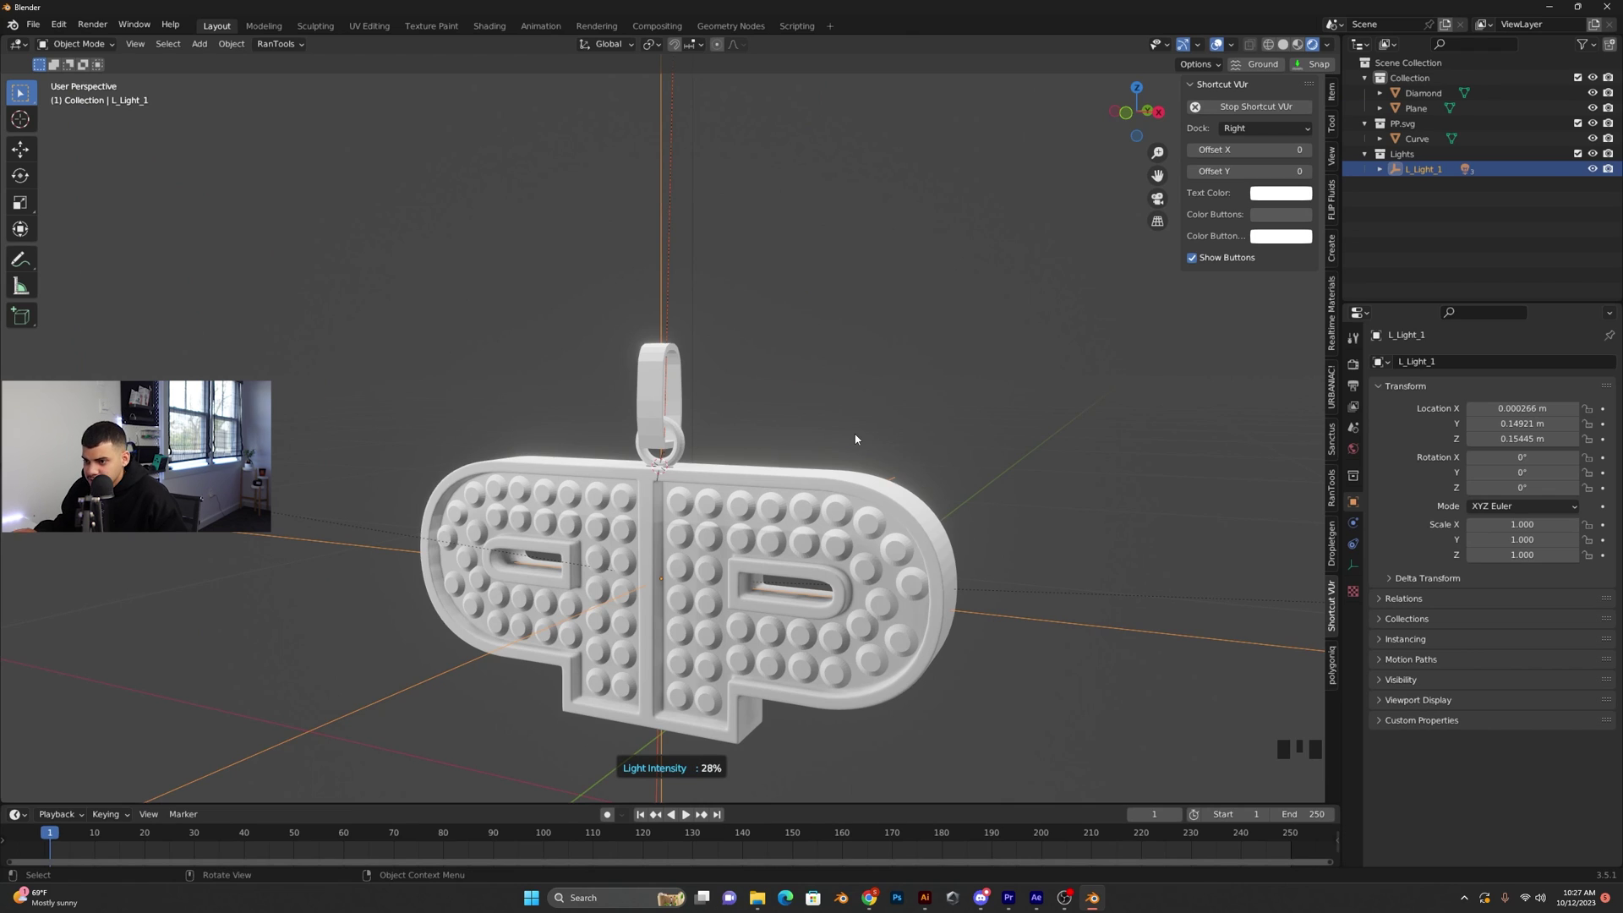
Delete the old lights, add an Area light above the pendant and set the render engine to Cycles
key(Delete)
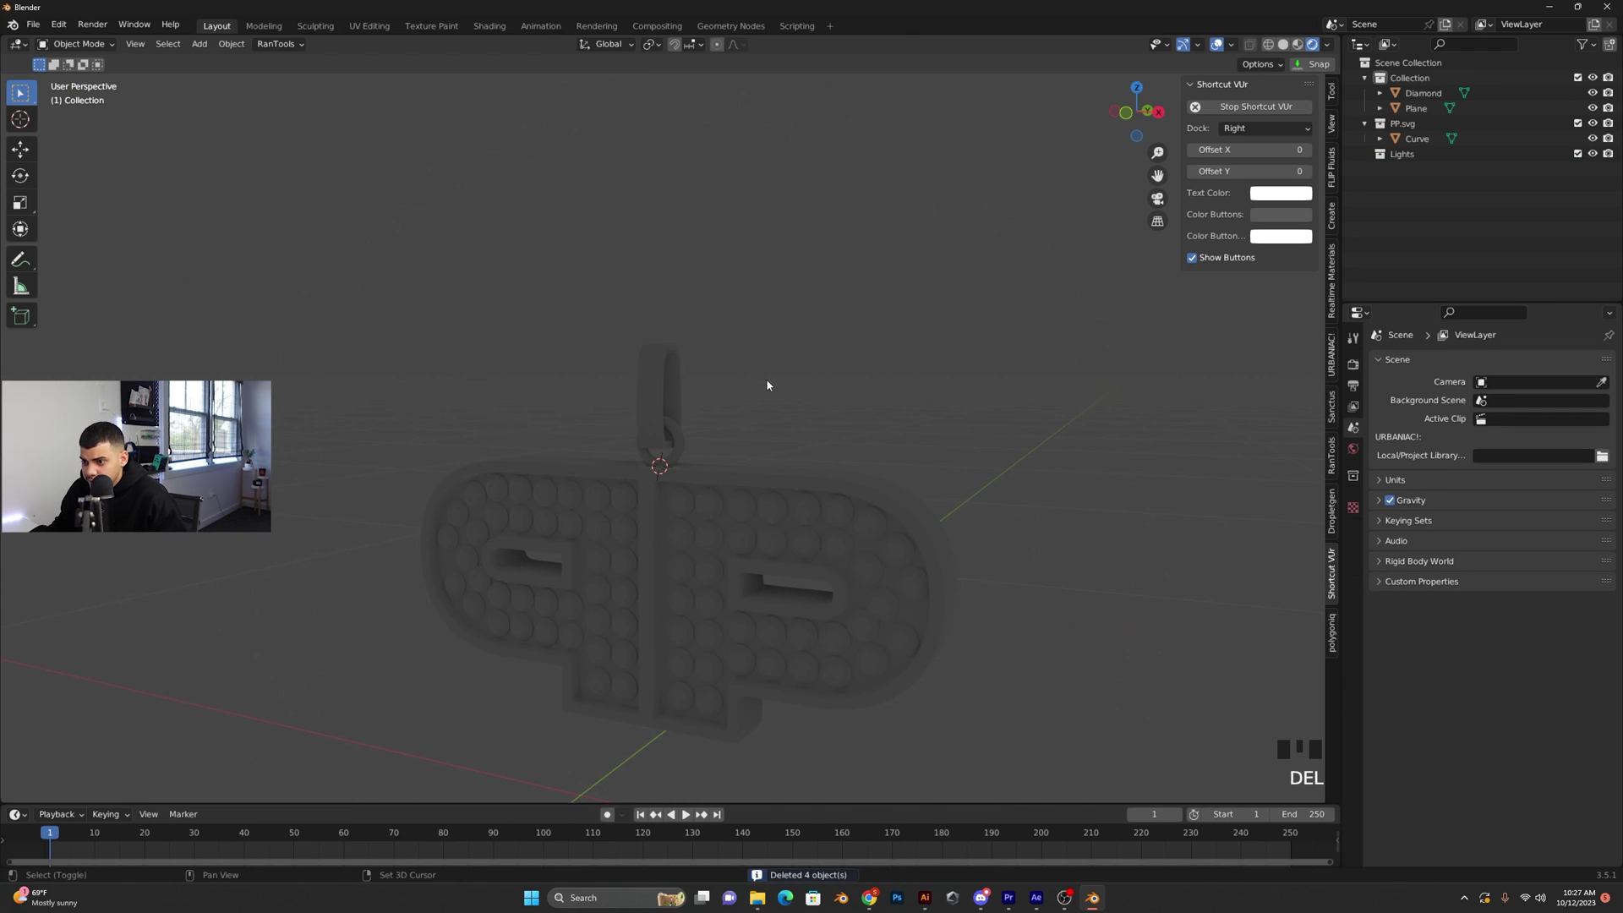
key(shift+a)
key(g)
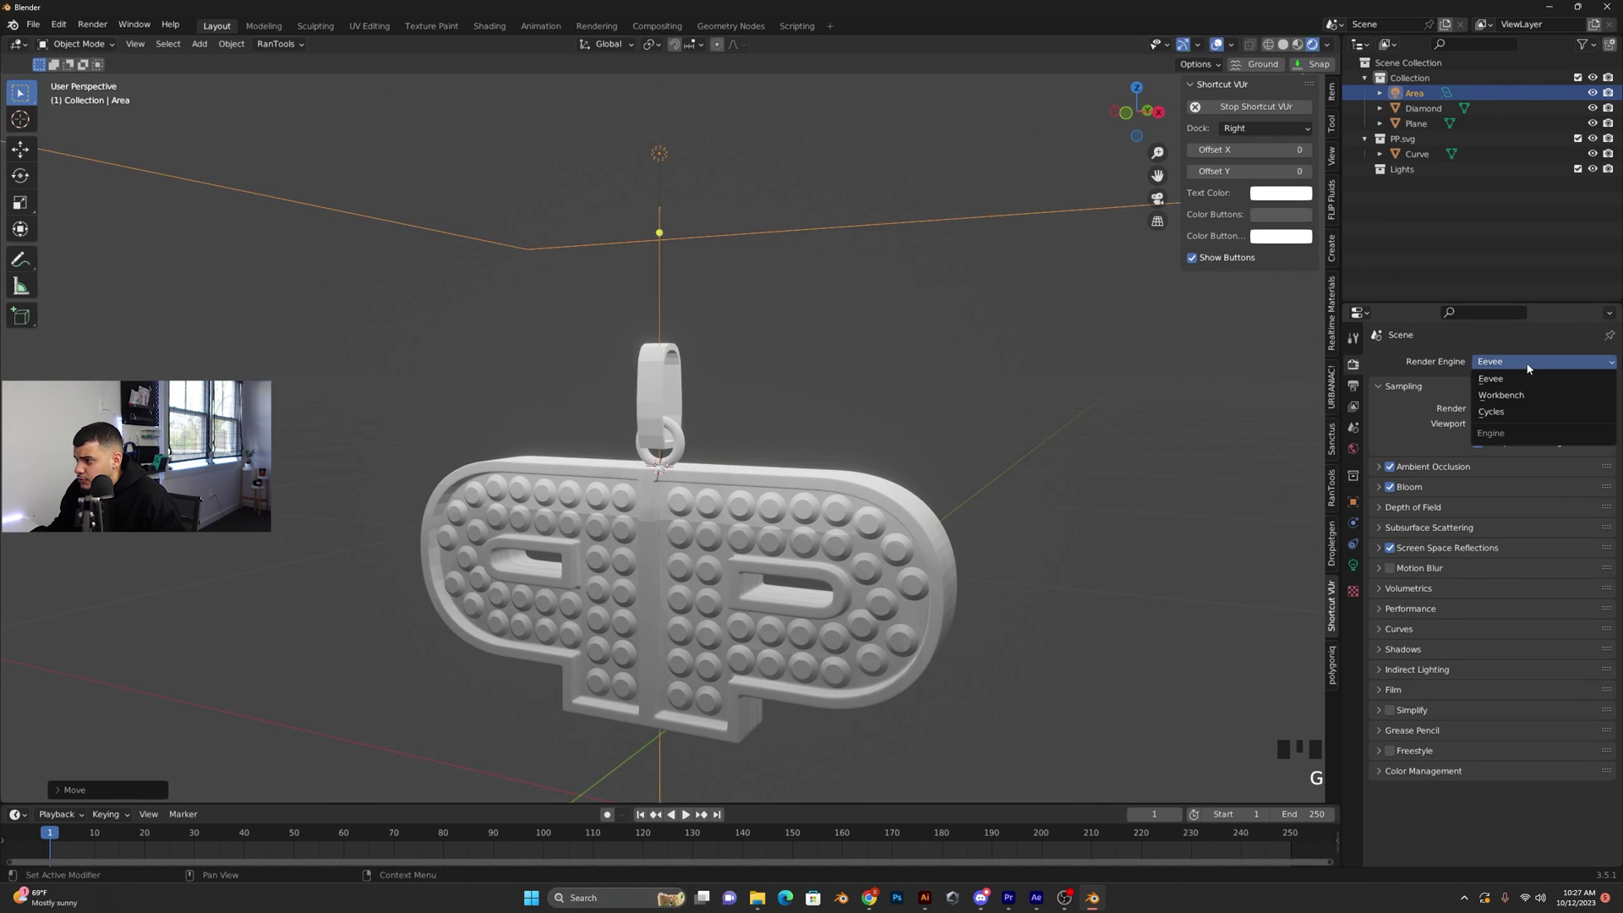
drag(1511, 424, 1087, 595)
Duplicate the area light as Area.001 hanging above the pendant
middle_click(1087, 595)
scroll(down, 3)
middle_click(1065, 546)
scroll(down, 3)
key(alt+d)
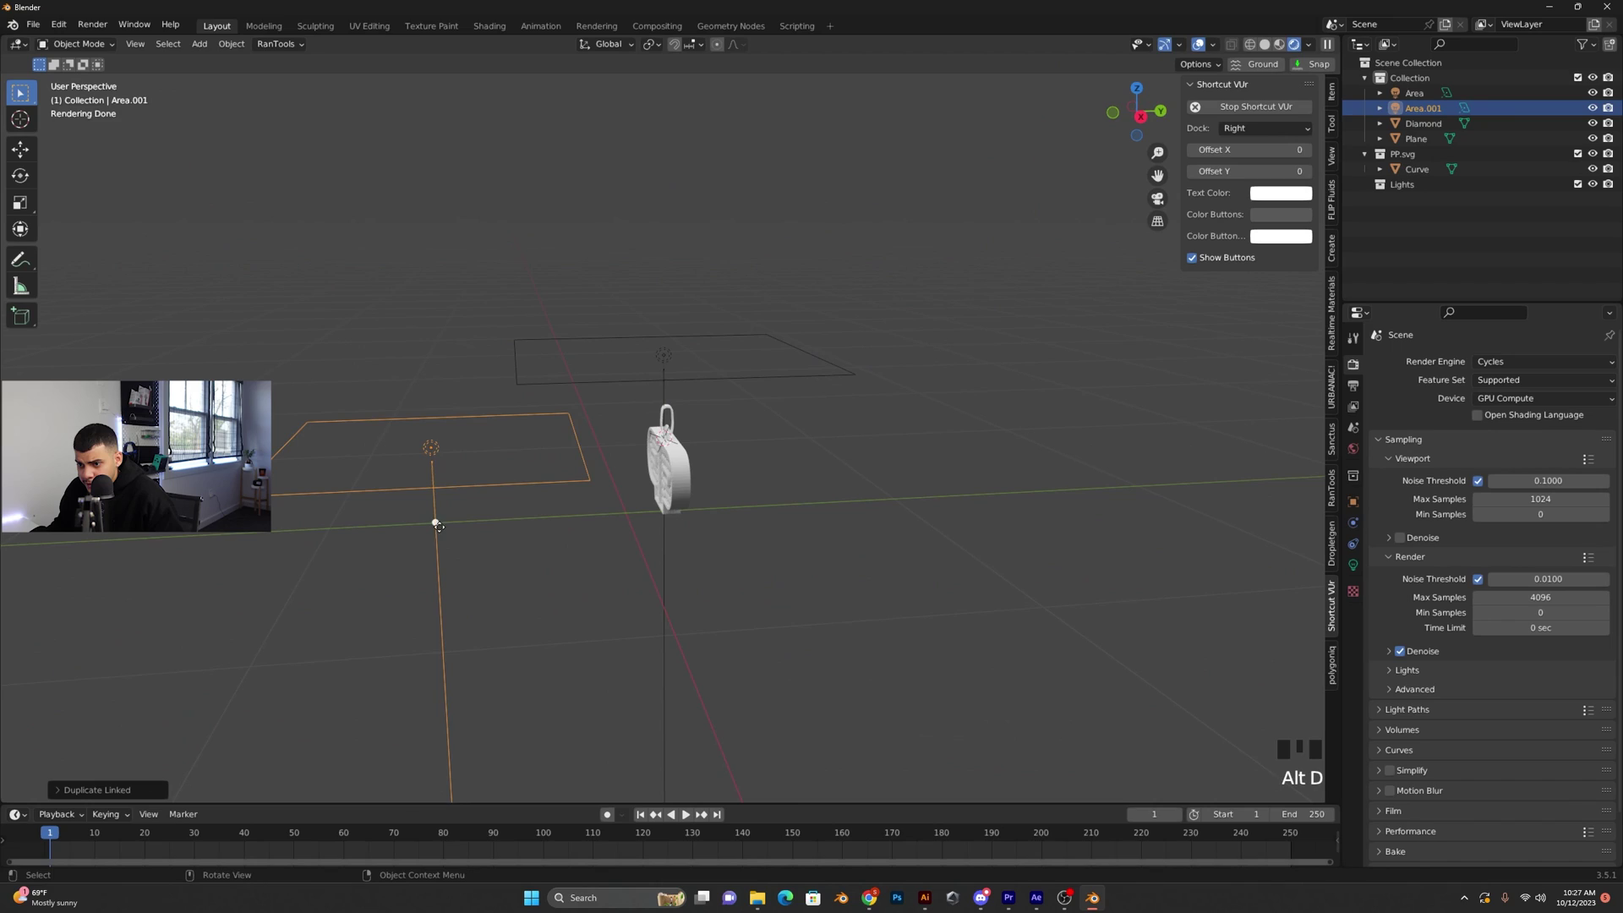
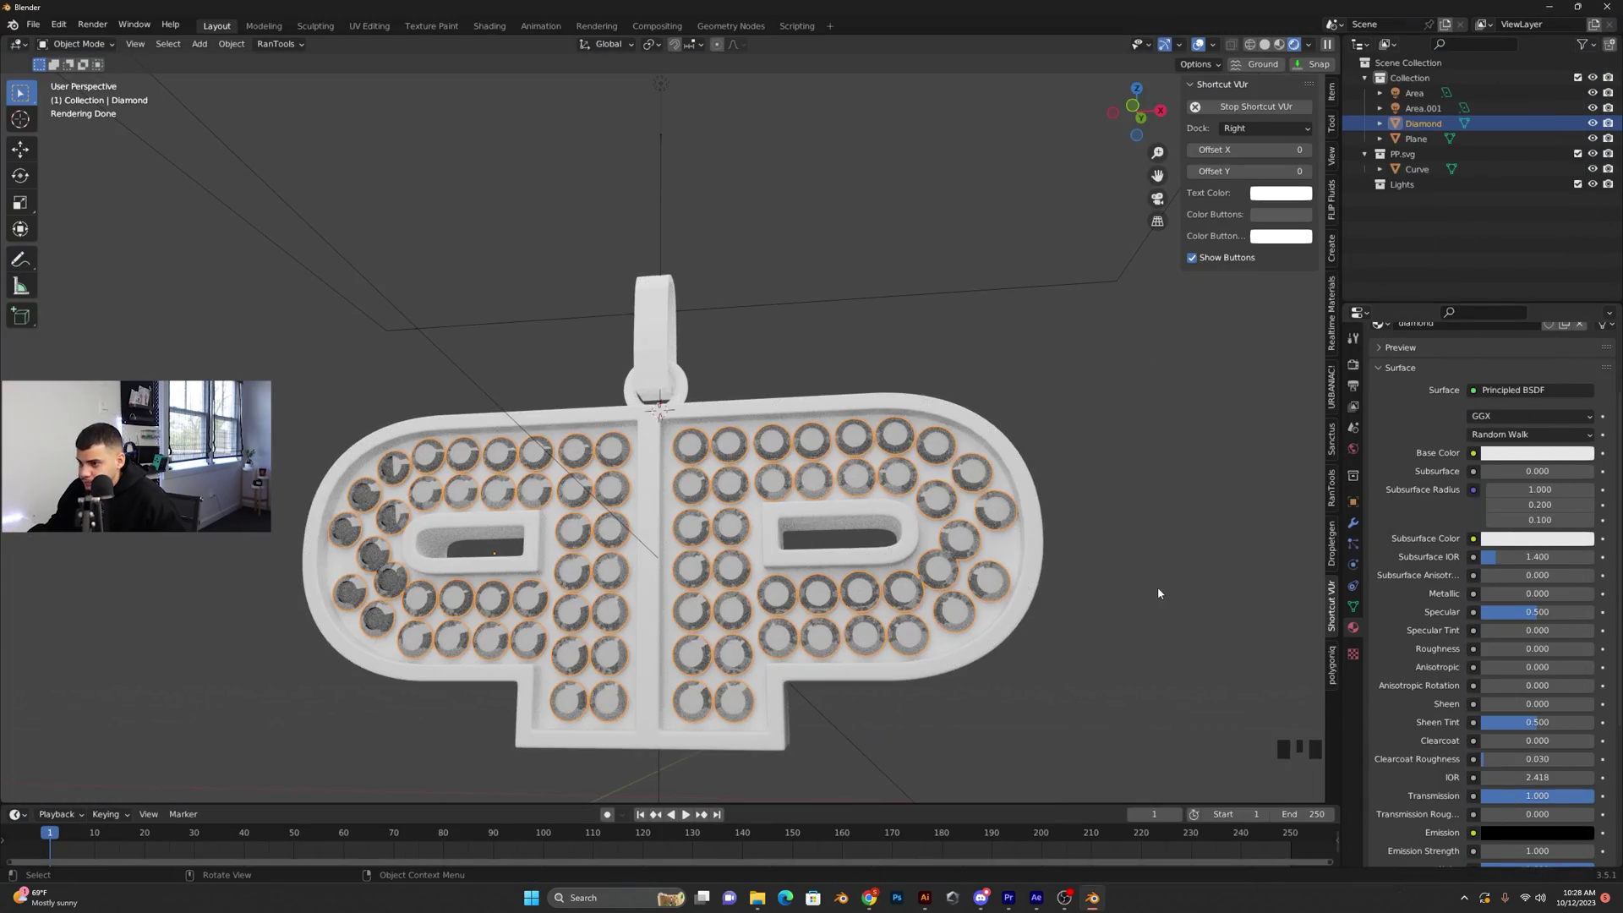
Inspect the rendered diamond studs closely and adjust the pendant body's base colour hue
click(1139, 557)
middle_click(660, 598)
scroll(up, 3)
drag(674, 595, 665, 594)
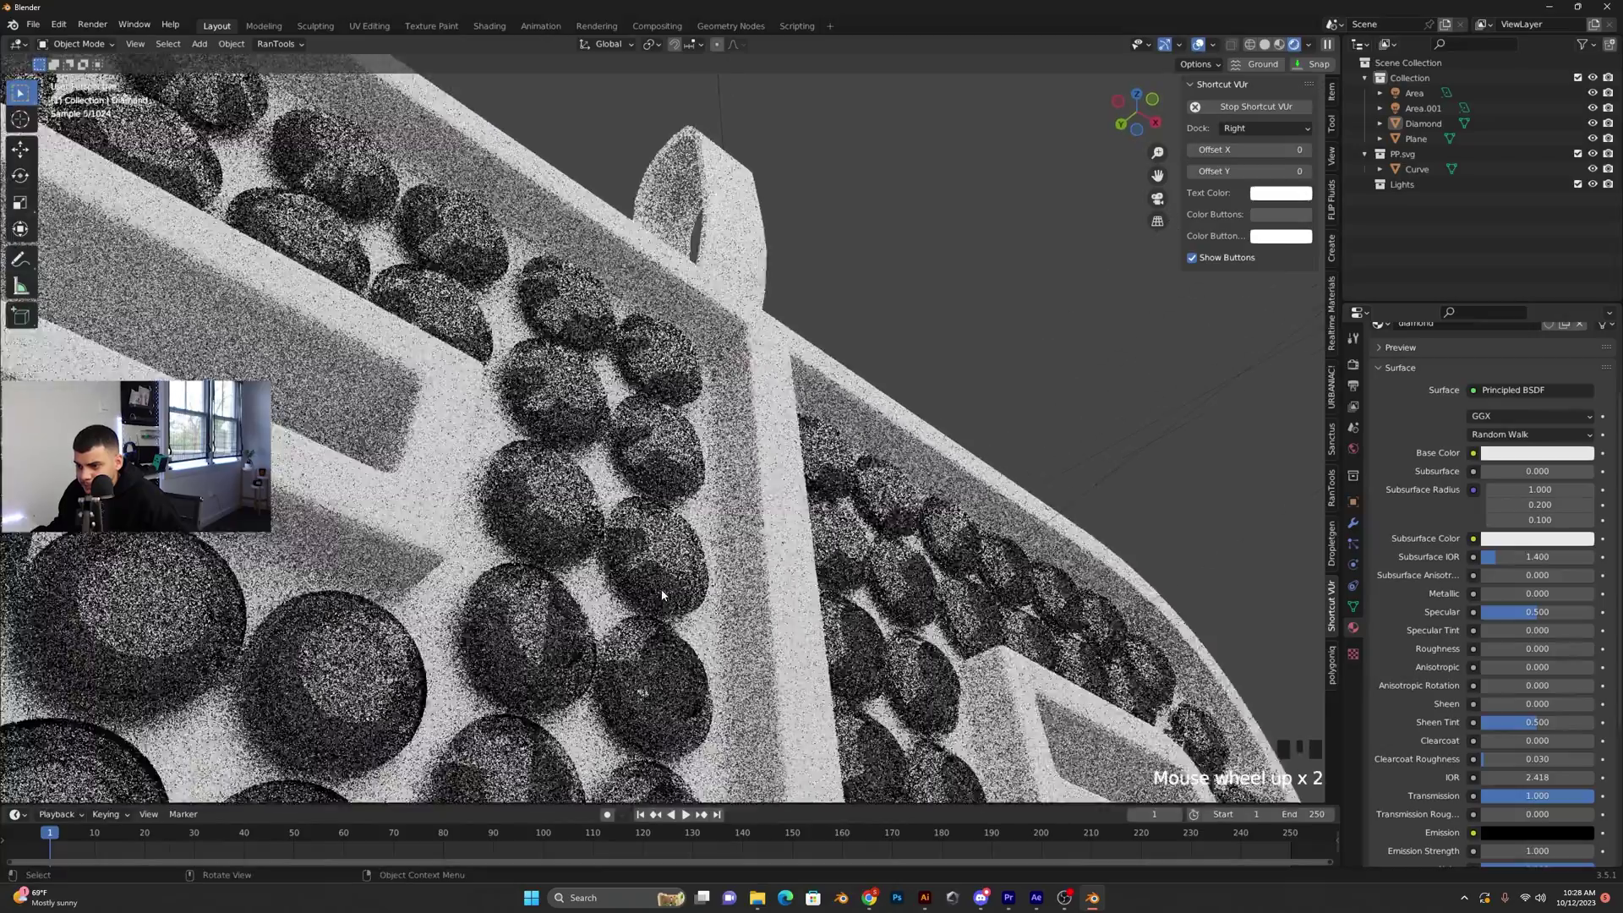
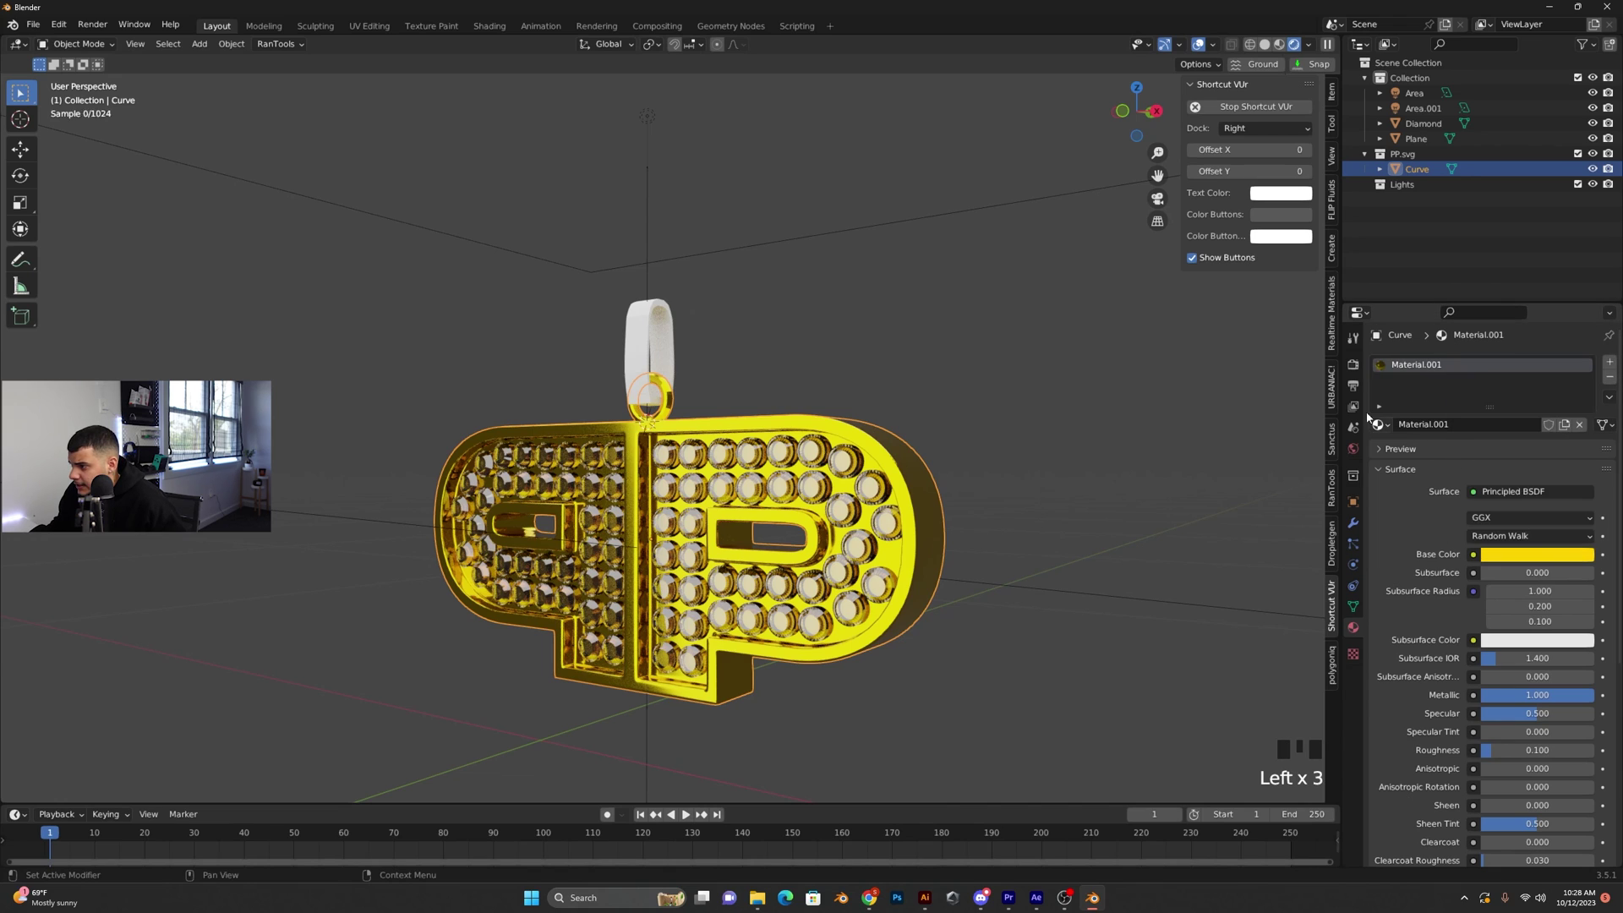
click(1480, 432)
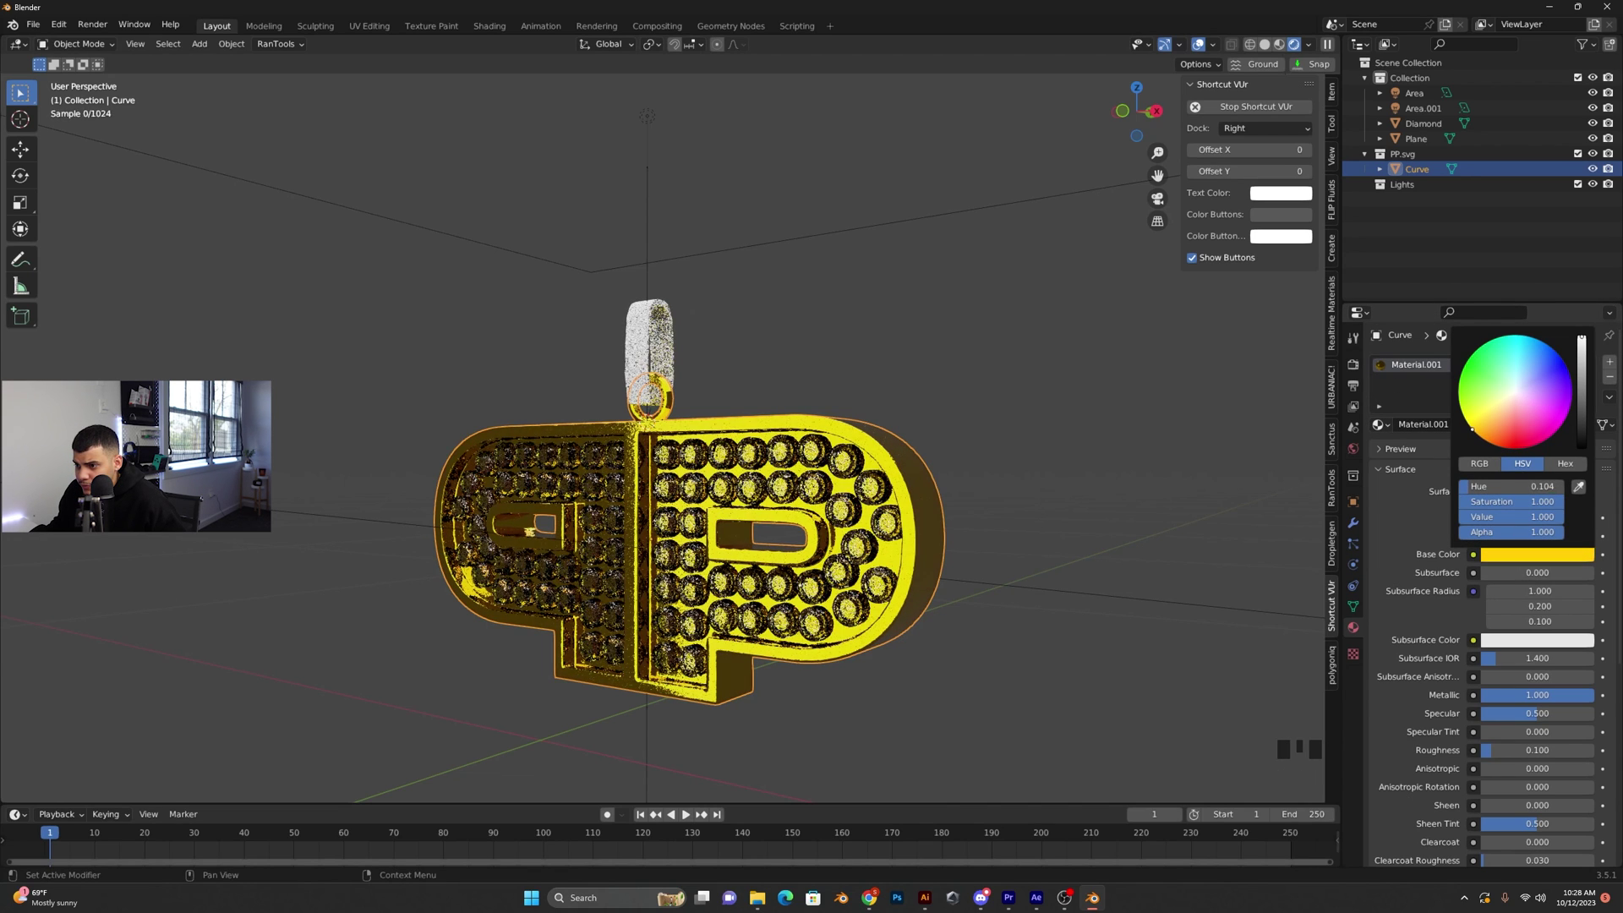
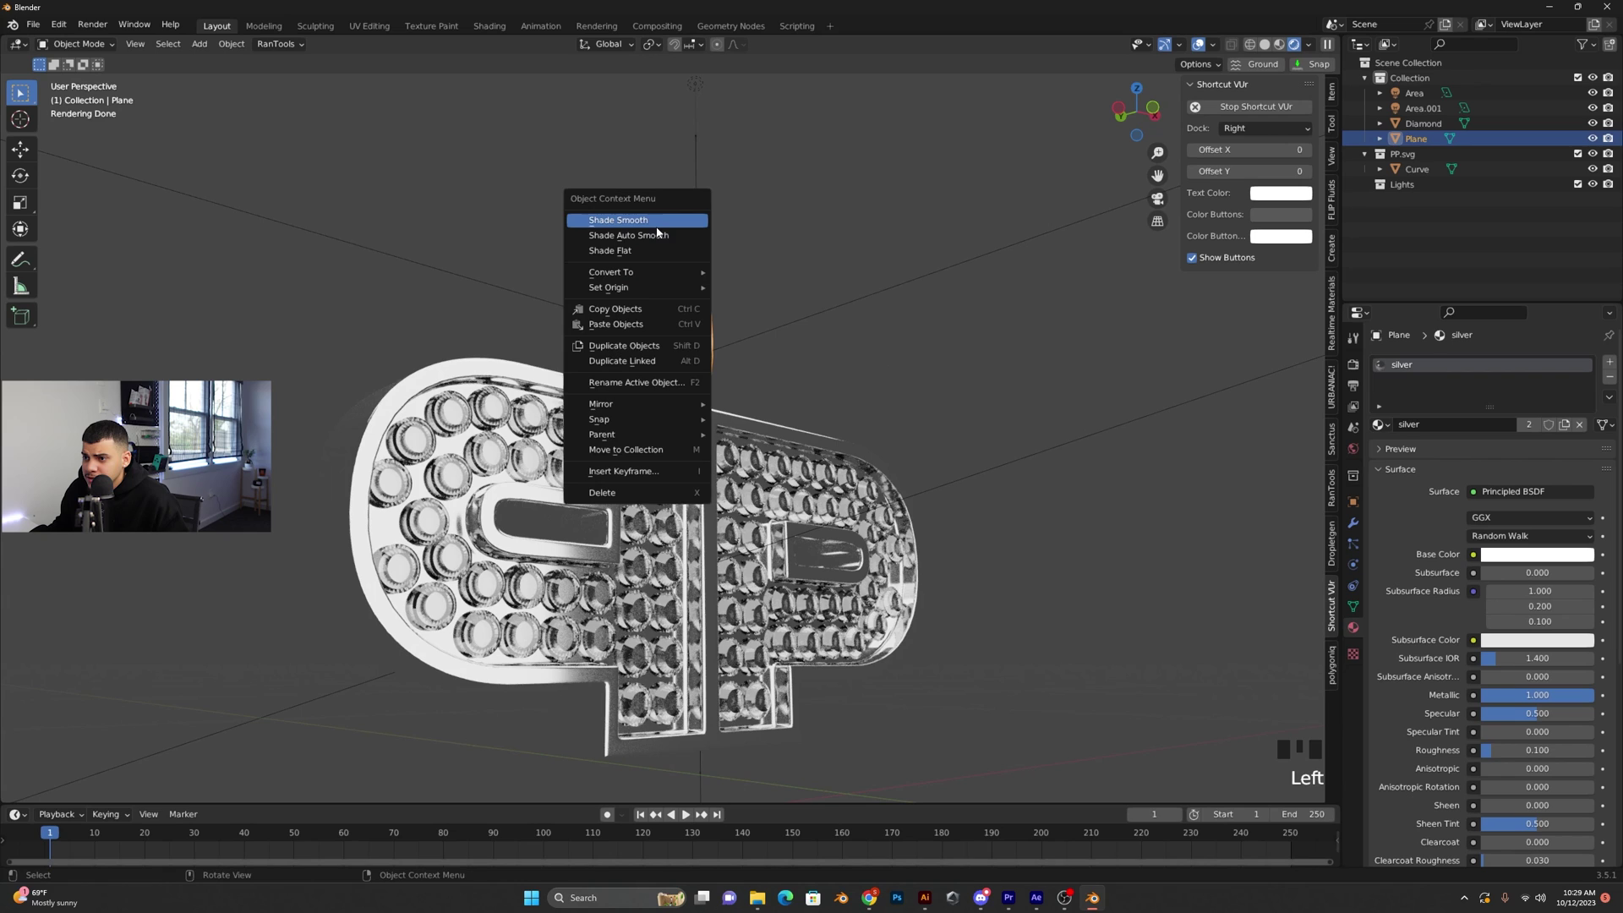
Apply Shade Smooth to the bail and the PP pendant body
drag(660, 225, 1477, 694)
click(1477, 694)
click(1082, 563)
drag(1036, 548, 660, 408)
double_click(660, 408)
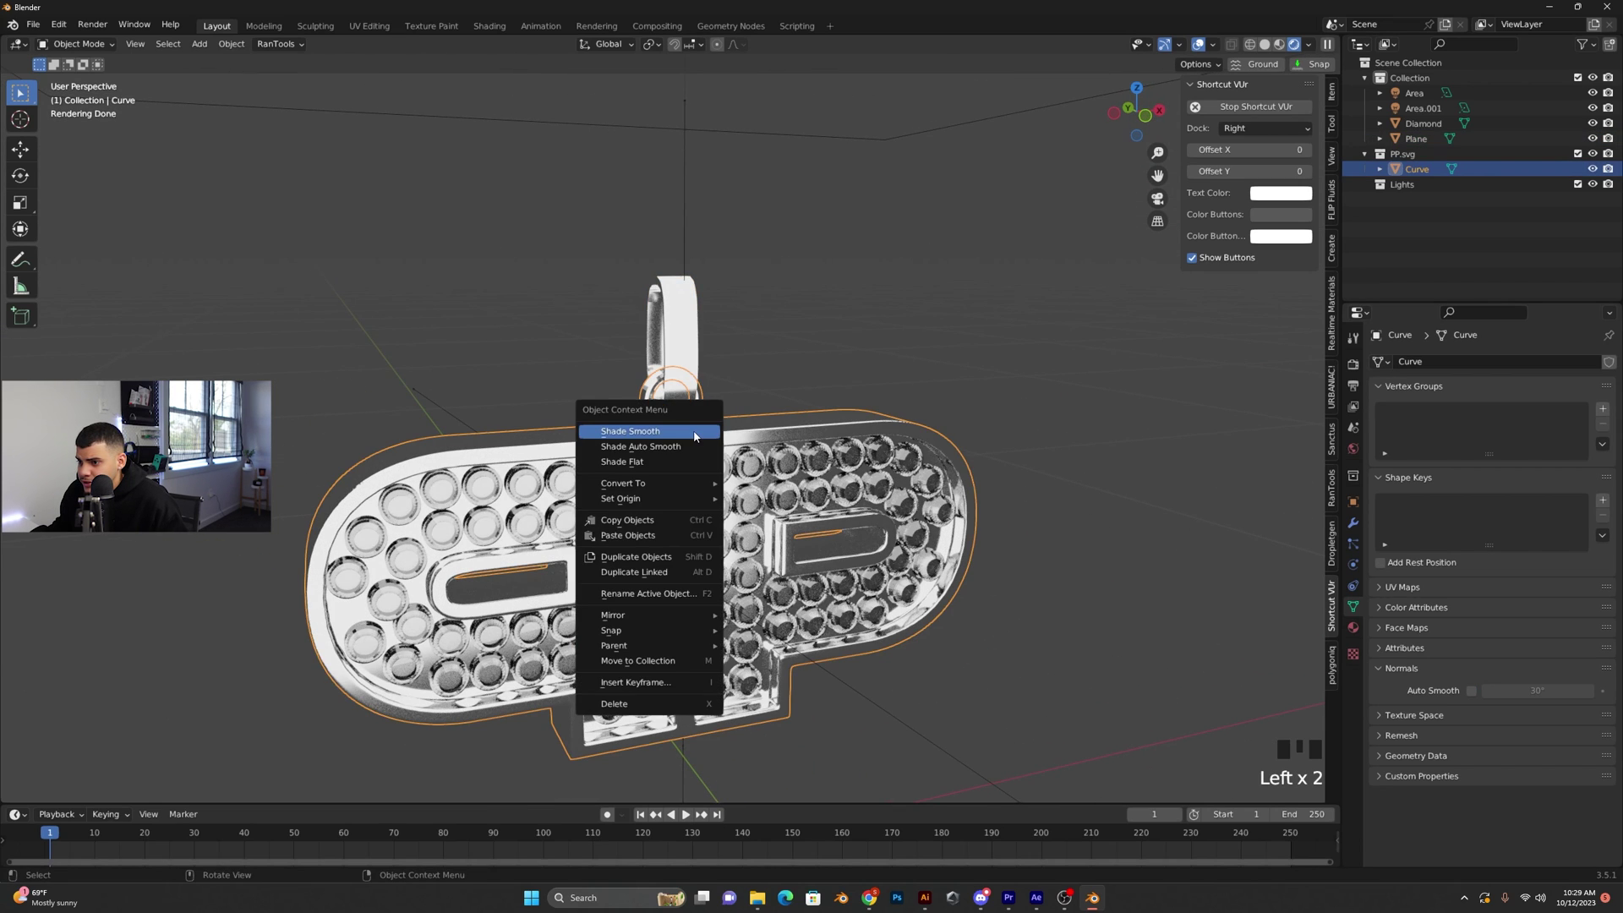
drag(696, 436, 1460, 698)
click(1460, 698)
Set the World background colour to black behind the silver pendant
click(1163, 634)
middle_click(1137, 626)
scroll(down, 3)
drag(1077, 586, 1024, 585)
scroll(down, 3)
drag(1020, 583, 1586, 317)
click(1586, 317)
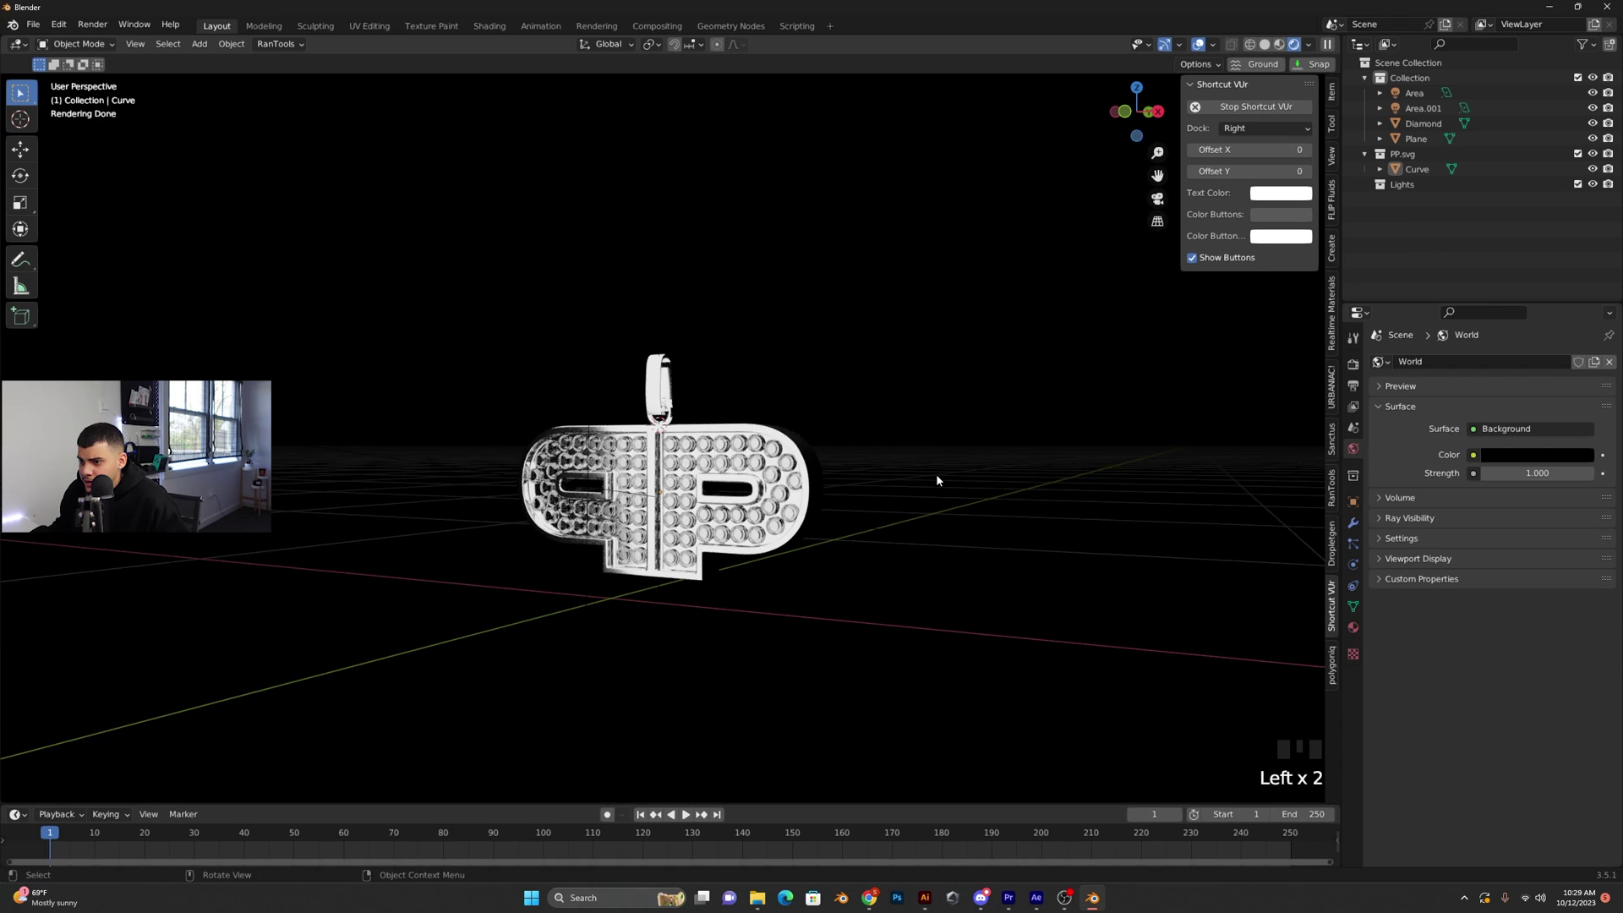